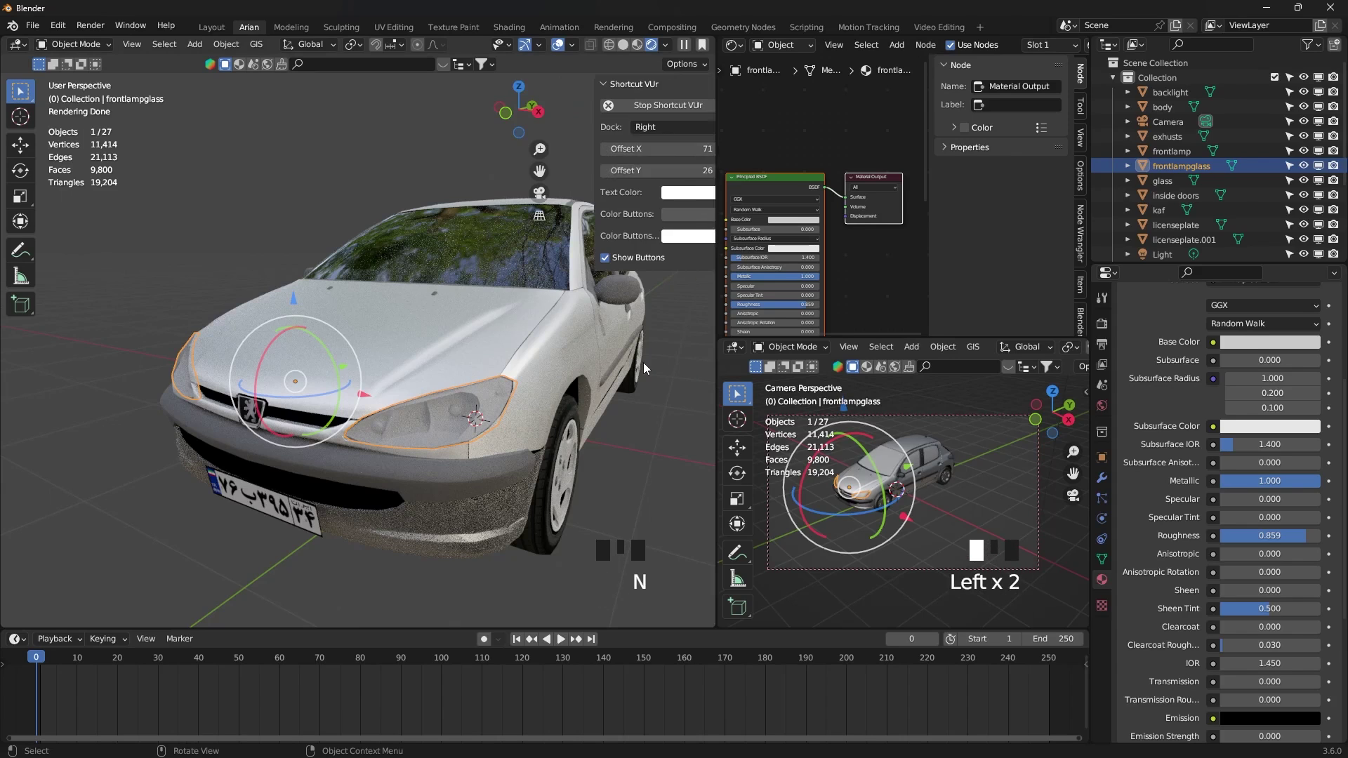
- With the lamp glass hidden, lower the frontlamp material to specular ~0.54 and roughness ~0.49, then unhide the glass
key("h")
left_click(458, 414)
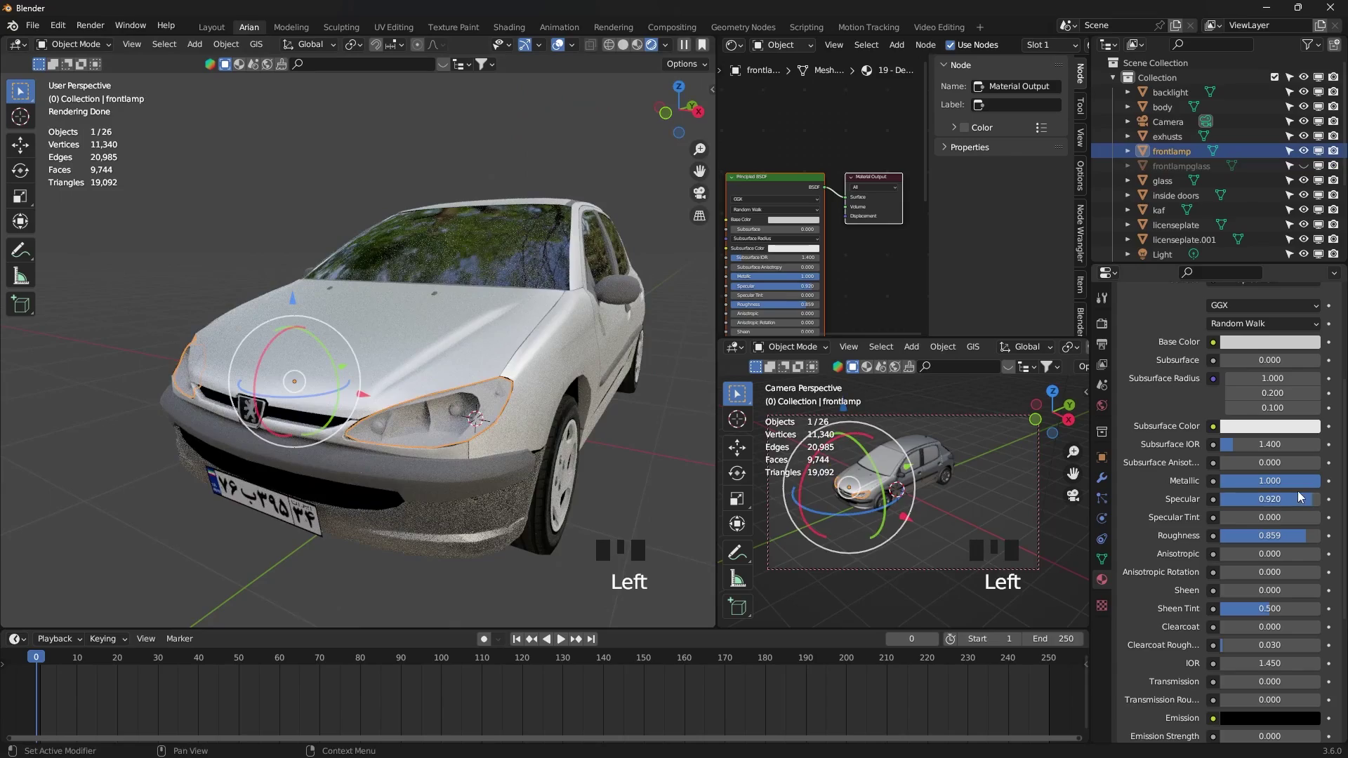
left_click_drag(1289, 484, 1244, 540)
left_click_drag(1296, 505, 429, 415)
key("alt+h")
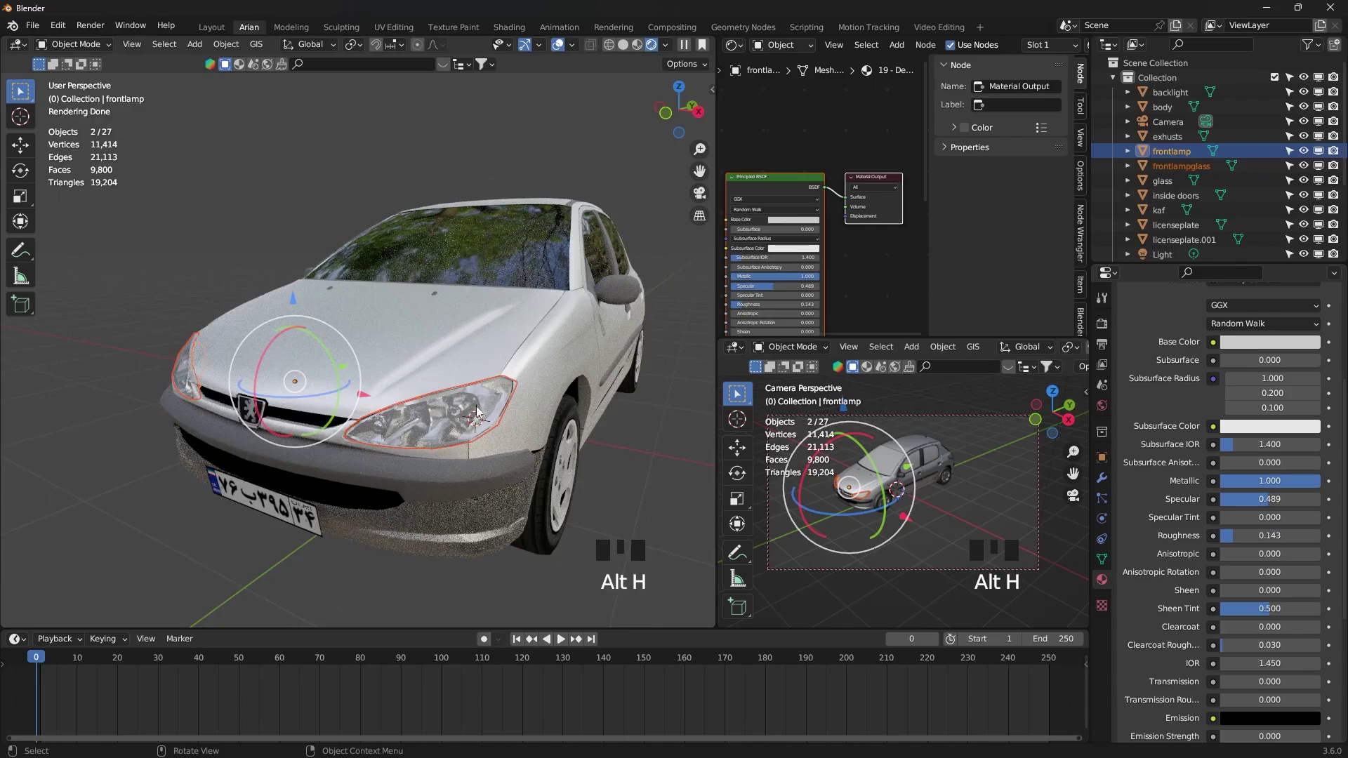
- Review the inside doors from several angles, adjusting their material sliders in the shader panel
left_click_drag(539, 407, 563, 381)
left_click(563, 381)
left_click_drag(564, 378, 397, 434)
left_click(397, 434)
scroll("down", 3)
left_click(1253, 491)
scroll("up", 3)
scroll("up", 3)
left_click_drag(1288, 428, 282, 354)
scroll("down", 3)
- Orbit to the back of the car and select the rear light to open its material
left_click(508, 468)
left_click_drag(531, 451, 560, 427)
scroll("up", 3)
middle_click(615, 417)
scroll("down", 3)
scroll("up", 3)
left_click_drag(545, 429, 540, 429)
scroll("down", 3)
left_click_drag(573, 426, 480, 356)
left_click(479, 356)
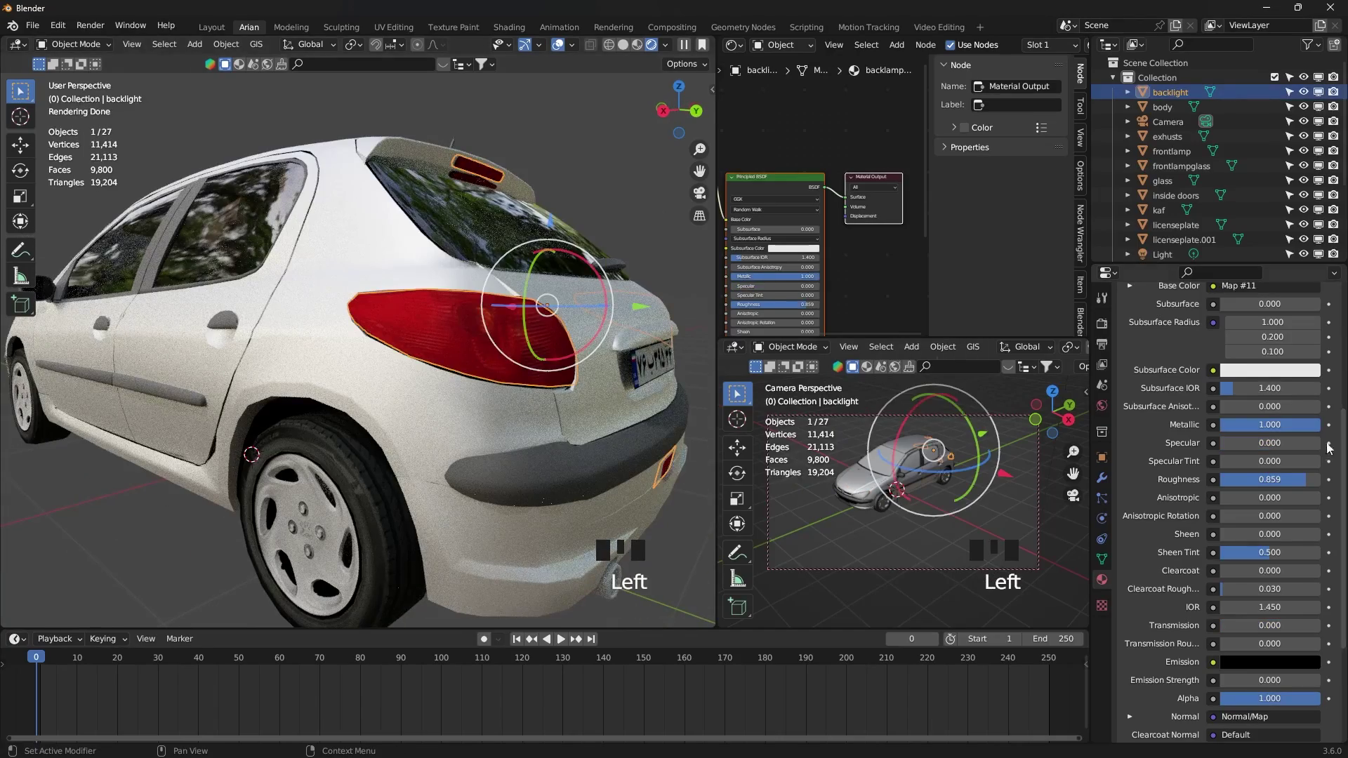
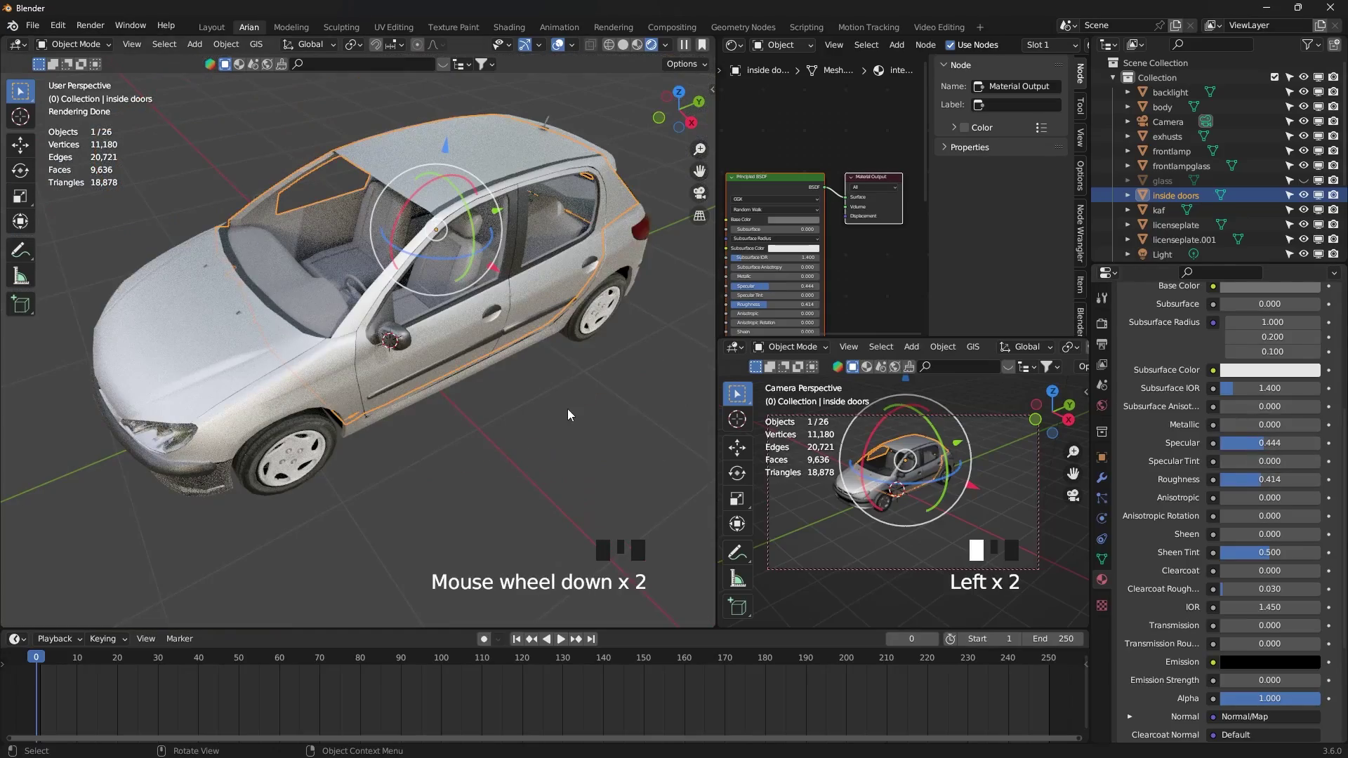
- Unhide the glass and look the car over from around the sides
left_click_drag(458, 403, 440, 291)
key("alt+h")
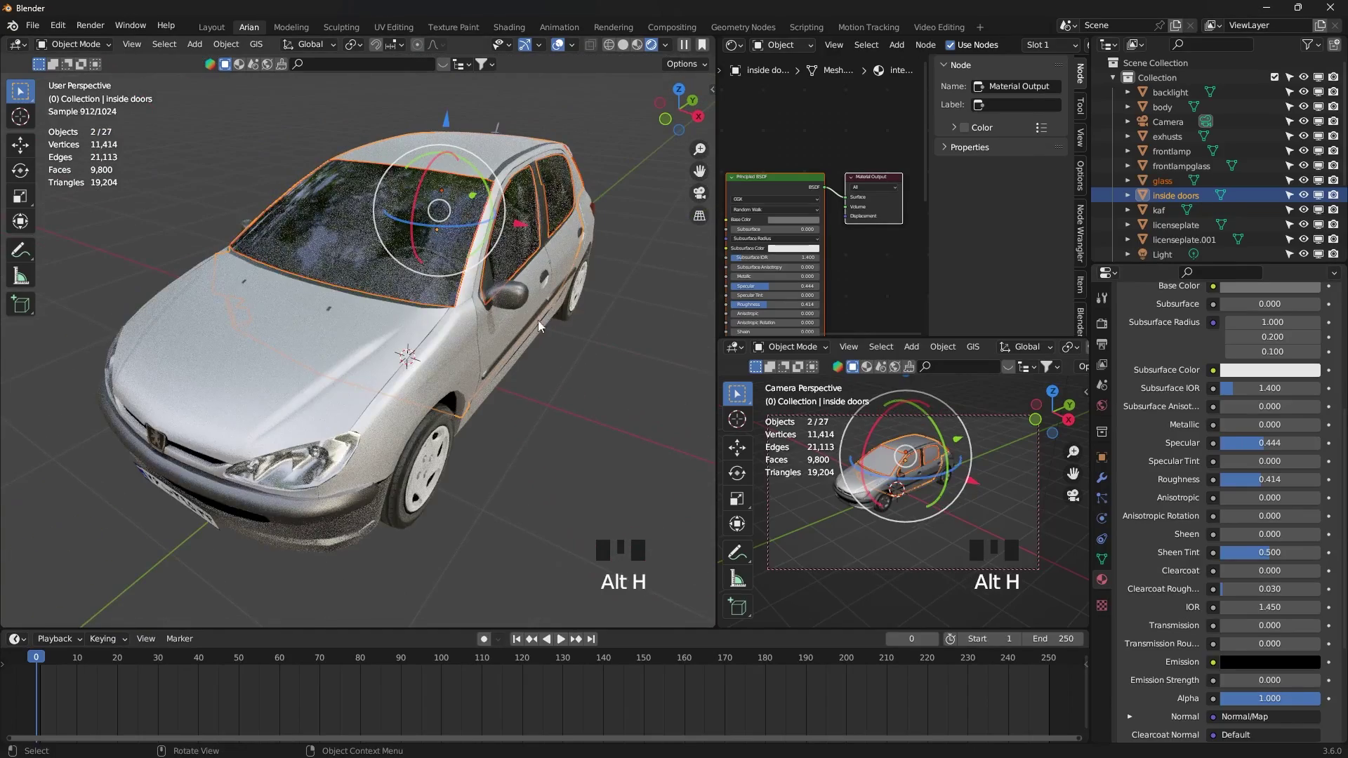
left_click(569, 345)
left_click_drag(588, 338, 560, 337)
scroll("down", 3)
middle_click(548, 340)
scroll("up", 3)
middle_click(502, 344)
- Orbit beneath the car and select the underside panel kaf
left_click_drag(535, 295, 468, 321)
scroll("down", 3)
middle_click(494, 321)
left_click_drag(486, 392, 487, 385)
middle_click(486, 385)
left_click_drag(506, 368, 410, 396)
left_click_drag(420, 395, 501, 429)
left_click_drag(501, 426, 433, 317)
left_click(432, 317)
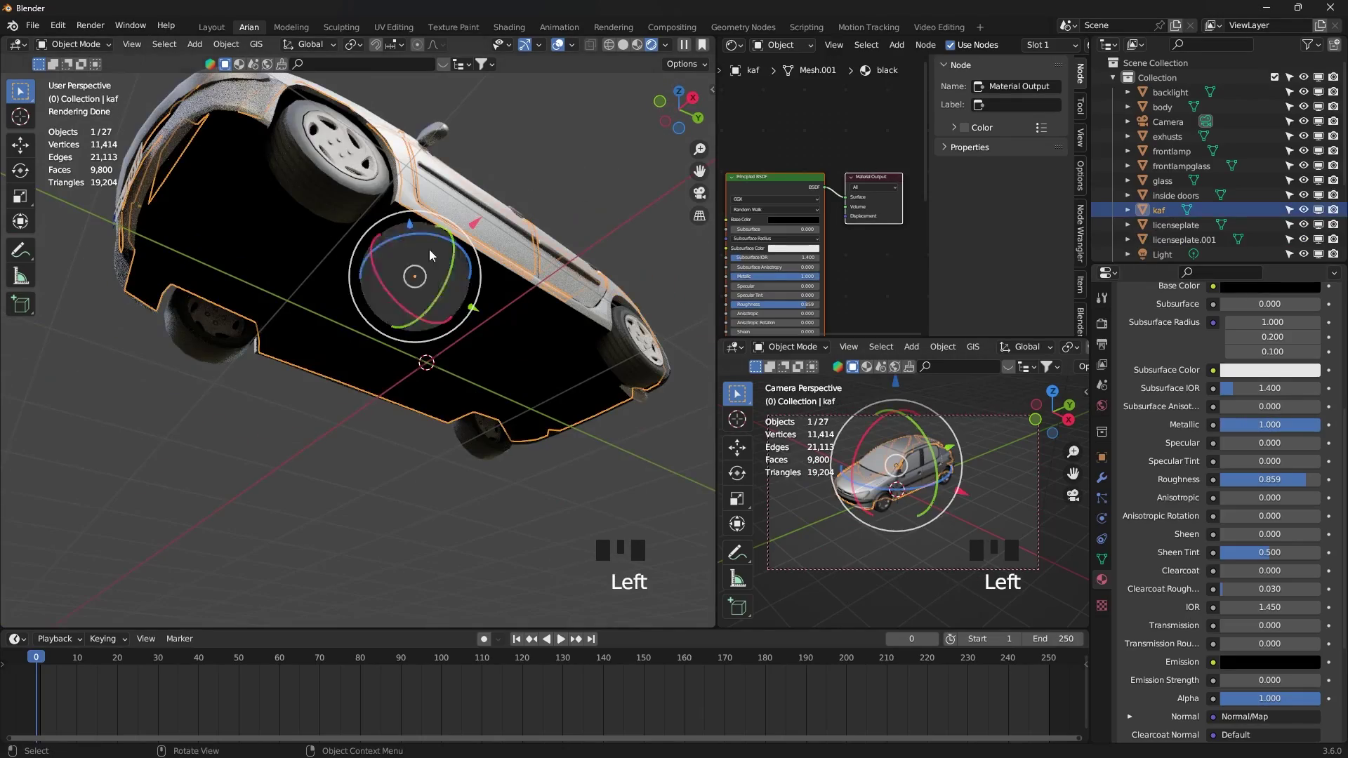
- Check a wheel rim and then a tire by selecting each in the viewport
left_click_drag(502, 286, 521, 453)
left_click_drag(521, 453, 476, 419)
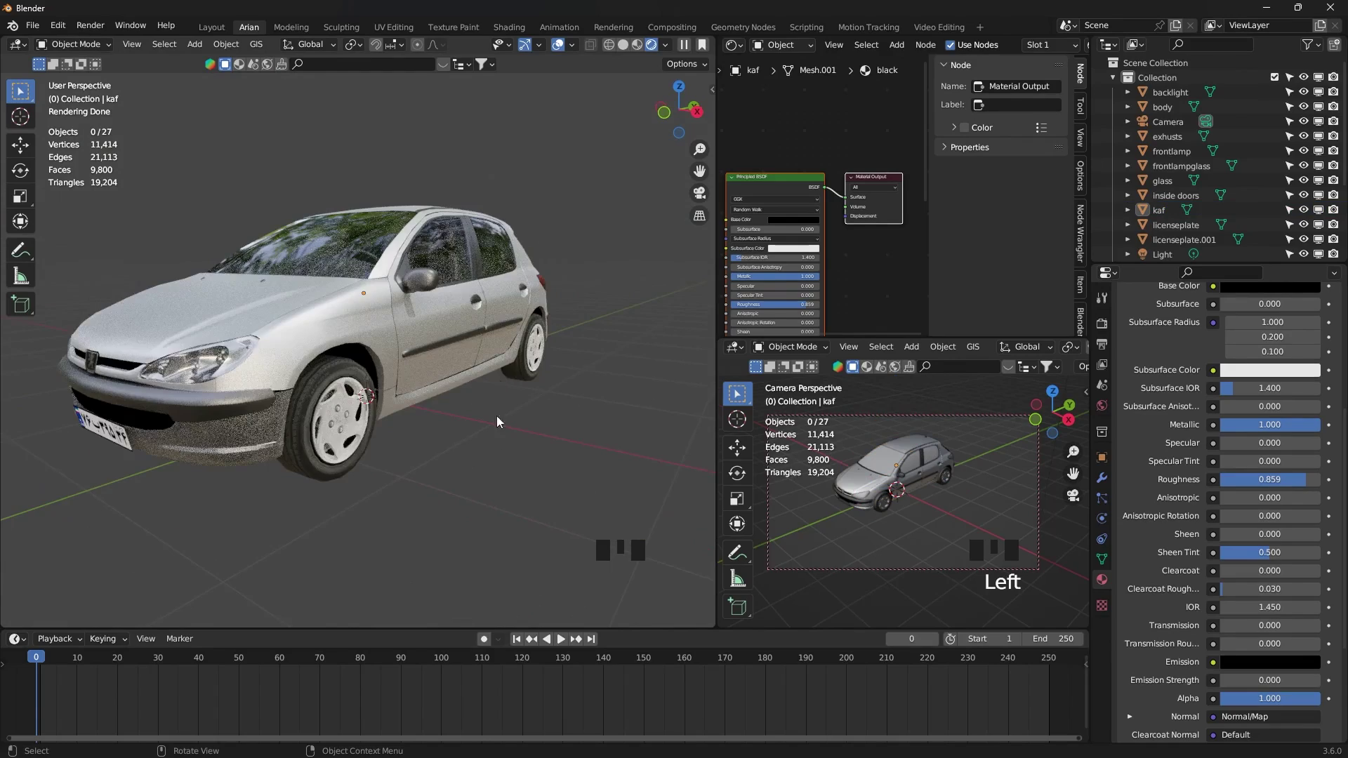
left_click_drag(515, 442, 288, 425)
left_click(287, 425)
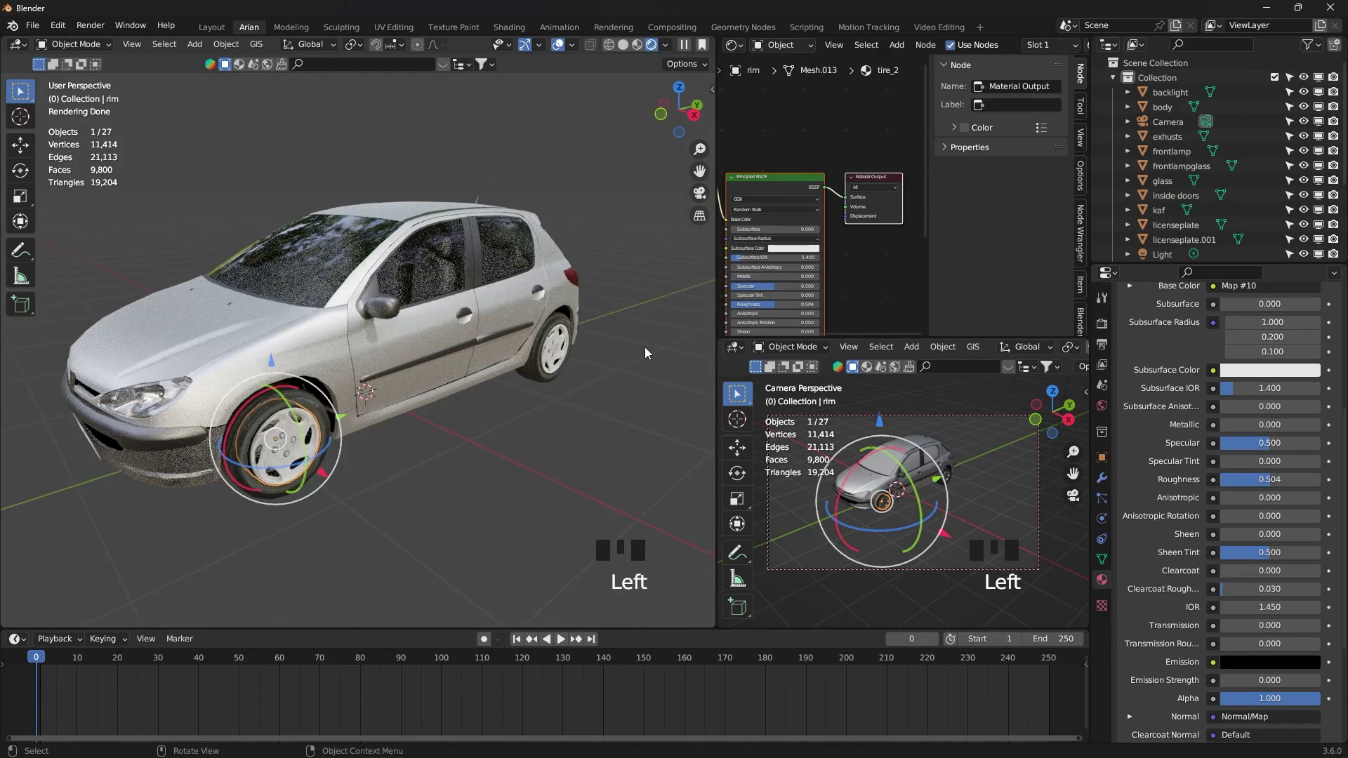
left_click_drag(544, 448, 508, 416)
scroll("down", 3)
left_click_drag(516, 415, 517, 491)
left_click(517, 491)
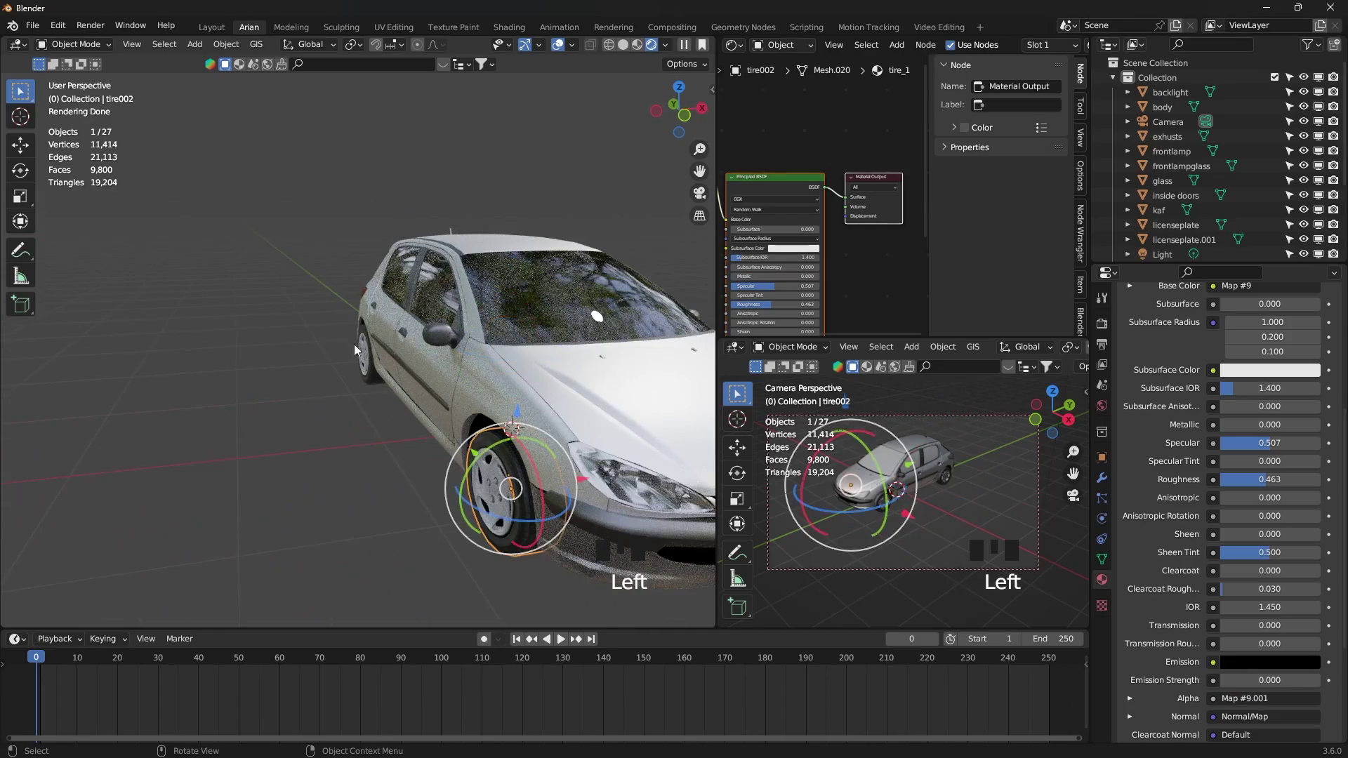
- Inspect the body and plastic parts from several viewpoints
left_click(364, 357)
middle_click(475, 387)
scroll("down", 3)
middle_click(492, 388)
left_click(455, 416)
left_click_drag(427, 416, 398, 385)
left_click_drag(398, 385, 503, 431)
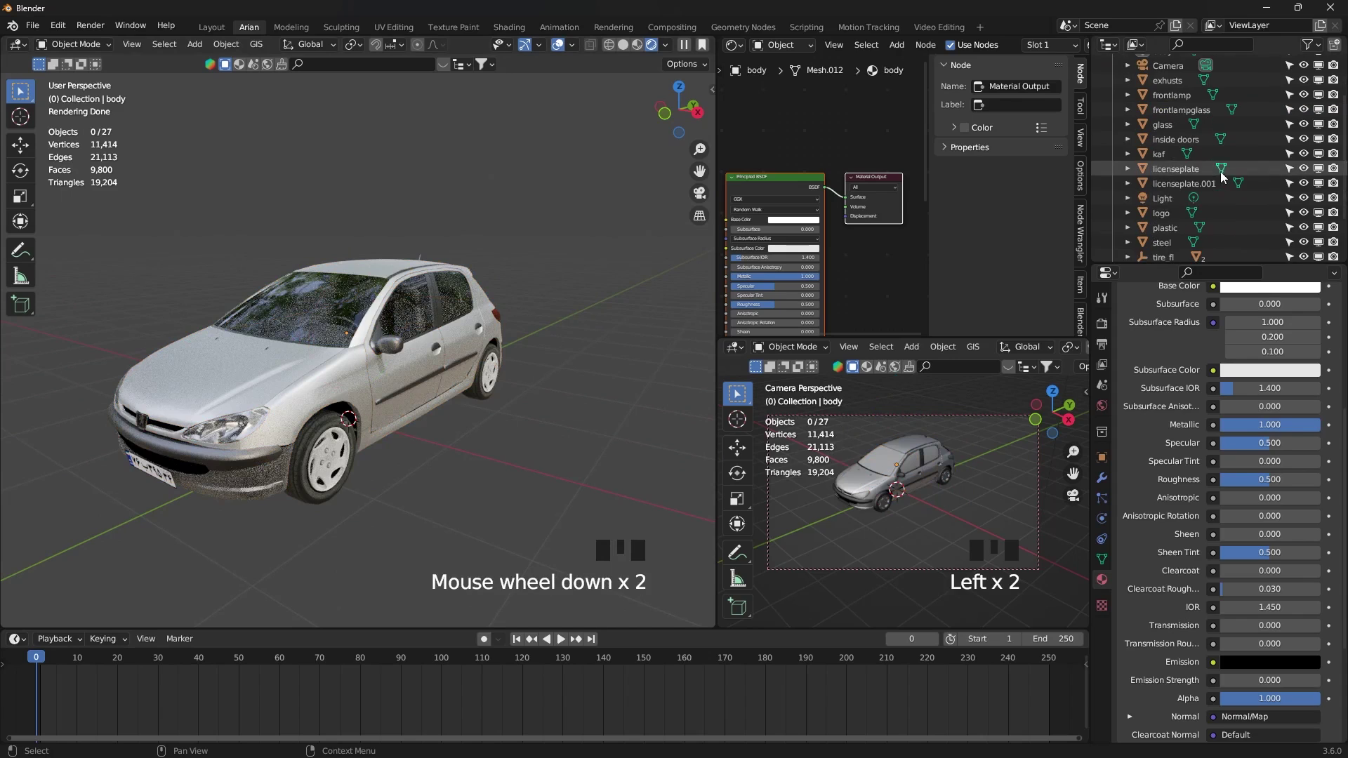
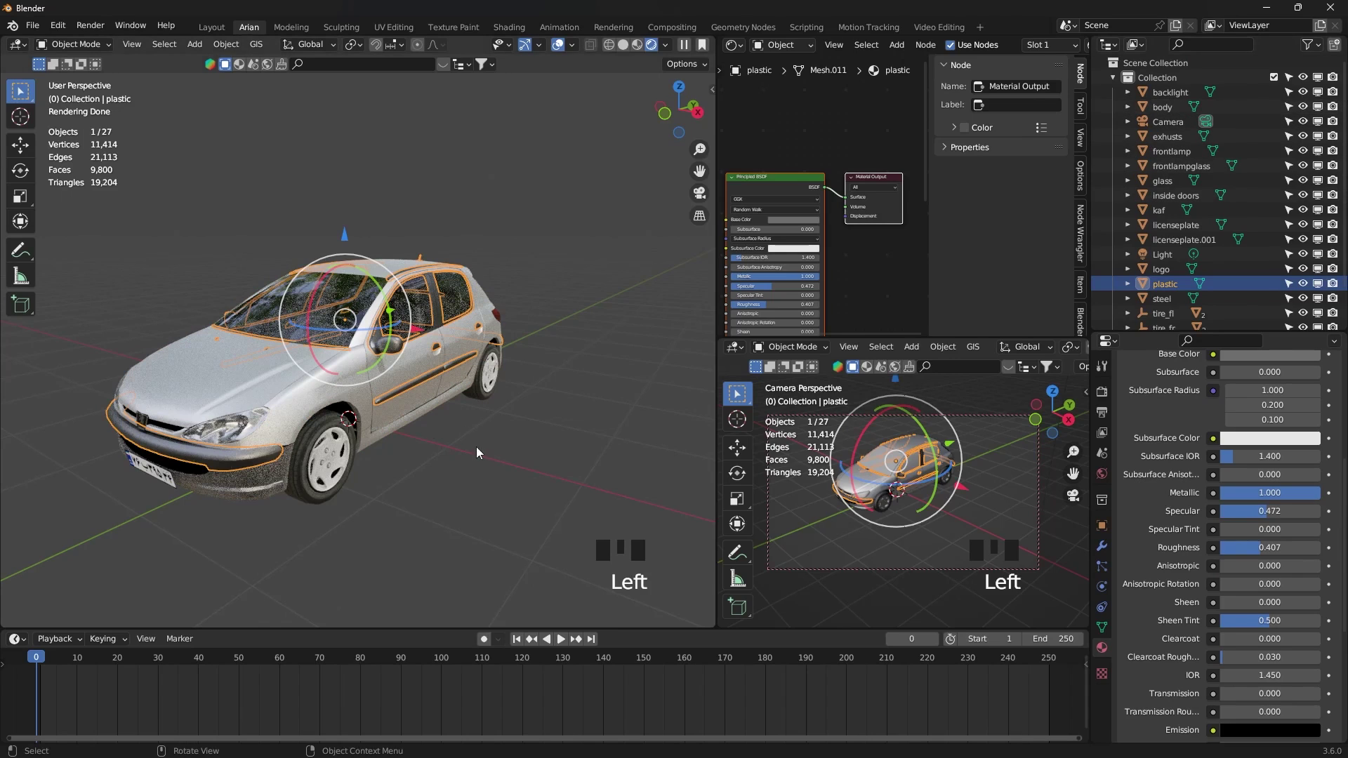
left_click_drag(321, 389, 368, 293)
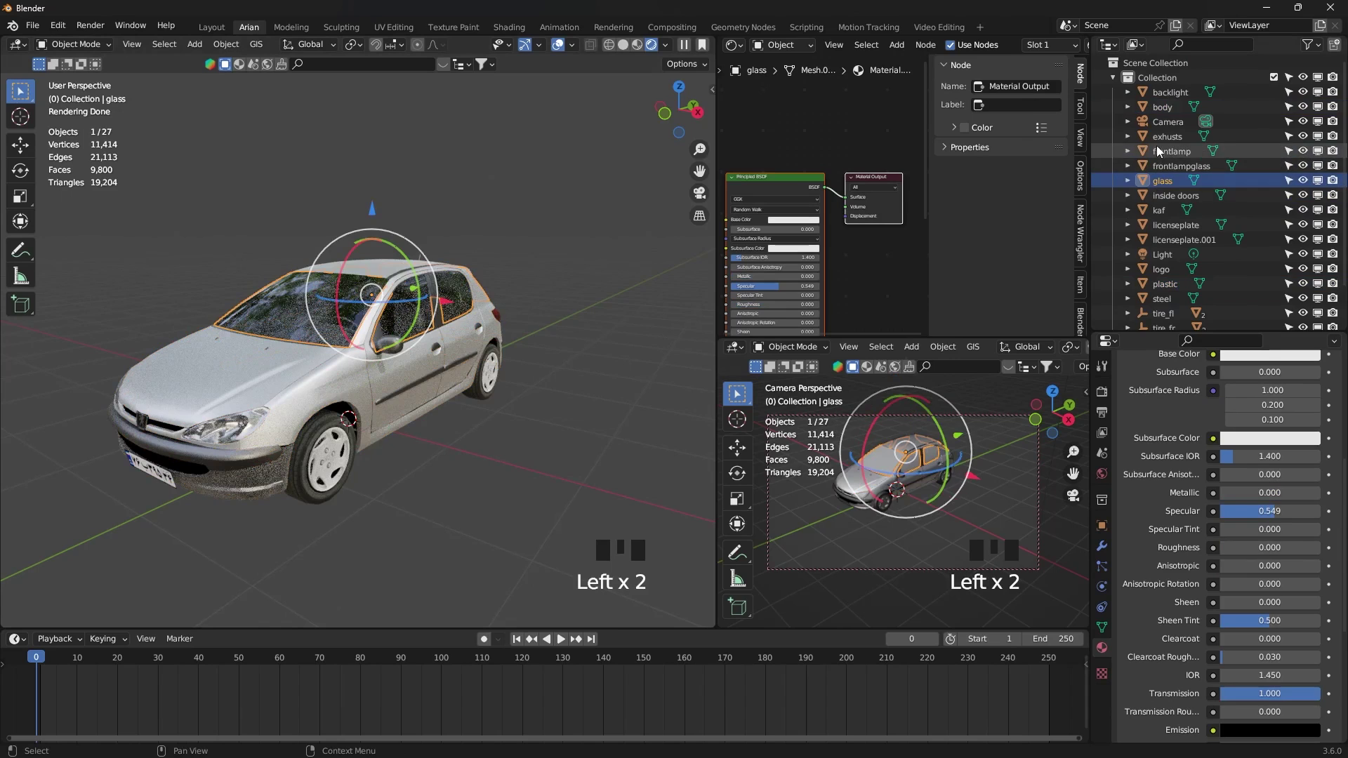
- Delete the Camera and the point Light from the Outliner, leaving 25 objects
left_click(1170, 137)
key("Delete")
scroll("down", 3)
scroll("down", 3)
left_click(1177, 220)
key("Delete")
left_click(1171, 276)
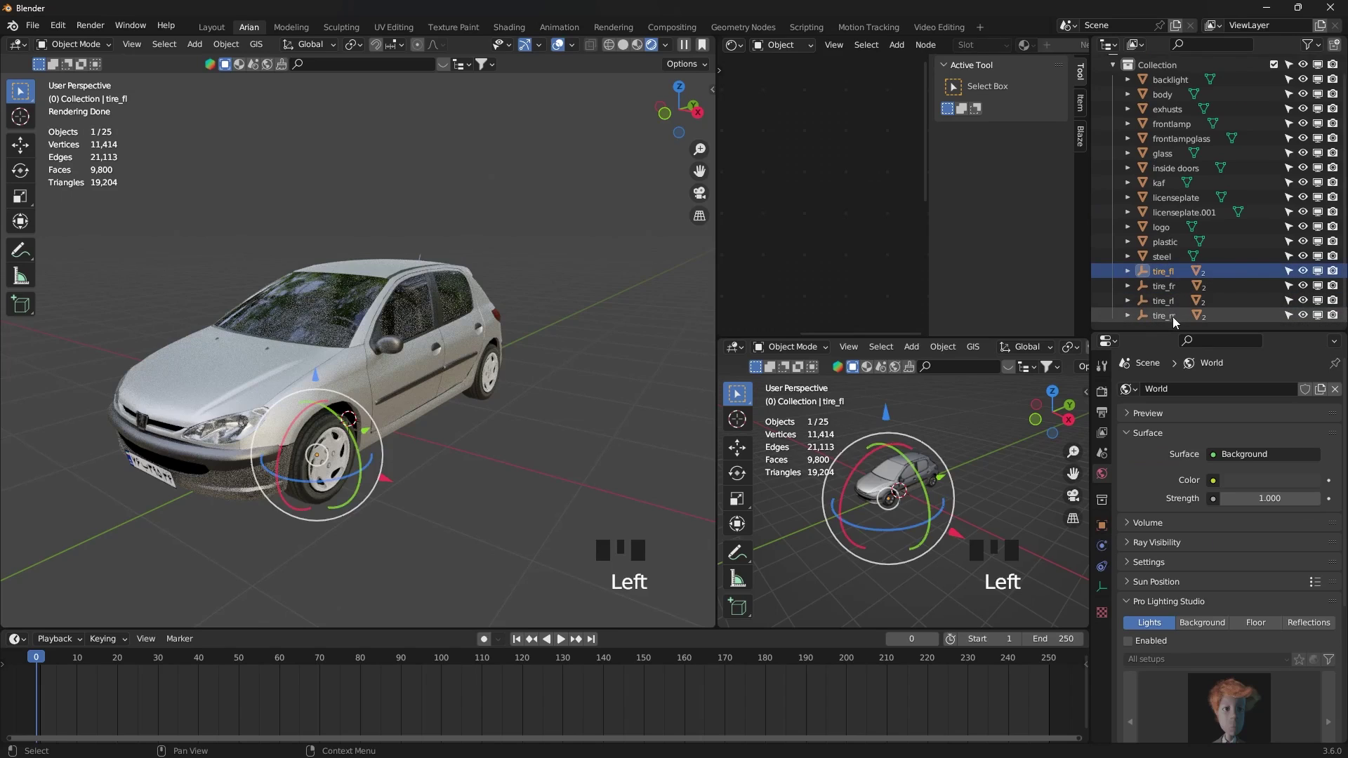
- Select all the non-tire parts in the Outliner and join them into one steel object with Ctrl+J
left_click(1178, 324)
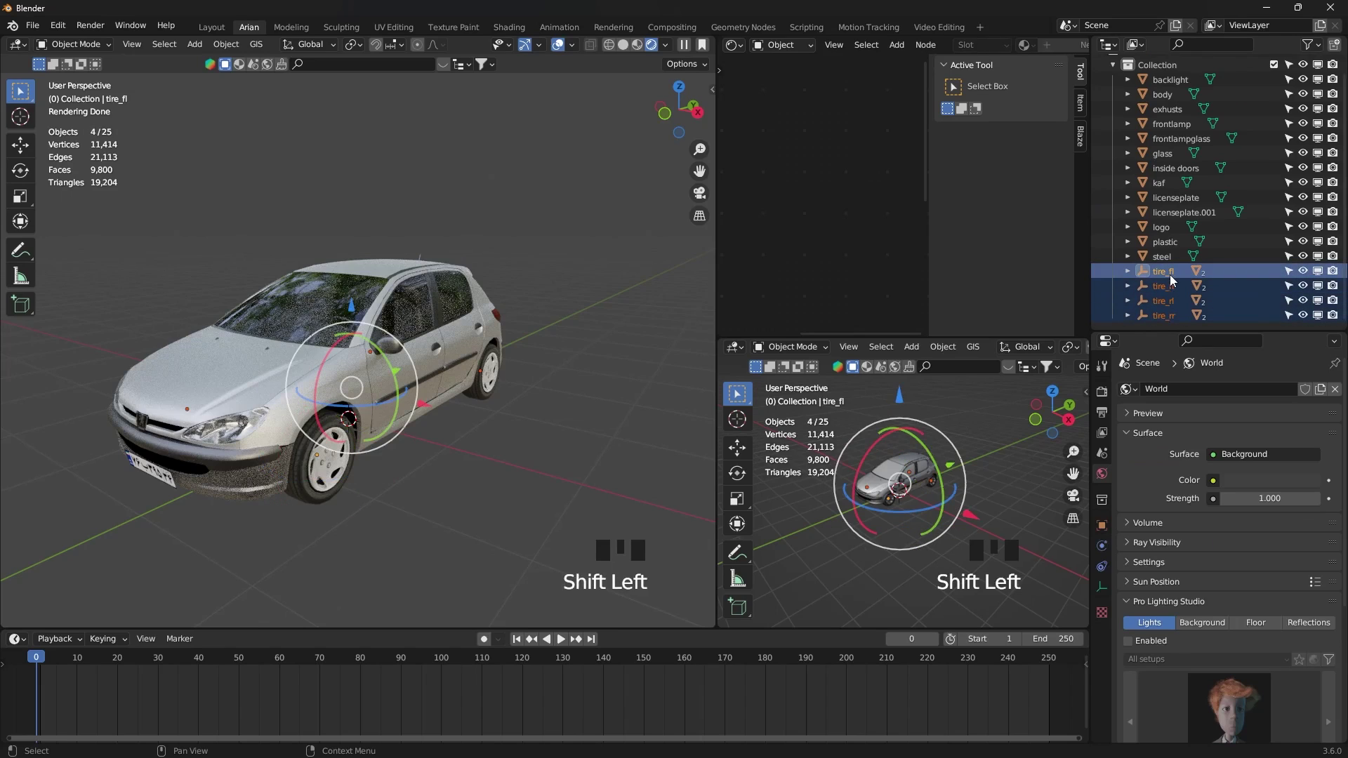
left_click(1180, 262)
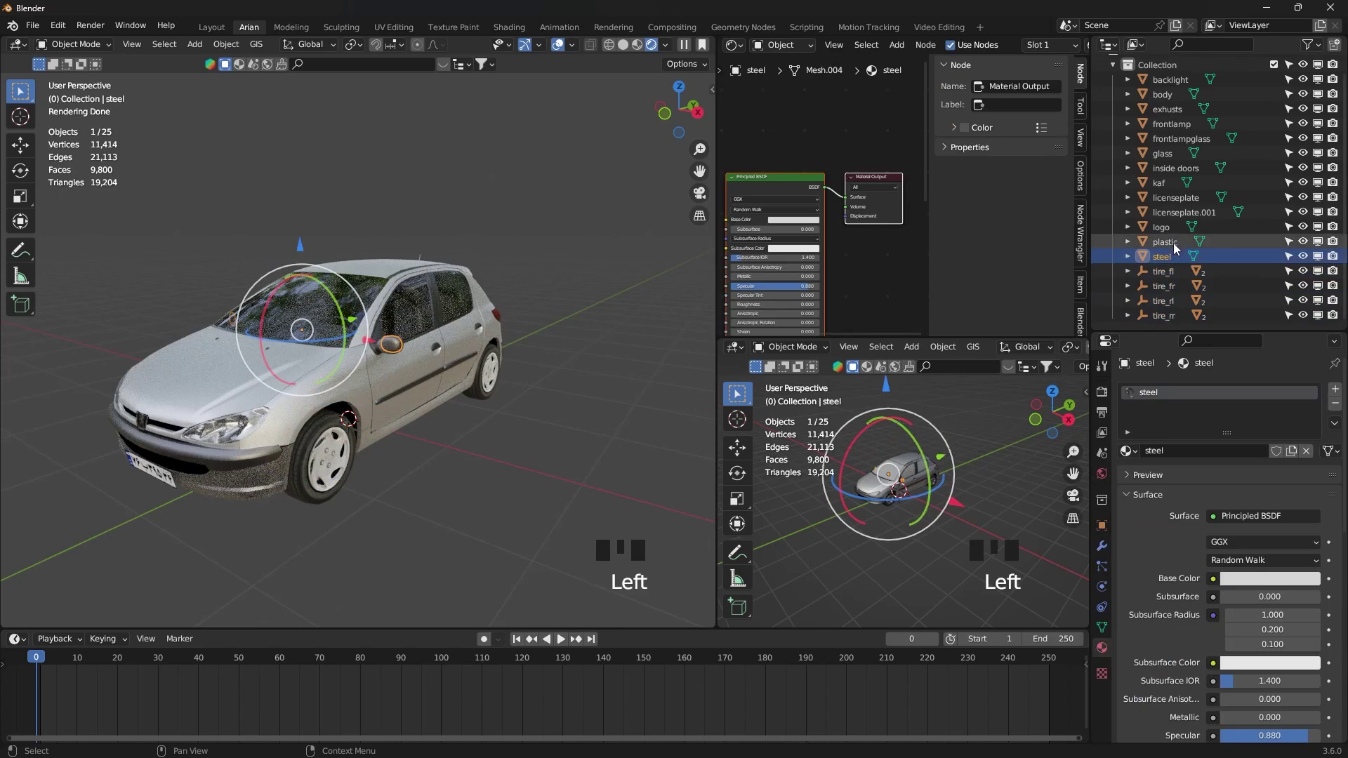
scroll("up", 3)
left_click(1177, 100)
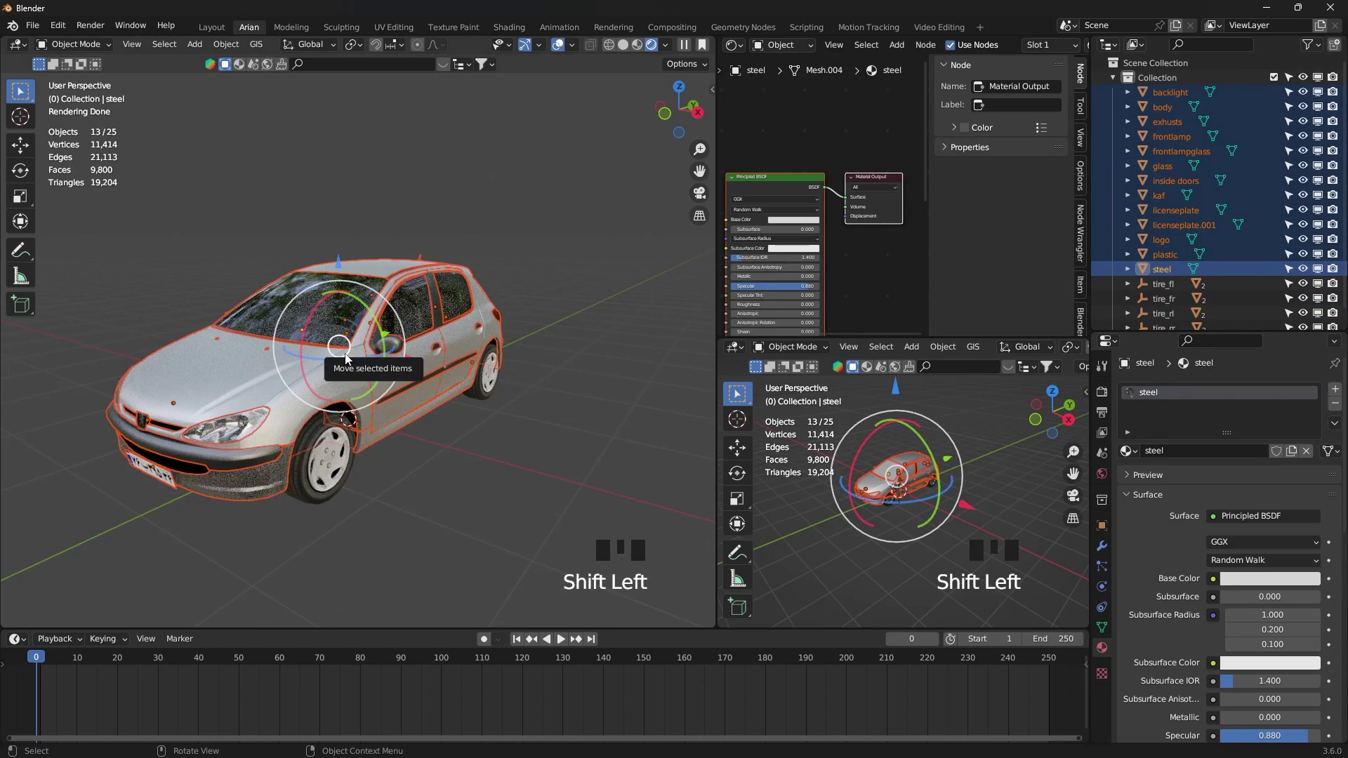
key("ctrl+j")
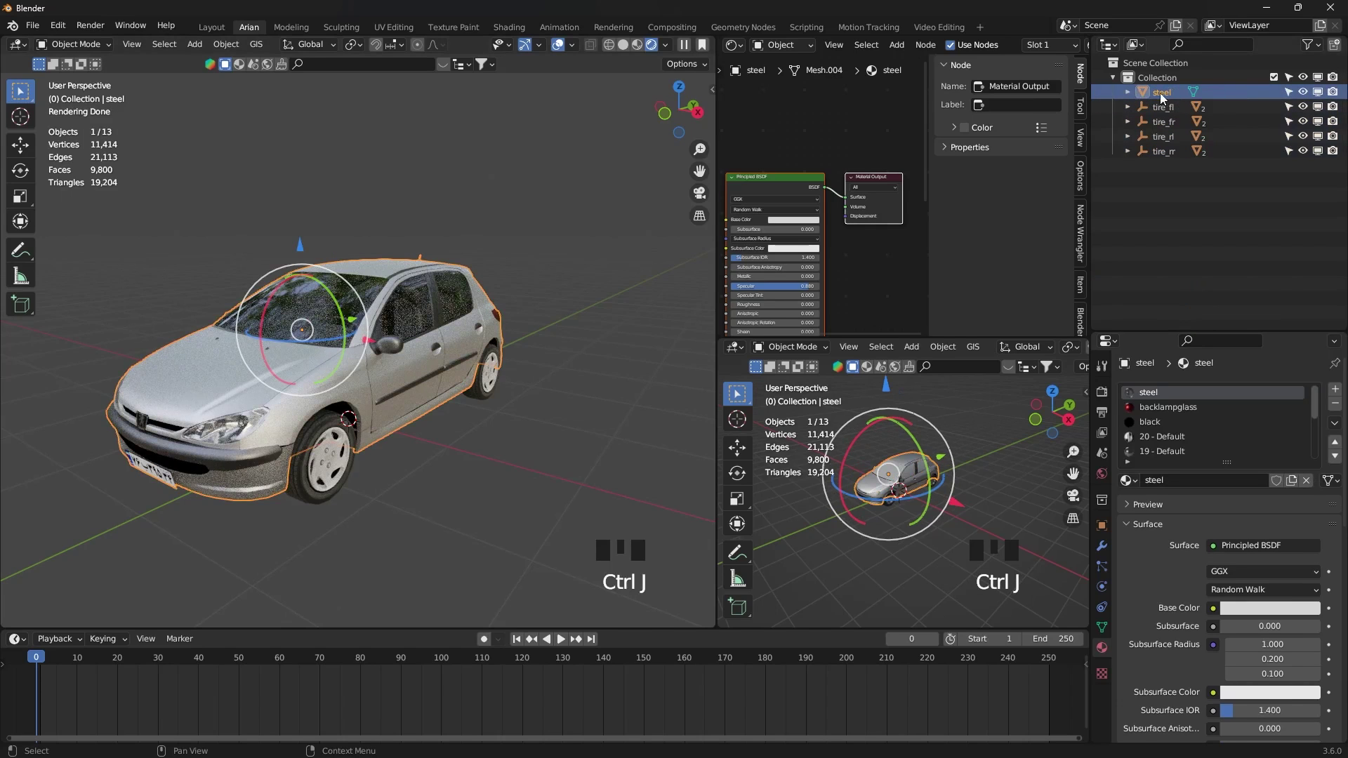
- Test the joined body by lifting and rotating it above the wheels, undoing each move
left_click_drag(1129, 98, 1134, 98)
left_click_drag(1134, 98, 313, 253)
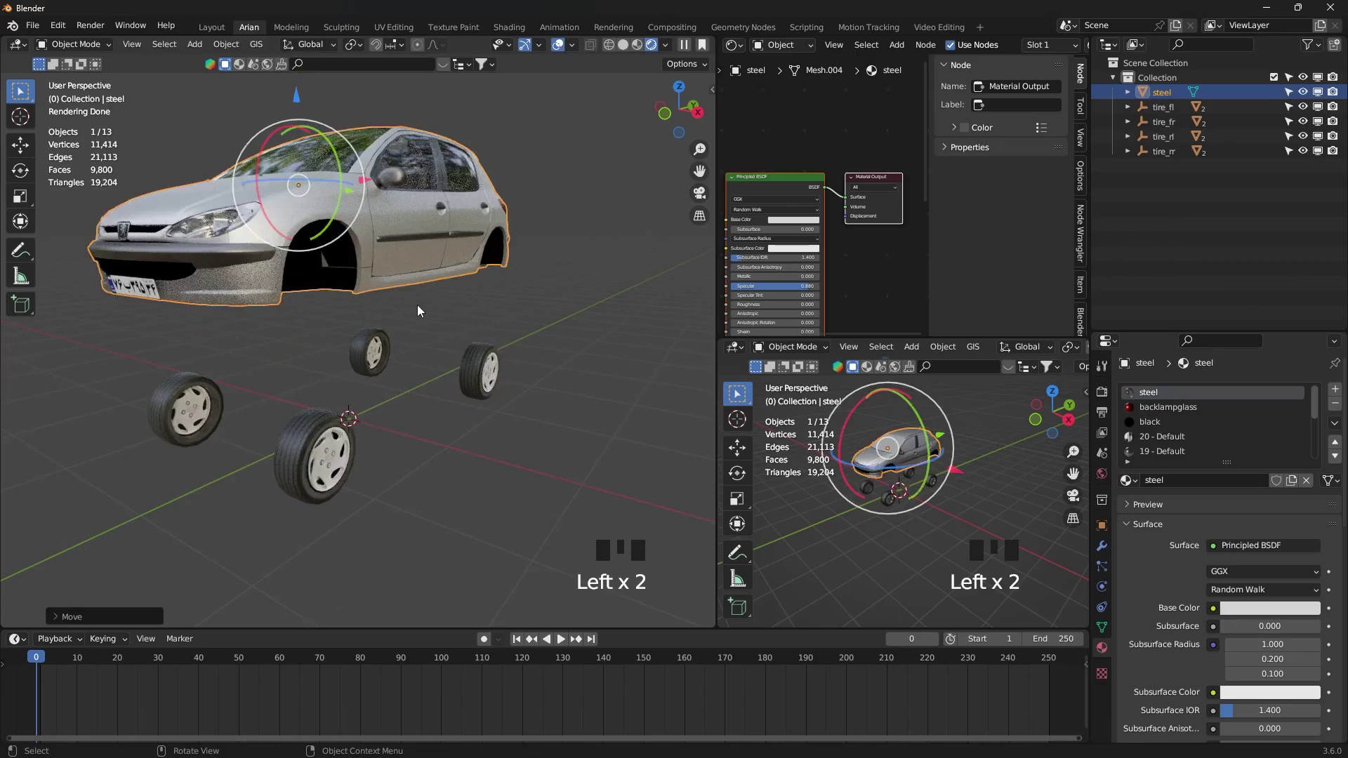
key("ctrl+z")
left_click(304, 248)
left_click_drag(453, 363, 249, 216)
left_click_drag(249, 215, 406, 264)
key("ctrl+z")
left_click_drag(405, 264, 330, 211)
left_click(331, 211)
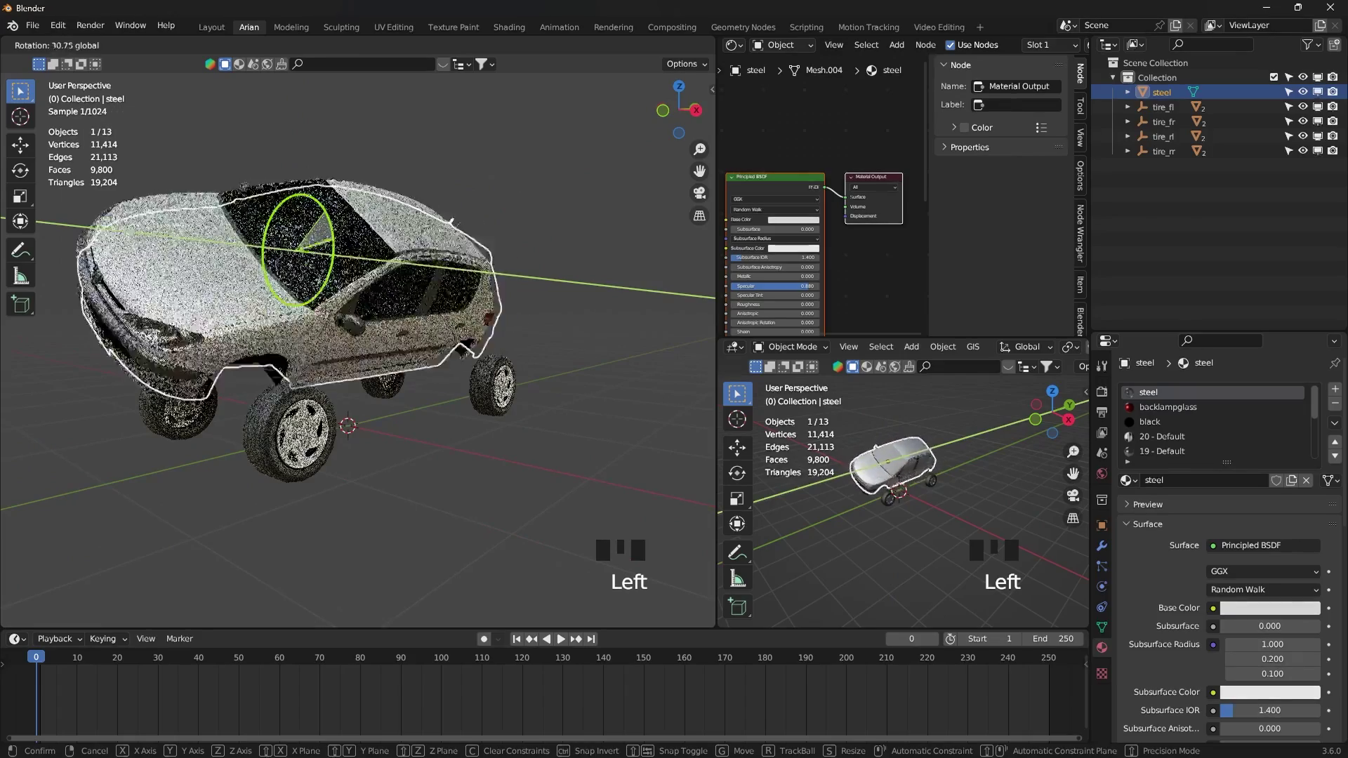
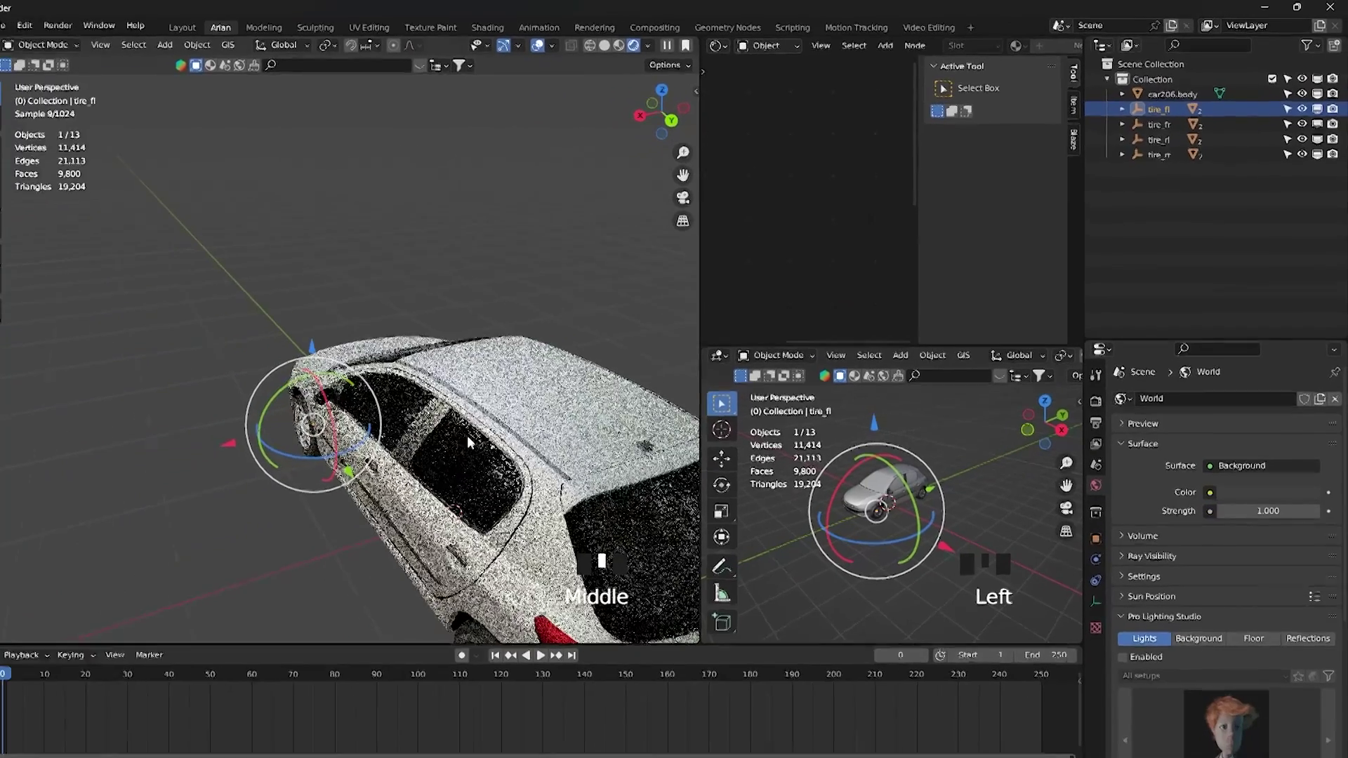
- Rename the front tires wheel.ft.L and wheel.ft.R and the rear-right tire wheel.bk.R
left_click_drag(1163, 108, 1171, 164)
key("e")
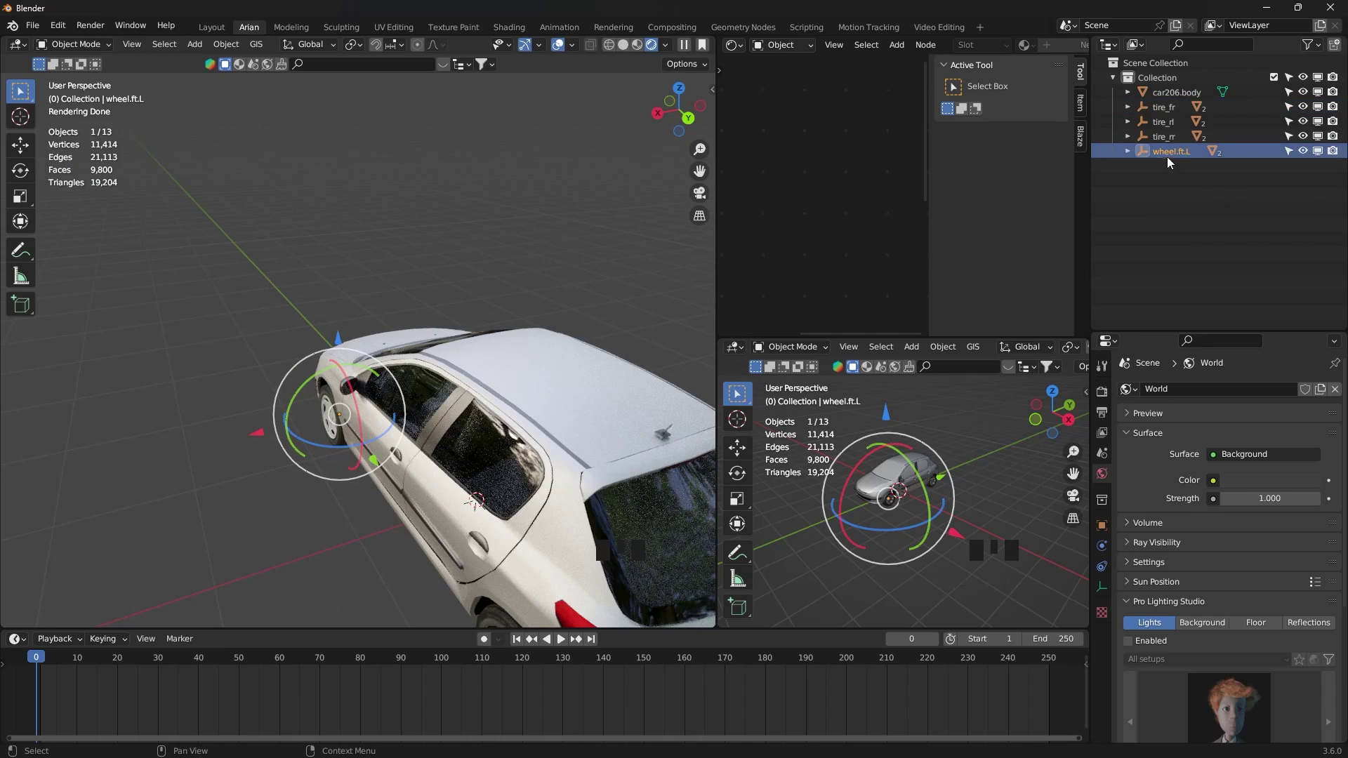
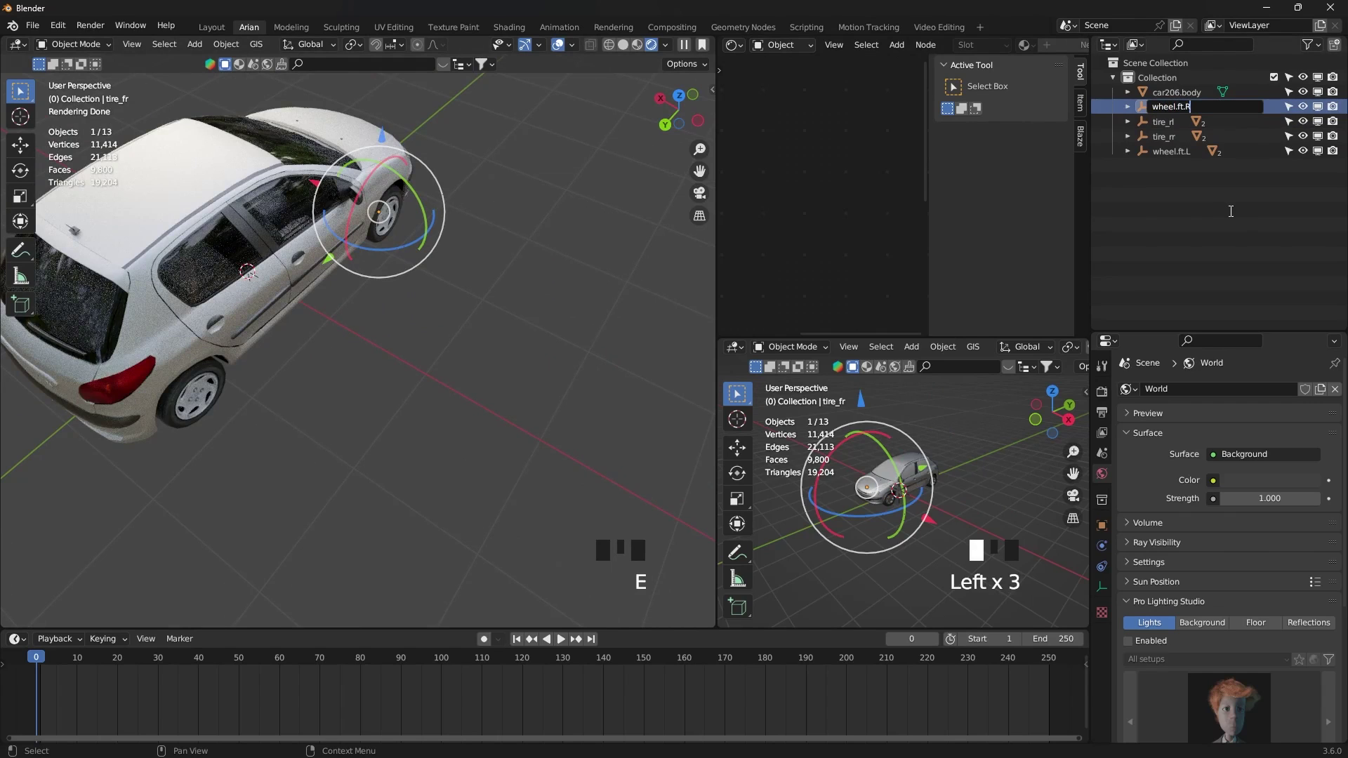
left_click(1165, 128)
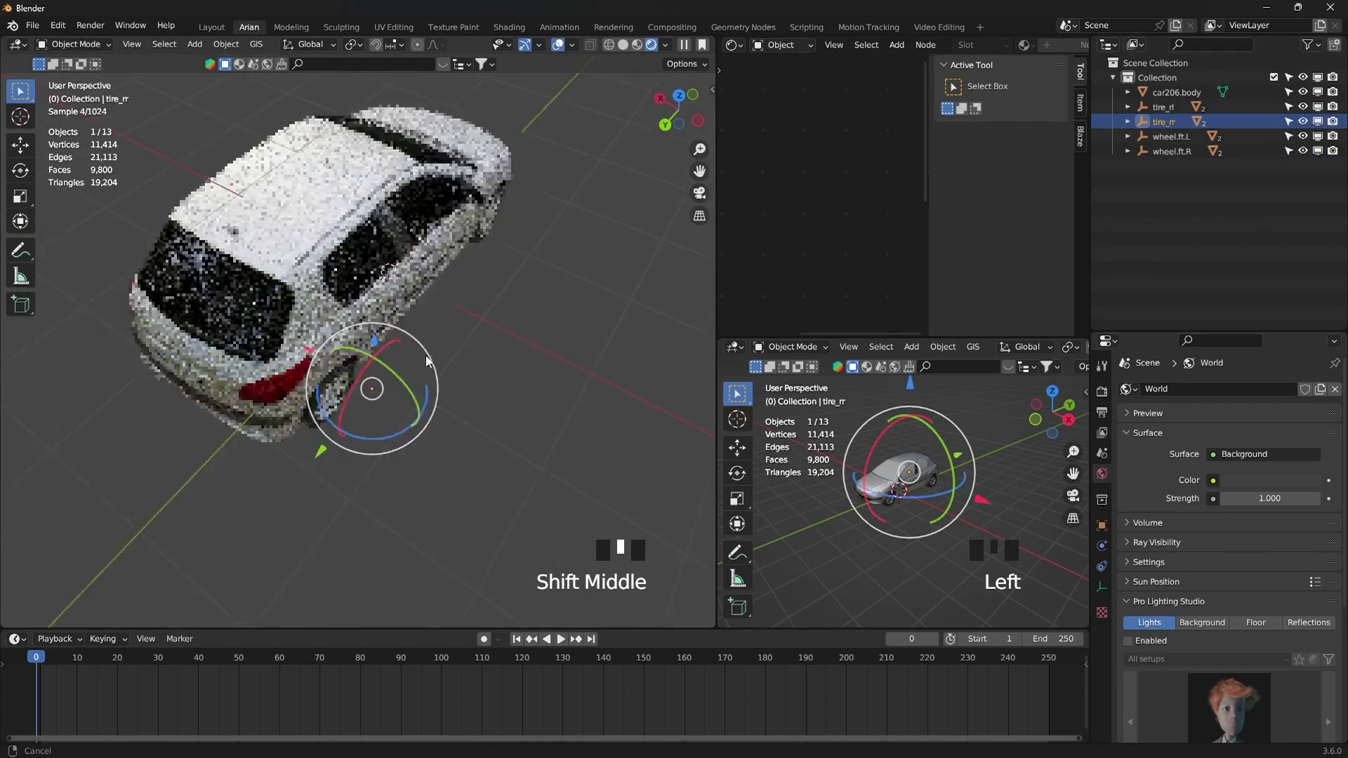
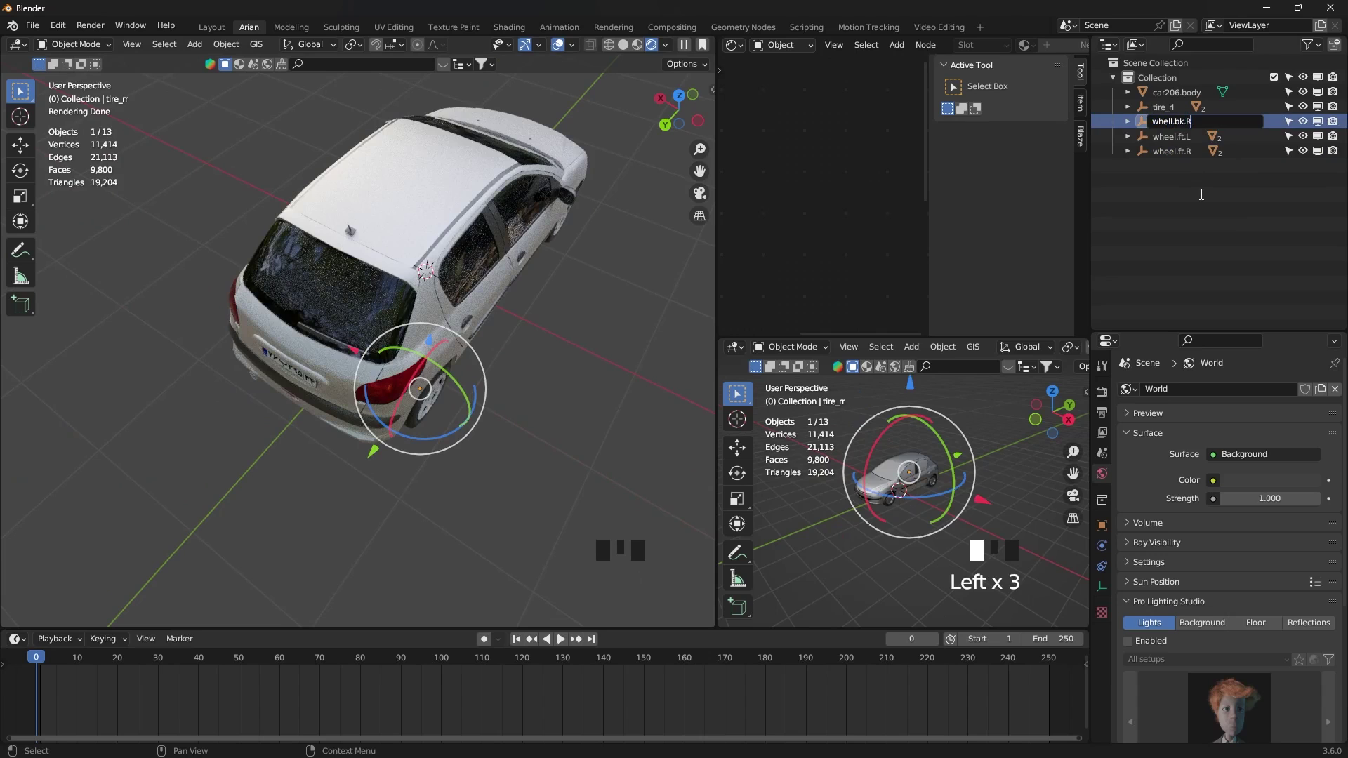
left_click_drag(1178, 161, 1203, 231)
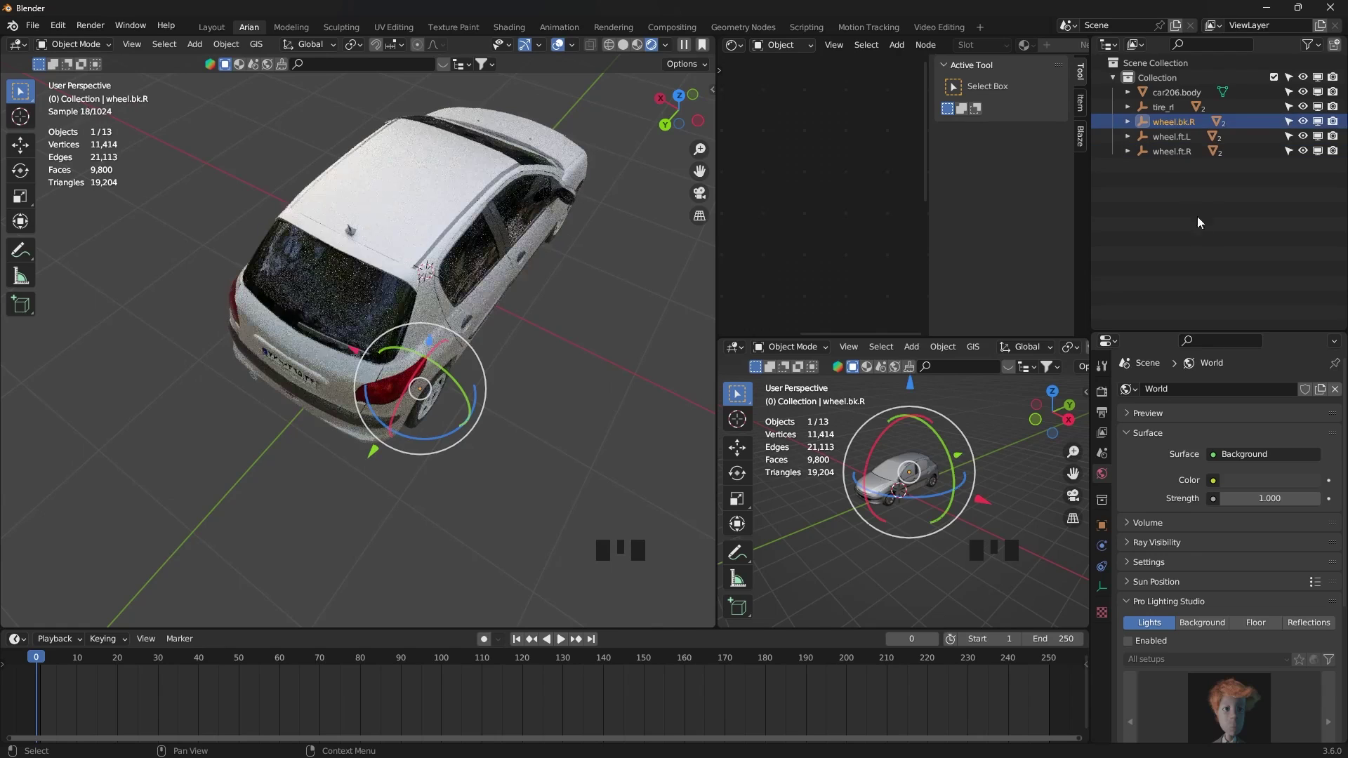
left_click_drag(1166, 115, 1175, 221)
key("e")
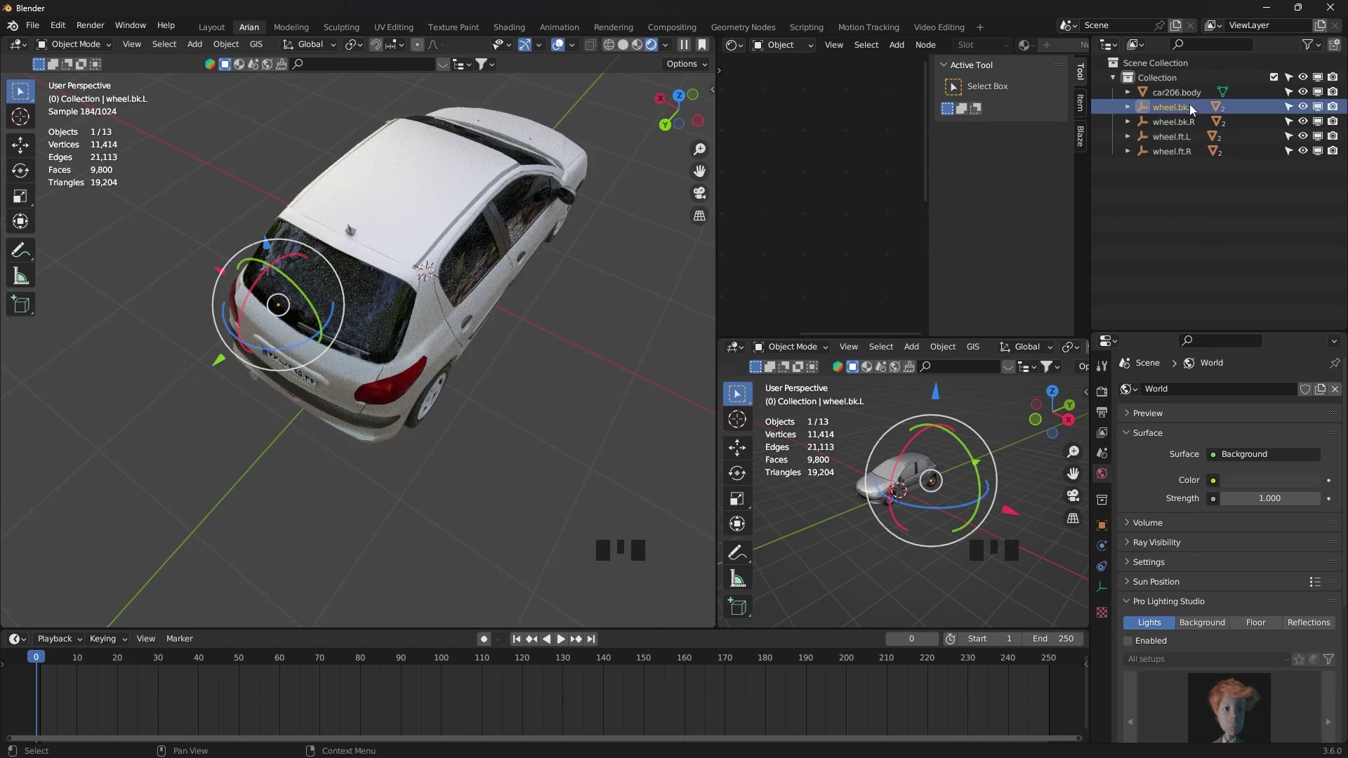
- Rename the rear-left tire wheel.bk.L and check the wheels in the viewport
left_click(1191, 123)
left_click_drag(593, 313, 535, 304)
scroll("down", 3)
scroll("up", 3)
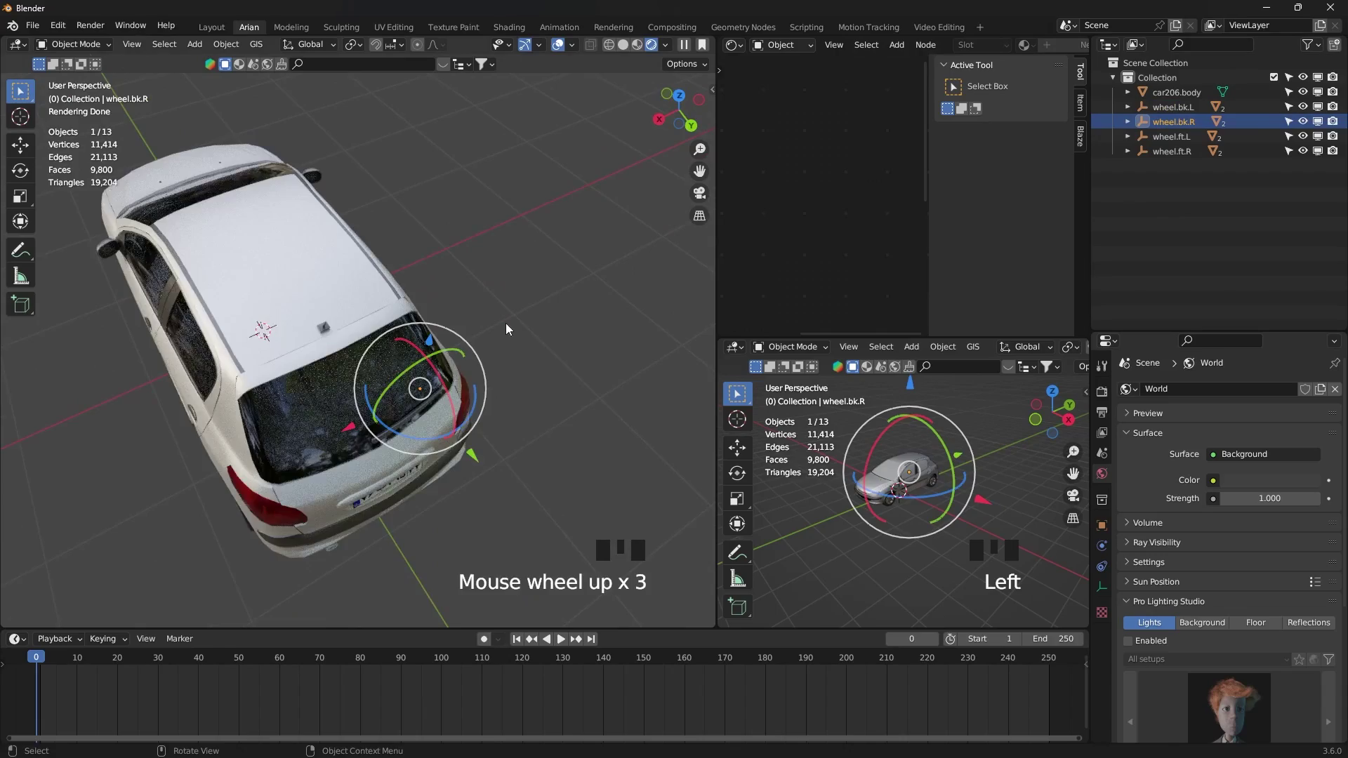
- Orbit and zoom around the car to inspect the body and wheels
left_click_drag(529, 328, 506, 398)
scroll("down", 3)
middle_click(400, 362)
left_click_drag(396, 348, 433, 378)
left_click_drag(433, 378, 291, 294)
scroll("up", 3)
left_click_drag(320, 266, 513, 410)
scroll("down", 3)
left_click_drag(488, 397, 231, 48)
left_click_drag(231, 48, 439, 114)
left_click_drag(509, 460, 288, 378)
left_click(288, 378)
- Sweep the view over and under the car a few more times before heading to Preferences
left_click_drag(394, 424, 317, 412)
scroll("up", 3)
scroll("down", 3)
left_click_drag(328, 438, 542, 435)
left_click_drag(543, 435, 554, 450)
left_click_drag(553, 450, 221, 50)
left_click_drag(222, 50, 348, 486)
left_click_drag(347, 486, 225, 56)
left_click_drag(225, 56, 361, 484)
scroll("up", 3)
scroll("up", 3)
scroll("down", 3)
left_click_drag(635, 440, 606, 418)
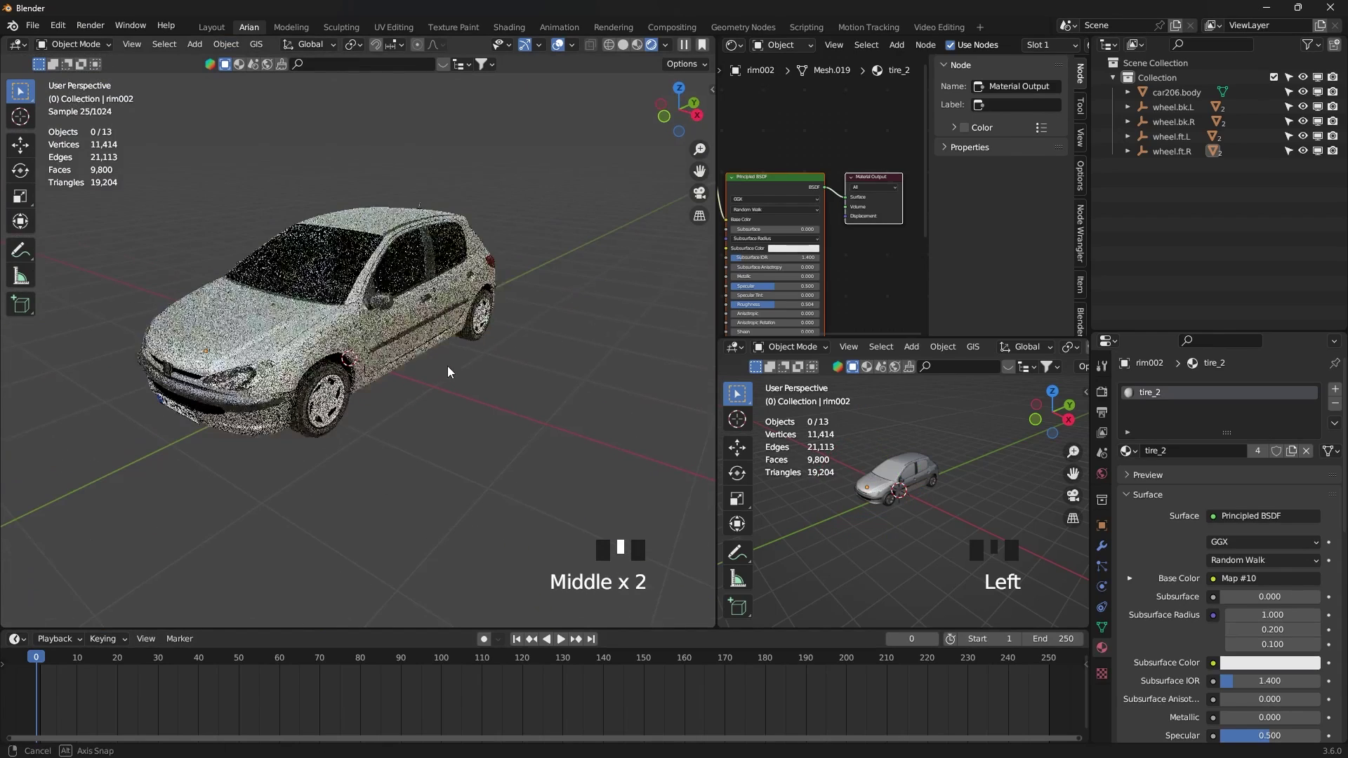
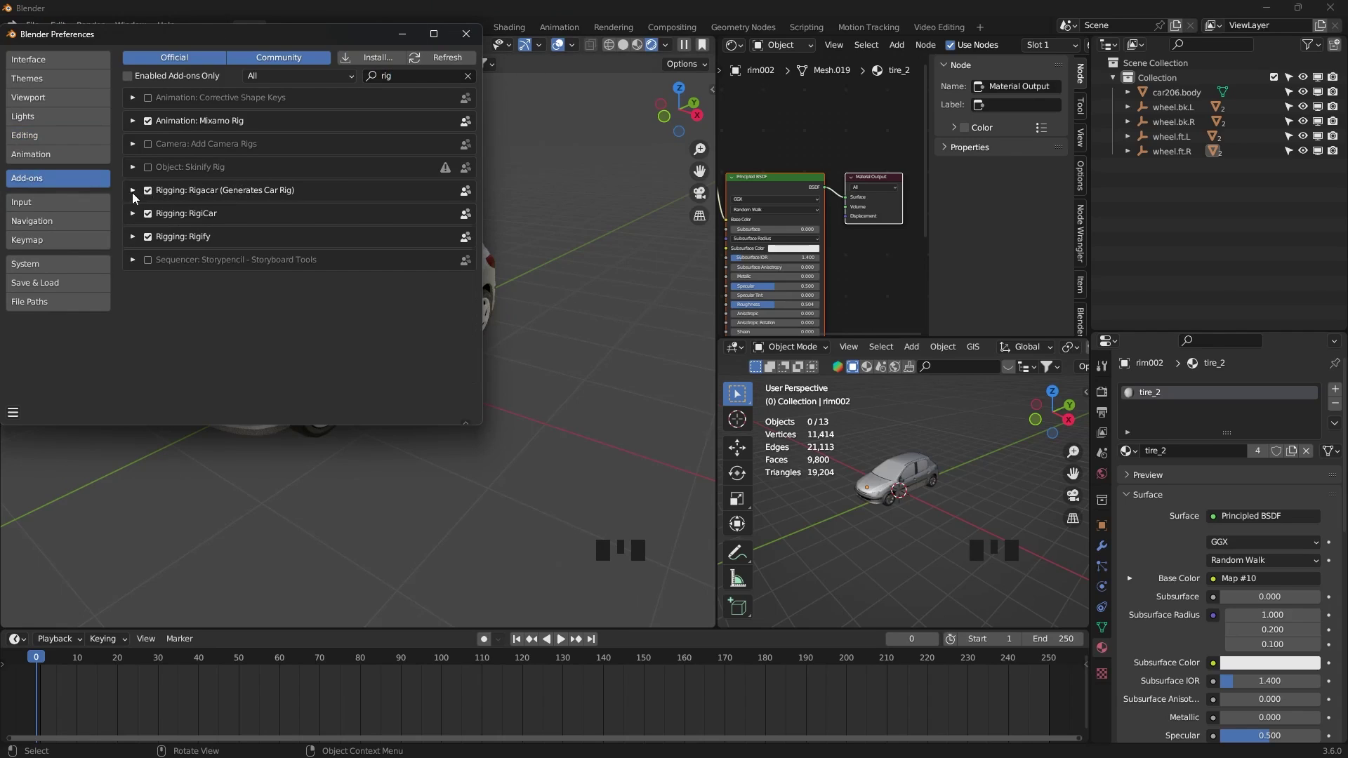
- Close Preferences with Rigacar enabled and select the body and all four wheels
key("n")
key("a")
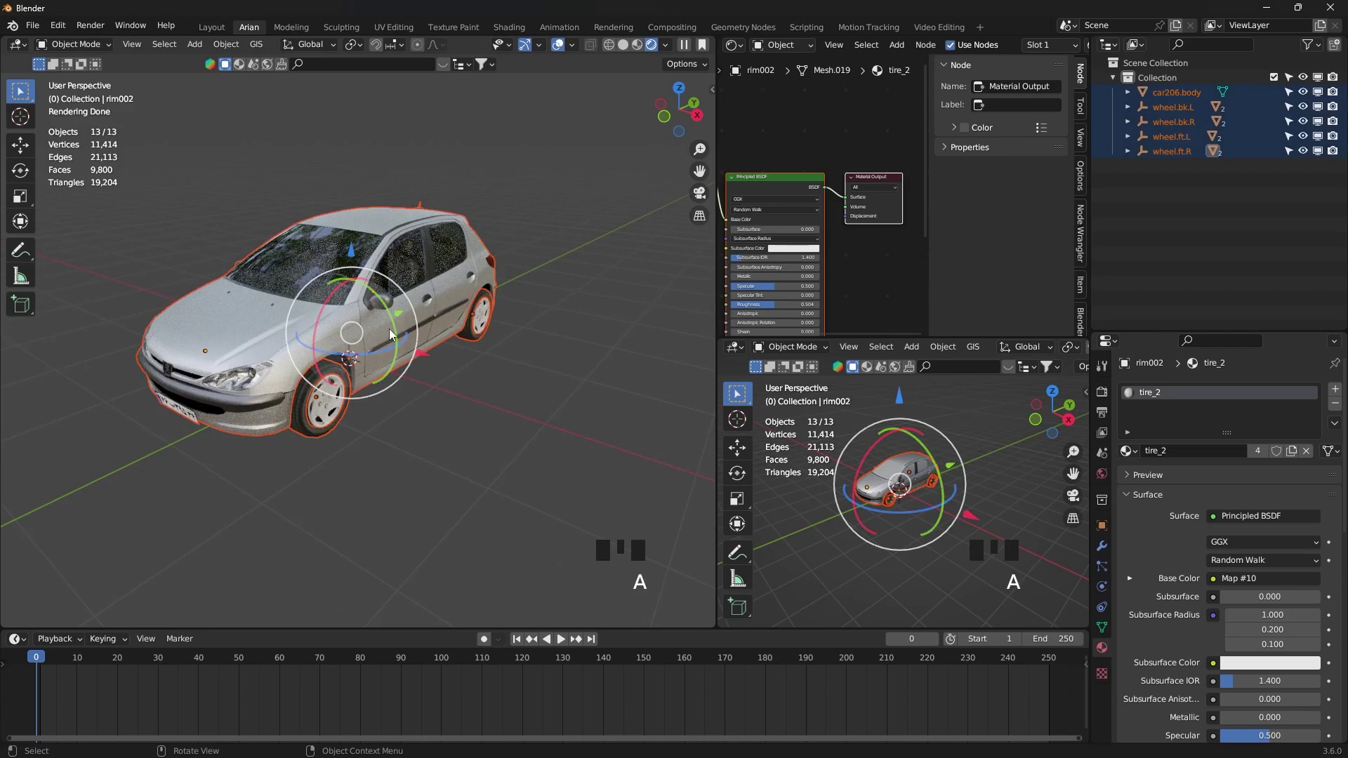
- Add the Car deformation armature over the Peugeot and generate the Rigacar animation rig
key("shift+a")
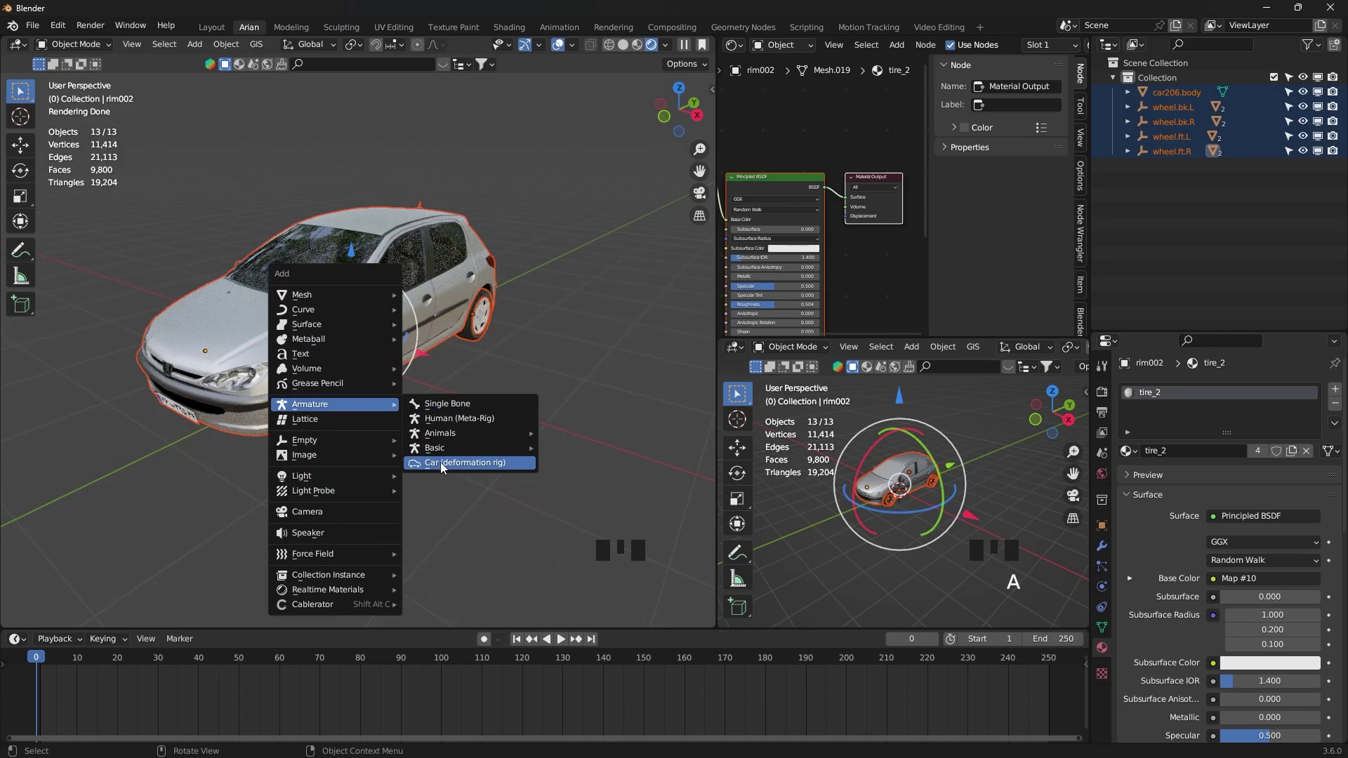
key("n")
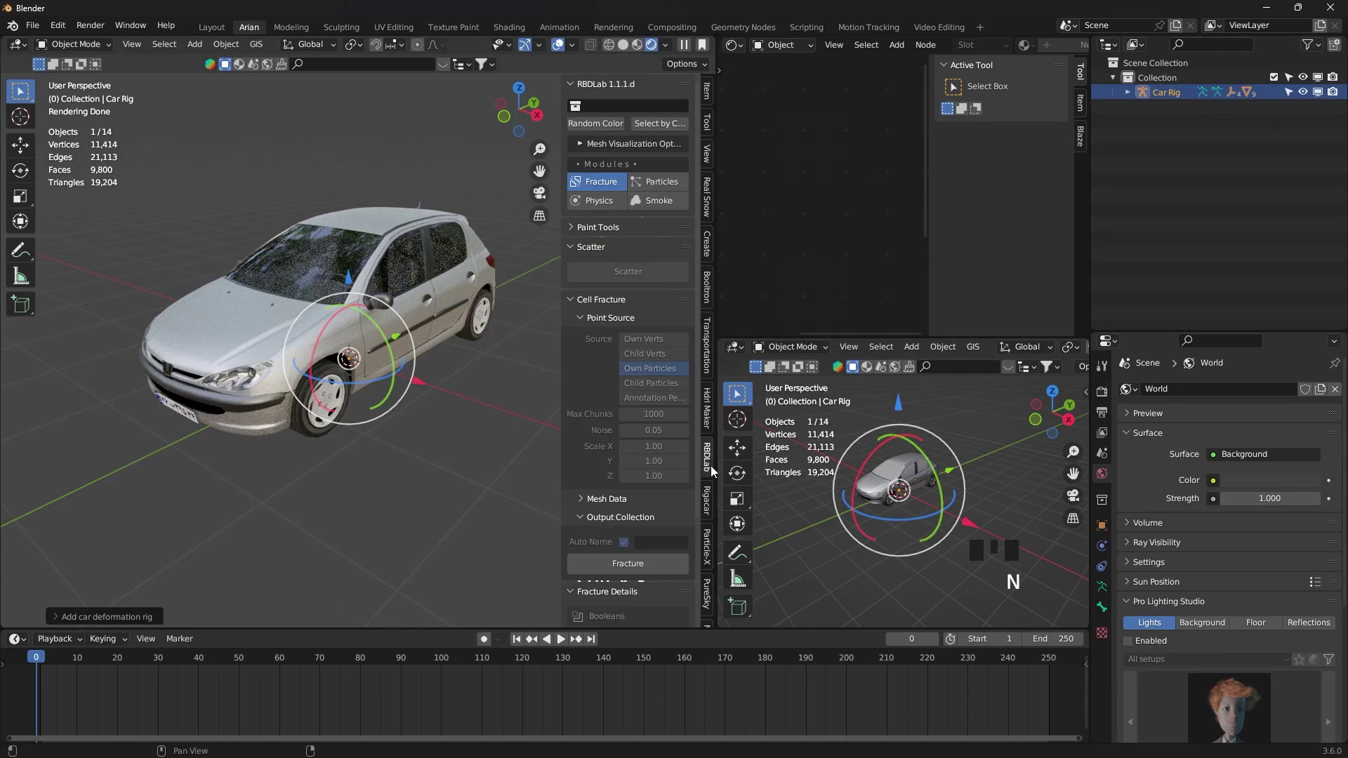
left_click_drag(710, 499, 471, 397)
scroll("down", 3)
scroll("down", 3)
left_click_drag(435, 400, 485, 406)
scroll("up", 3)
scroll("down", 3)
left_click_drag(518, 431, 491, 457)
key("n")
key("n")
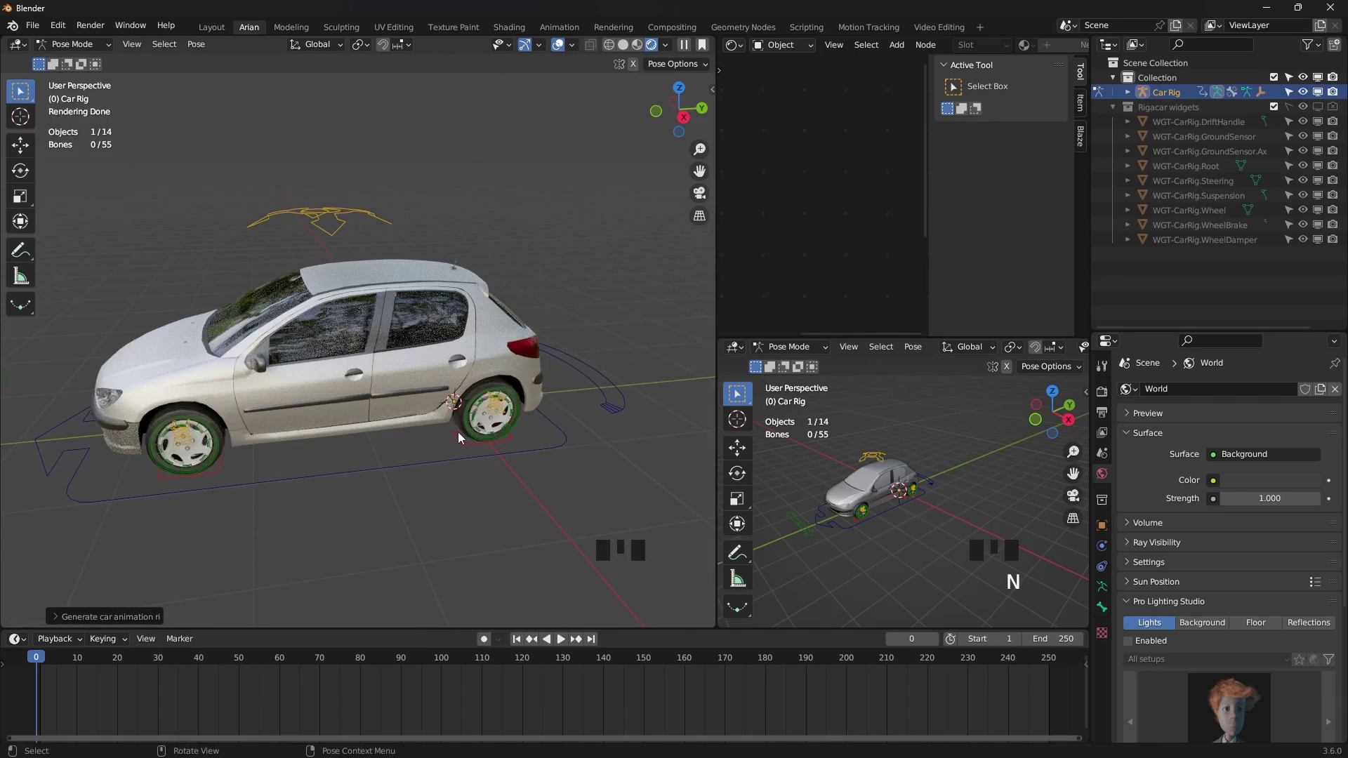
- Switch to the side view (numpad 3) to check the rig's wheel alignment
key("KP_3")
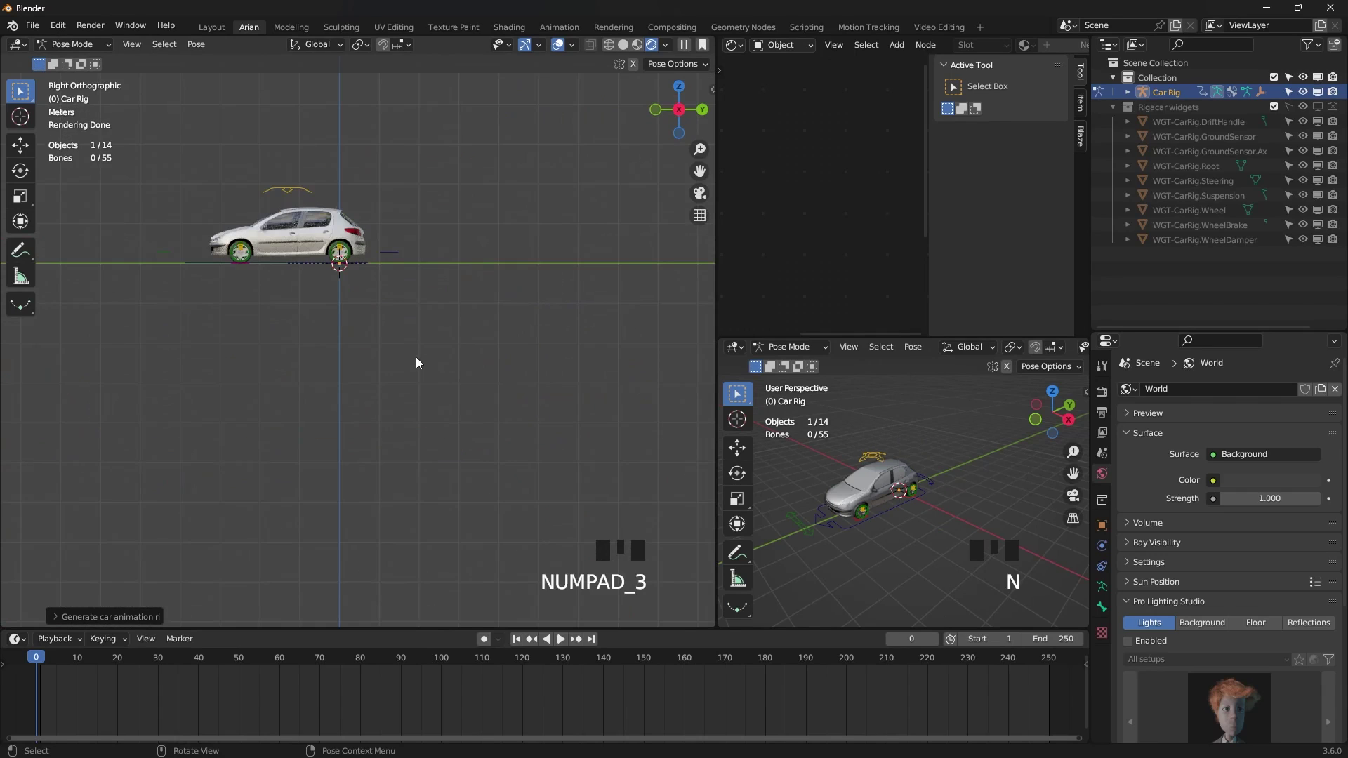
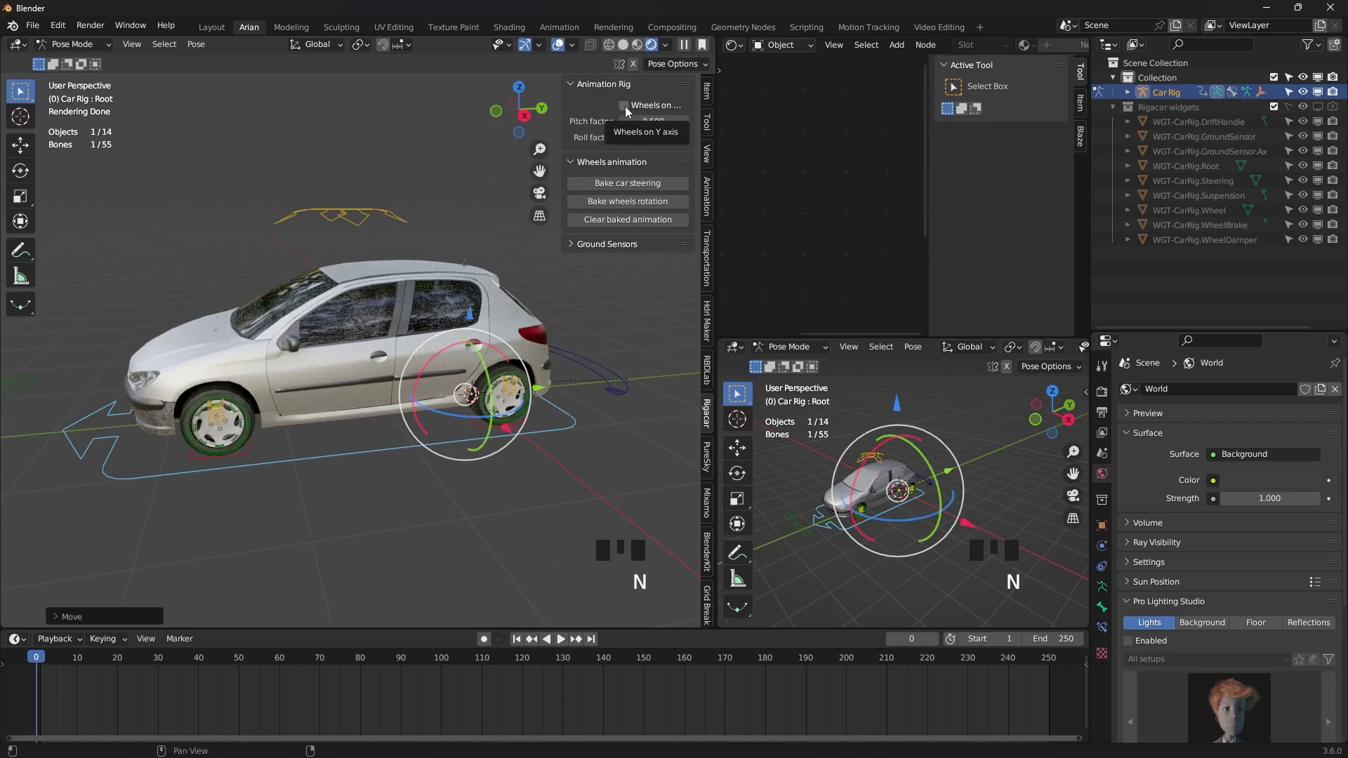
- Select the Root bone with auto keying on and set its start position at frame 0
left_click_drag(627, 113, 540, 390)
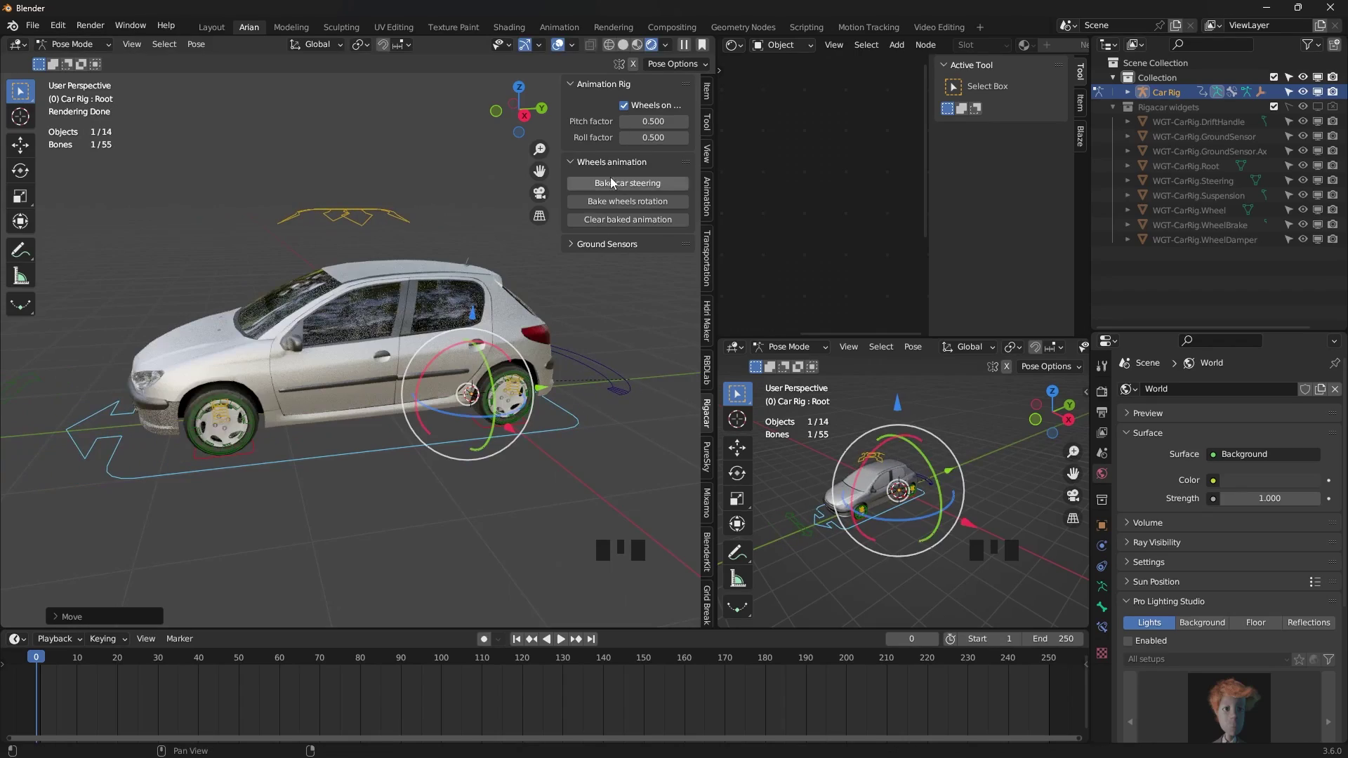
key("n")
left_click(453, 471)
left_click(599, 380)
left_click_drag(612, 413, 588, 419)
scroll("down", 3)
left_click(304, 395)
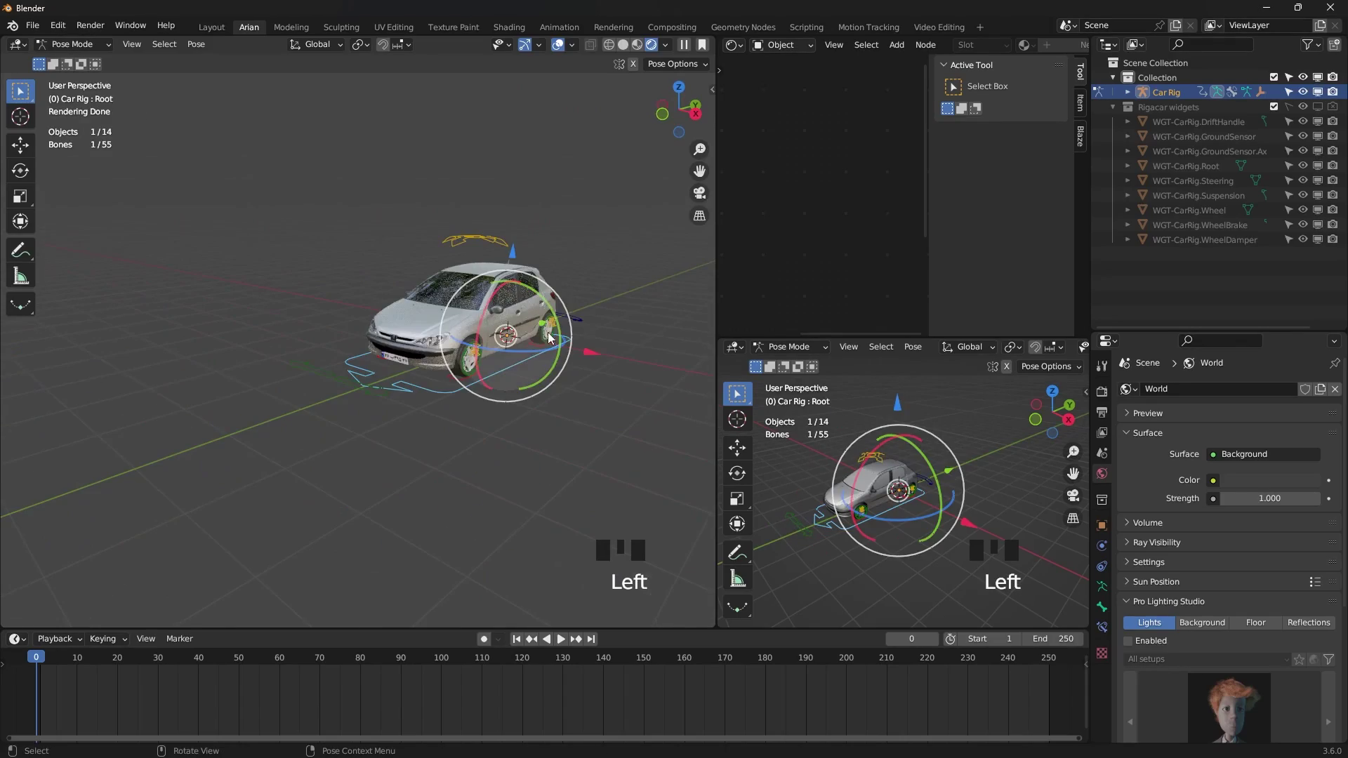
left_click(550, 327)
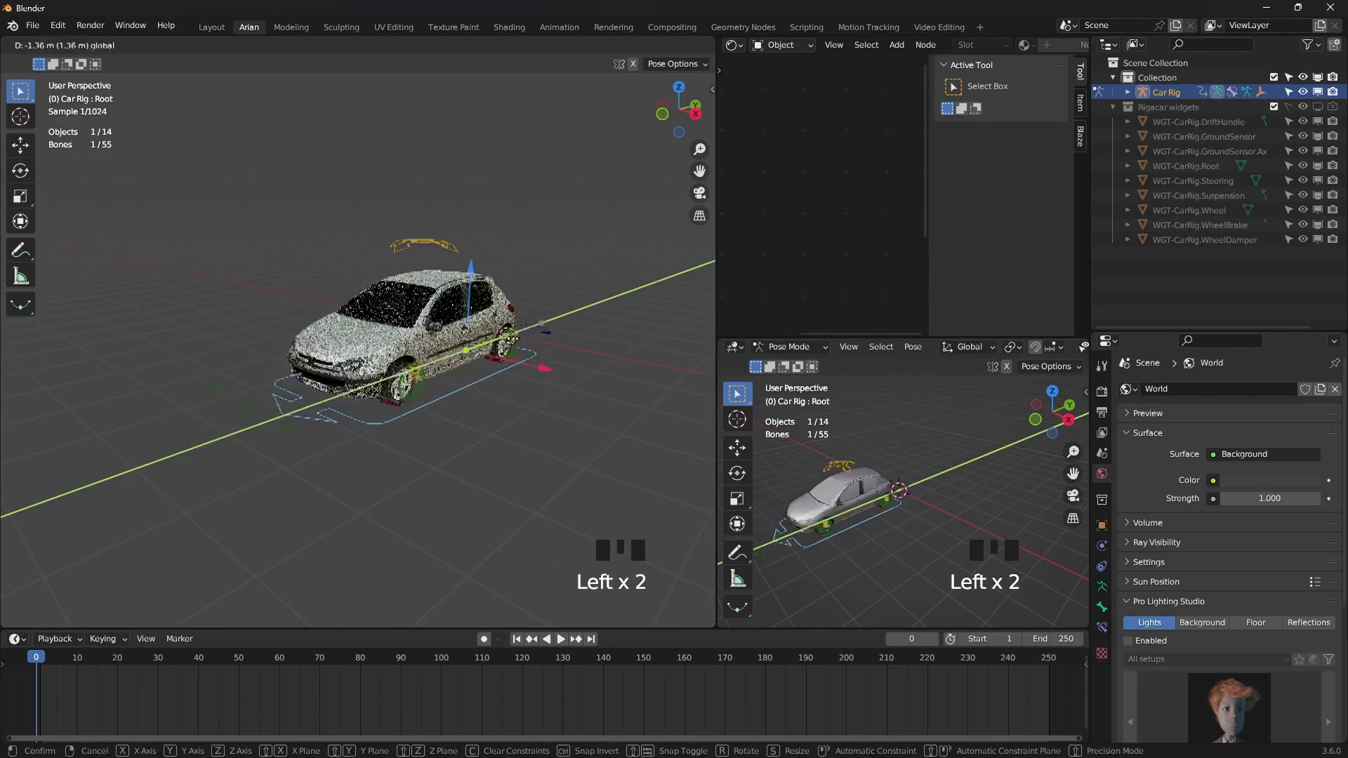
key("ctrl+z")
scroll("up", 3)
left_click_drag(483, 373, 539, 327)
left_click(538, 327)
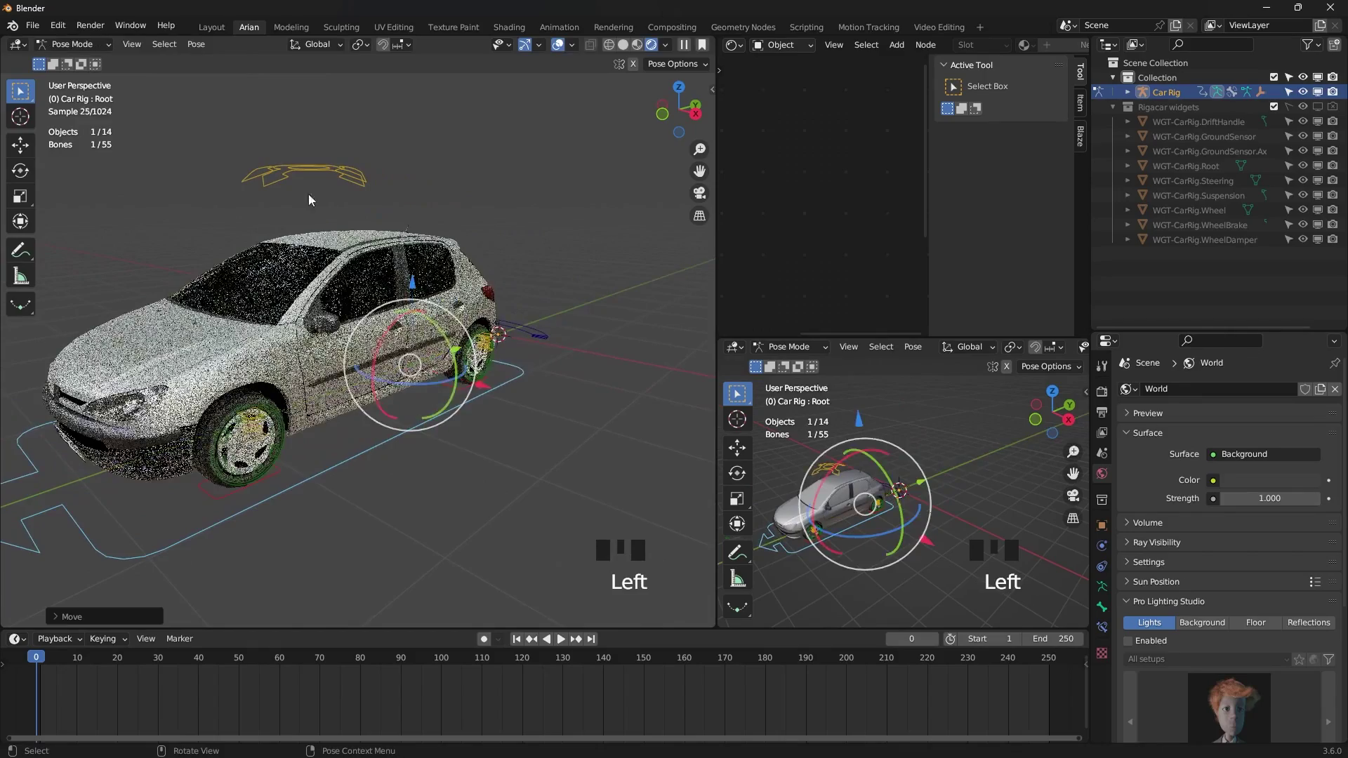
- At frame 100 move the Root bone forward so the end position is keyed
left_click(302, 172)
left_click_drag(276, 138, 375, 127)
key("ctrl+z")
left_click(371, 170)
key("ctrl+z")
left_click_drag(375, 195, 369, 155)
left_click(369, 155)
scroll("down", 3)
left_click_drag(451, 368, 429, 355)
key("ctrl+z")
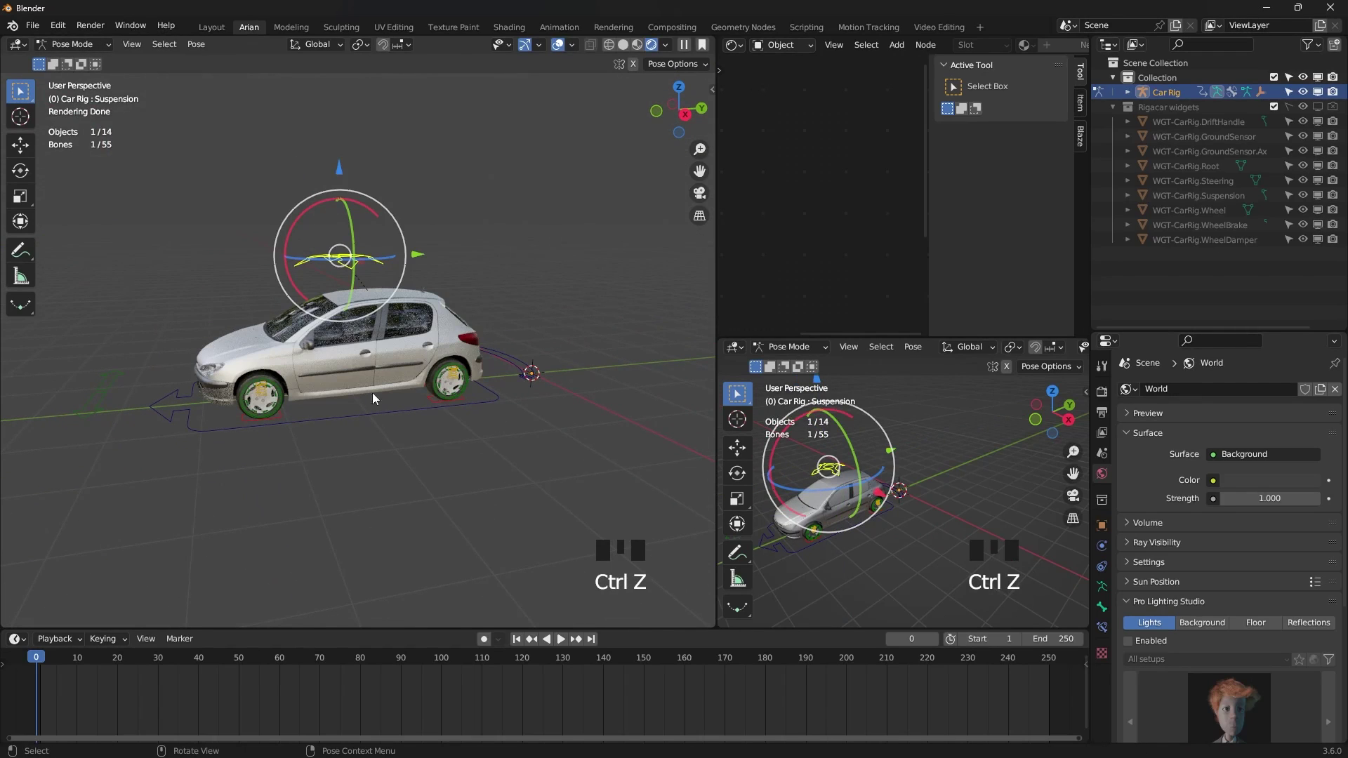
key("ctrl+space")
left_click_drag(427, 628, 486, 646)
left_click_drag(486, 646, 540, 331)
left_click_drag(539, 330, 561, 330)
left_click(561, 330)
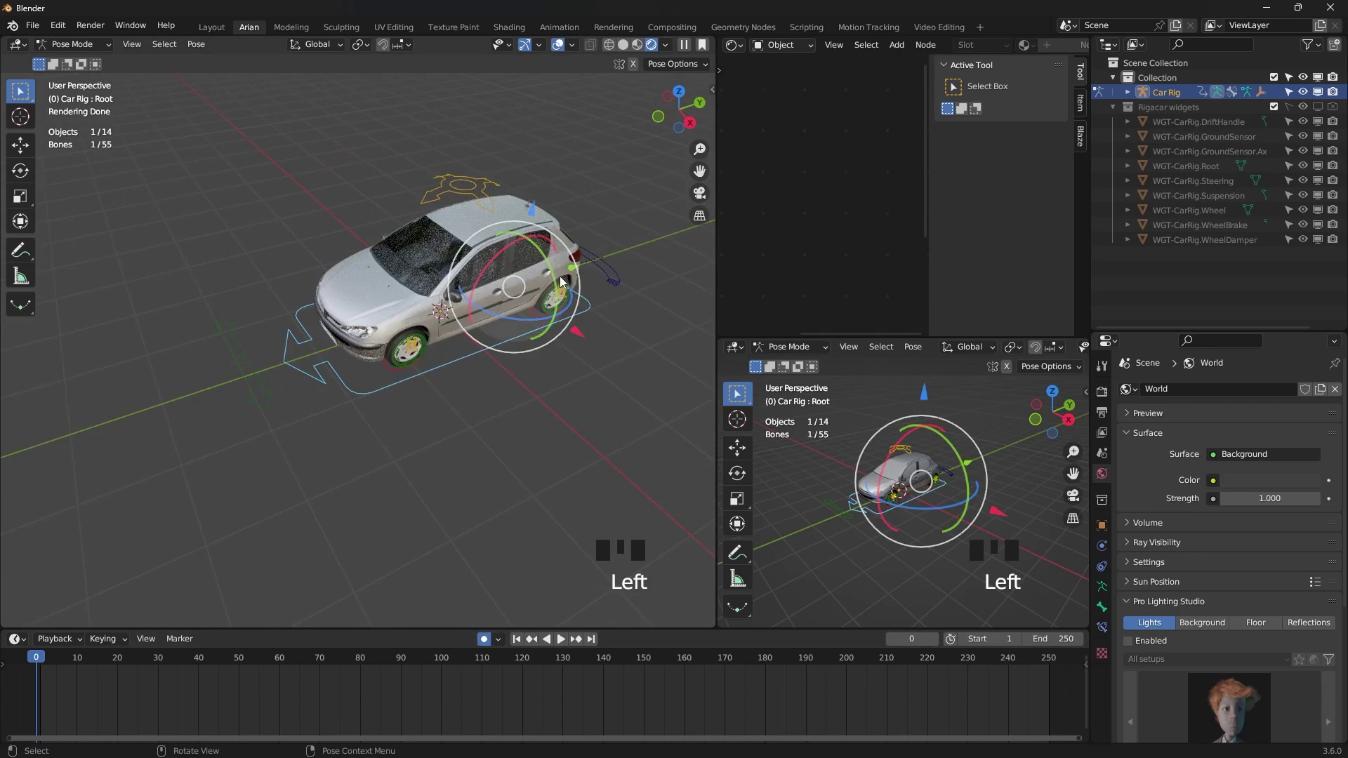
left_click(578, 273)
- Frame the car in the viewport and play the timeline to watch it drive forward
left_click_drag(168, 658, 587, 297)
scroll("down", 3)
left_click_drag(492, 408, 587, 296)
scroll("up", 3)
middle_click(441, 436)
left_click_drag(388, 657, 340, 449)
left_click_drag(340, 449, 384, 428)
scroll("down", 3)
middle_click(427, 428)
key("space")
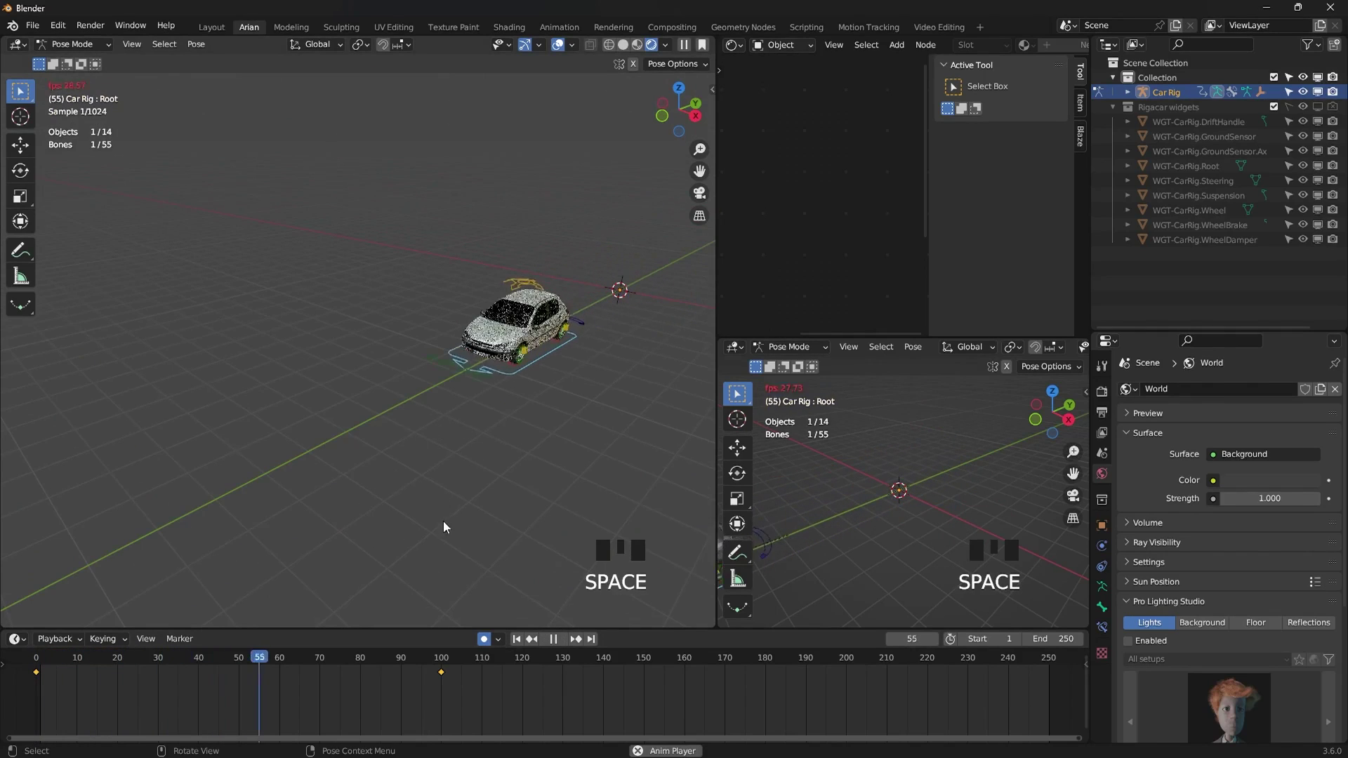
- Stop playback, select the Suspension bone and key its moved position at frames 70 and 92
key("space")
left_click(470, 308)
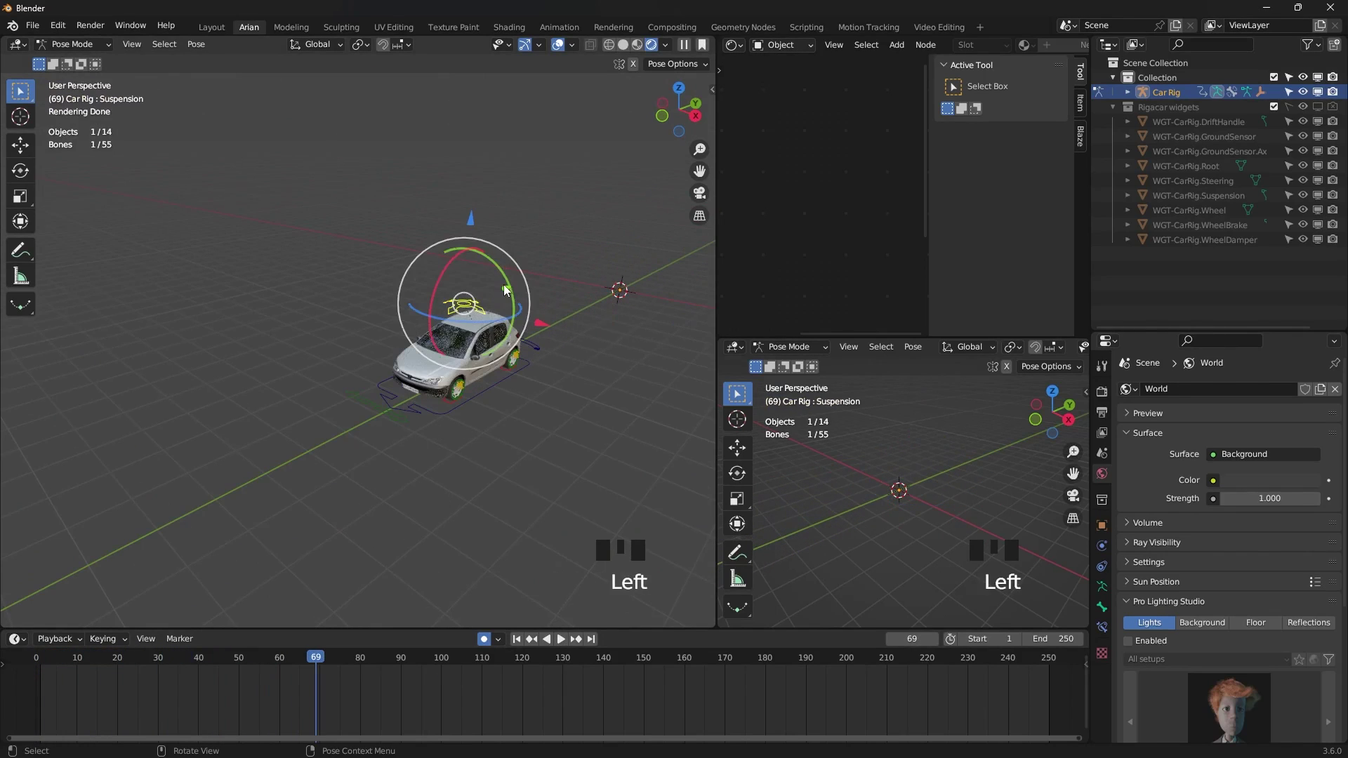
left_click(509, 293)
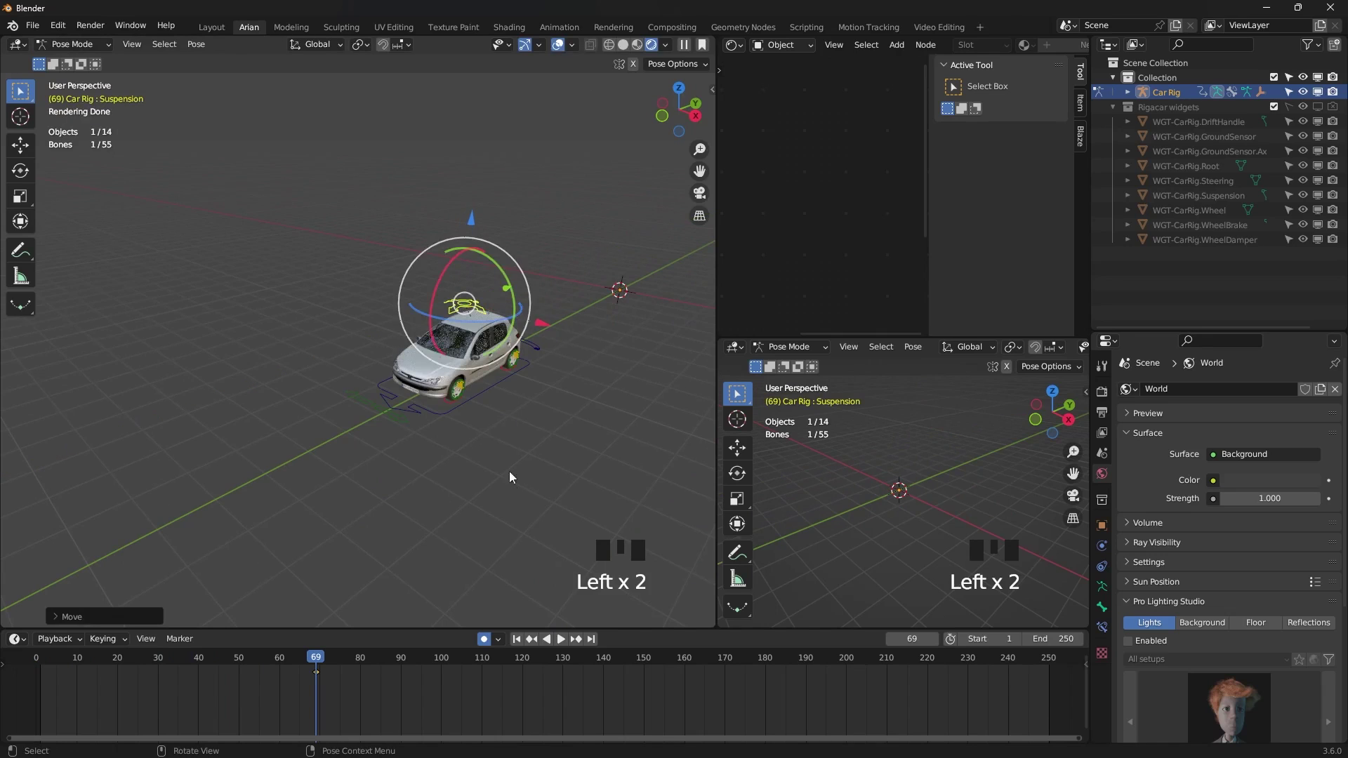
key("space")
key("space")
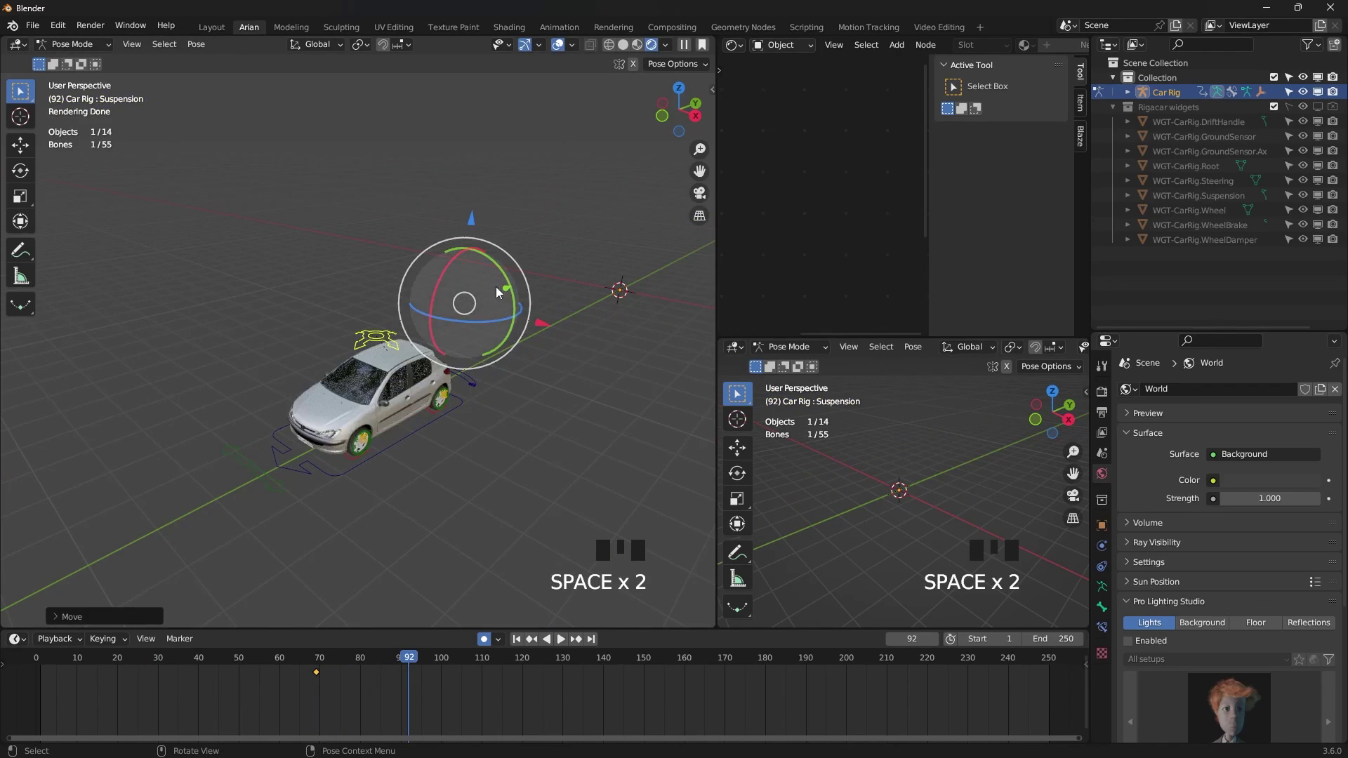
left_click(504, 297)
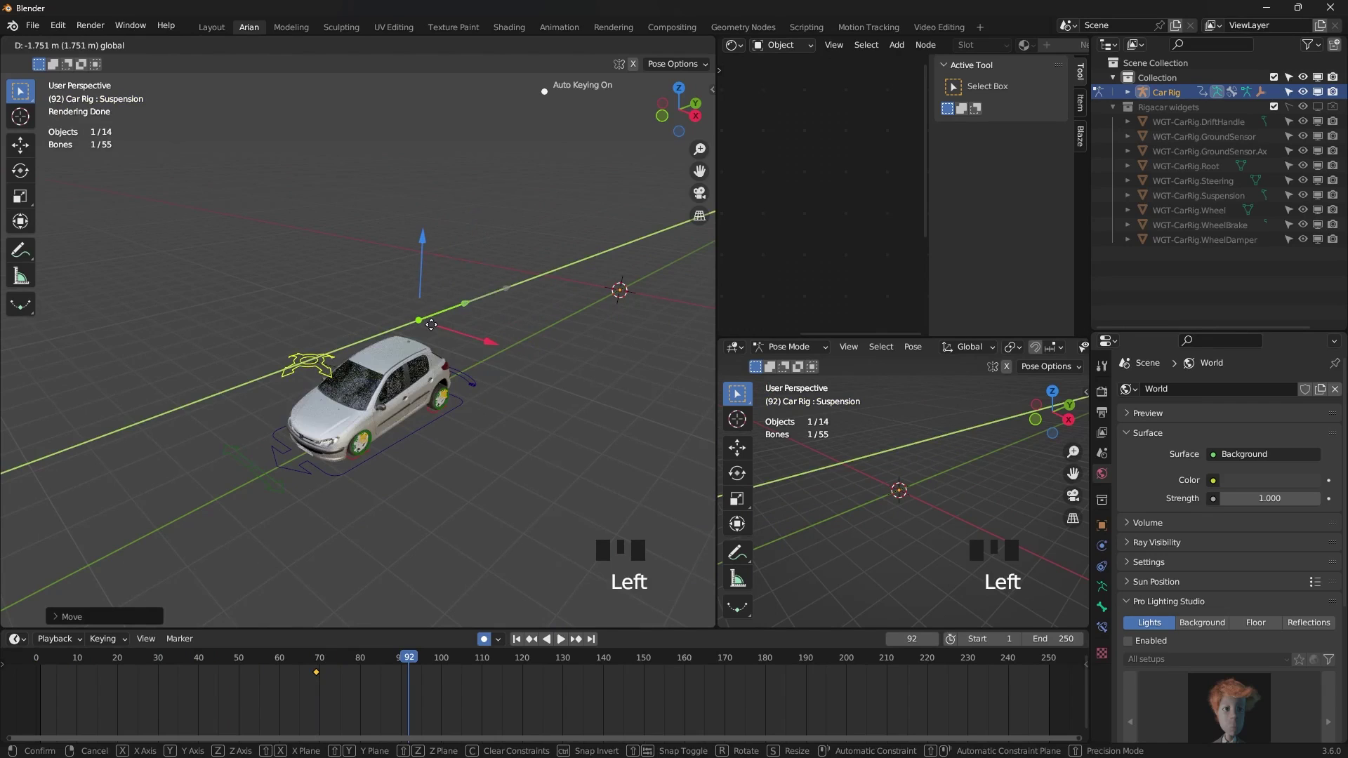
key("space")
key("space")
- Key the suspension again at frame 110 and play back the body bounce
left_click(375, 343)
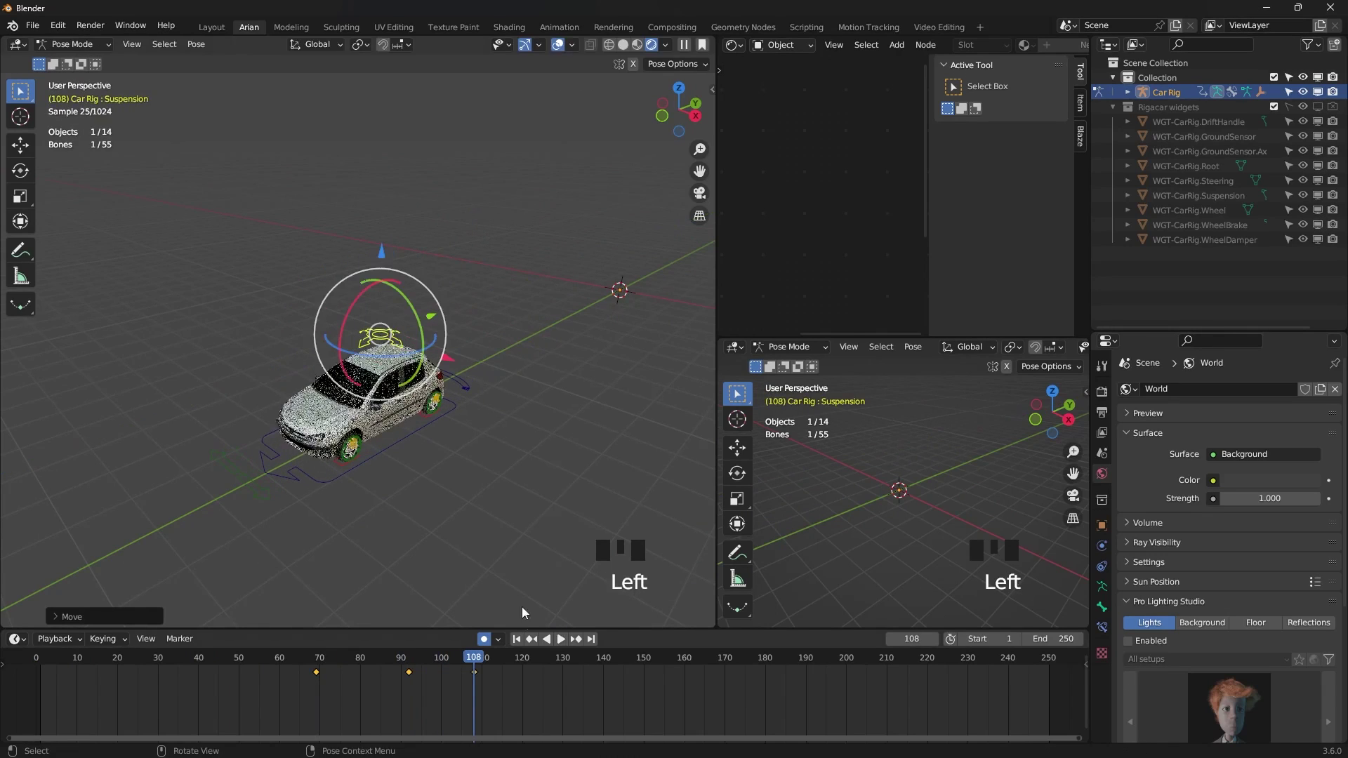
left_click_drag(471, 662, 544, 383)
scroll("up", 3)
left_click_drag(398, 472, 1156, 568)
key("space")
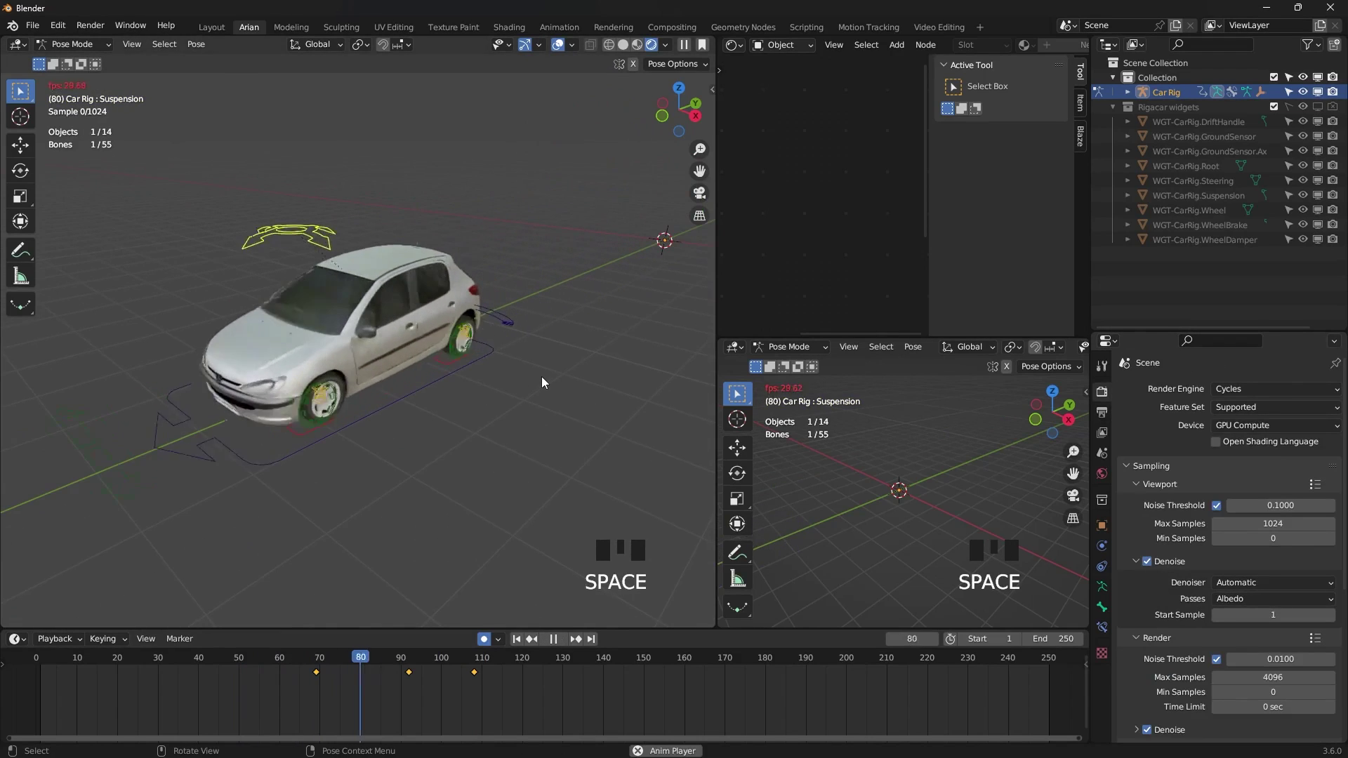
key("space")
- Scrub the timeline back to the start and replay the bounce a few times
left_click_drag(475, 662, 461, 480)
left_click_drag(460, 480, 498, 470)
key("space")
key("space")
left_click(473, 665)
key("space")
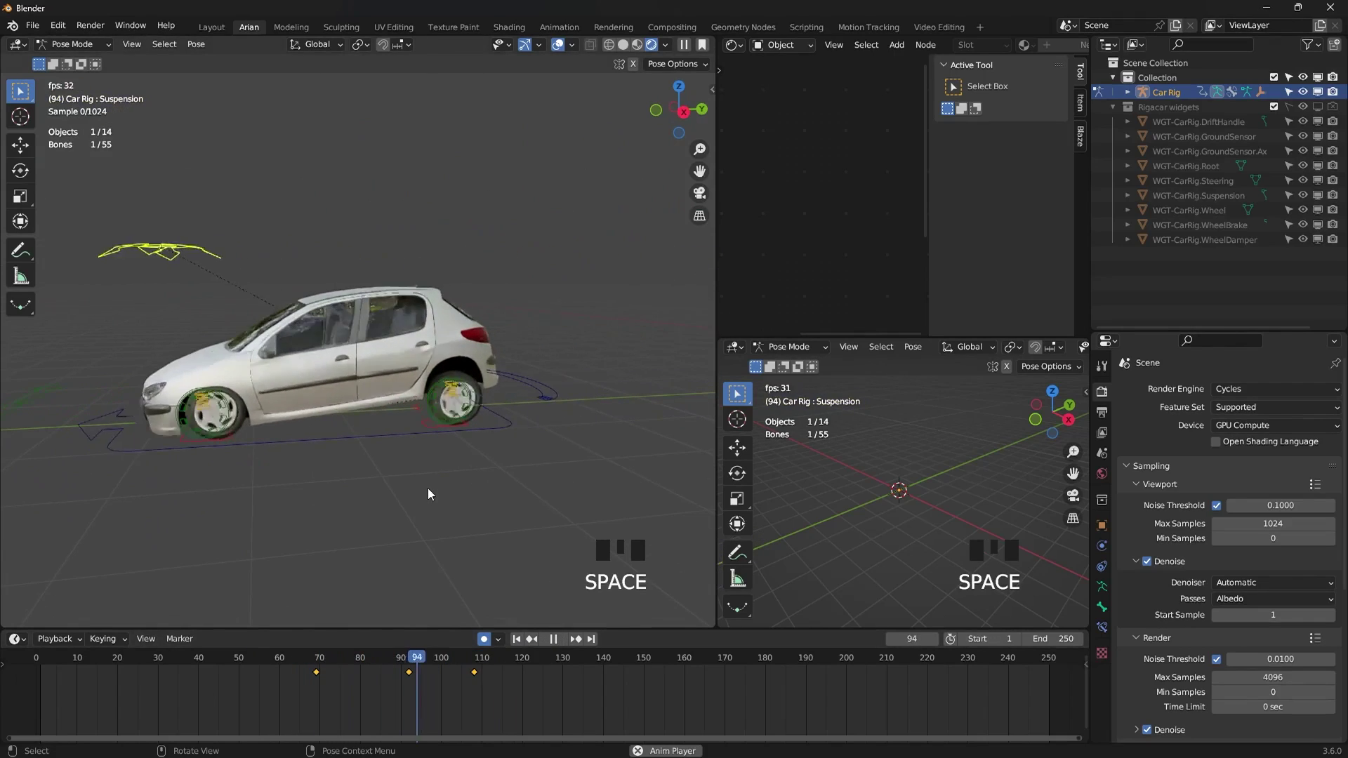
key("space")
- Deselect the bones and orbit to a top-down view of the car at frame 0
left_click(423, 447)
scroll("up", 3)
left_click_drag(425, 433, 410, 411)
scroll("up", 3)
scroll("down", 3)
scroll("down", 3)
left_click_drag(330, 436, 439, 402)
key("KP_7")
scroll("up", 3)
left_click_drag(504, 400, 361, 296)
scroll("down", 3)
scroll("up", 3)
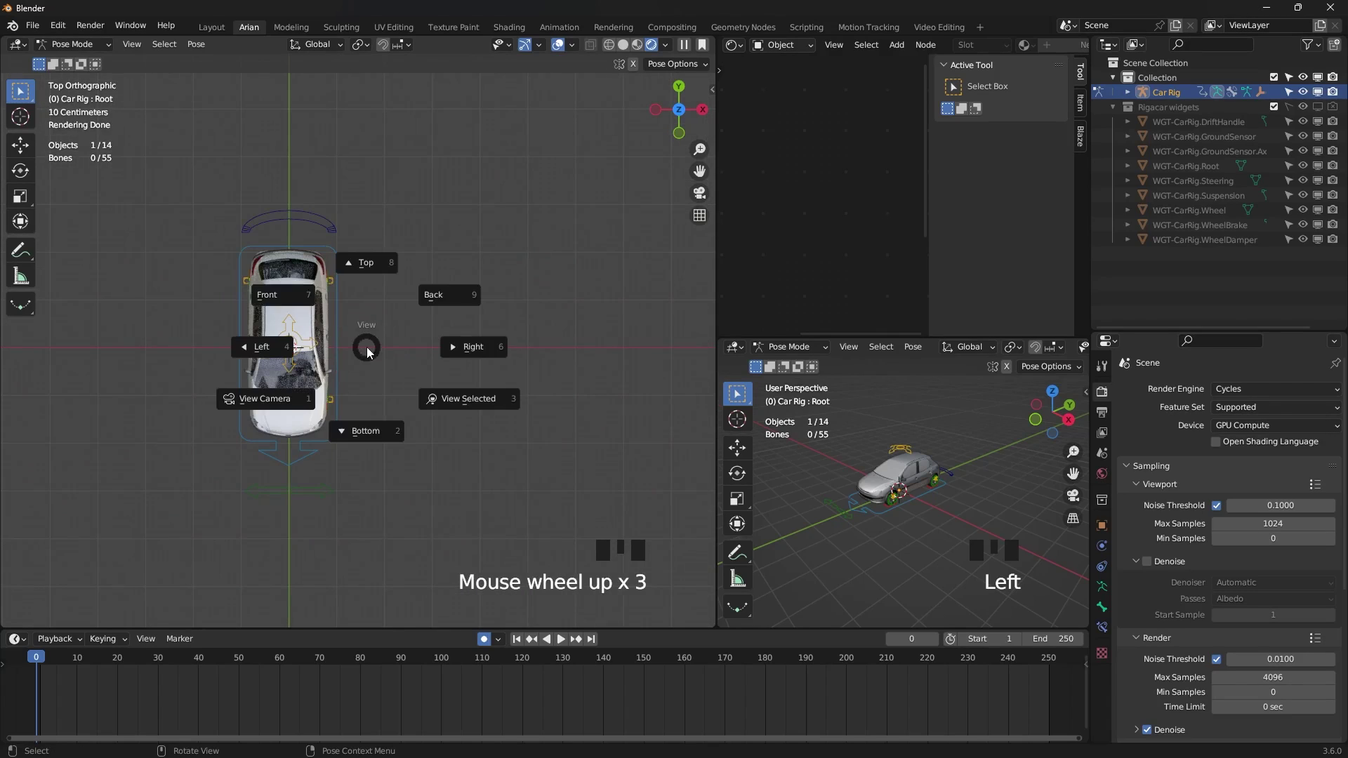
- From Top view add a Curve > Path, creating a NurbsPath object beside the car
key("`")
left_click(118, 90)
scroll("down", 3)
left_click_drag(363, 344, 341, 308)
left_click_drag(331, 442, 341, 308)
scroll("up", 3)
key("KP_7")
scroll("up", 3)
left_click_drag(353, 289, 402, 318)
left_click_drag(401, 317, 384, 249)
scroll("down", 3)
left_click_drag(386, 256, 245, 298)
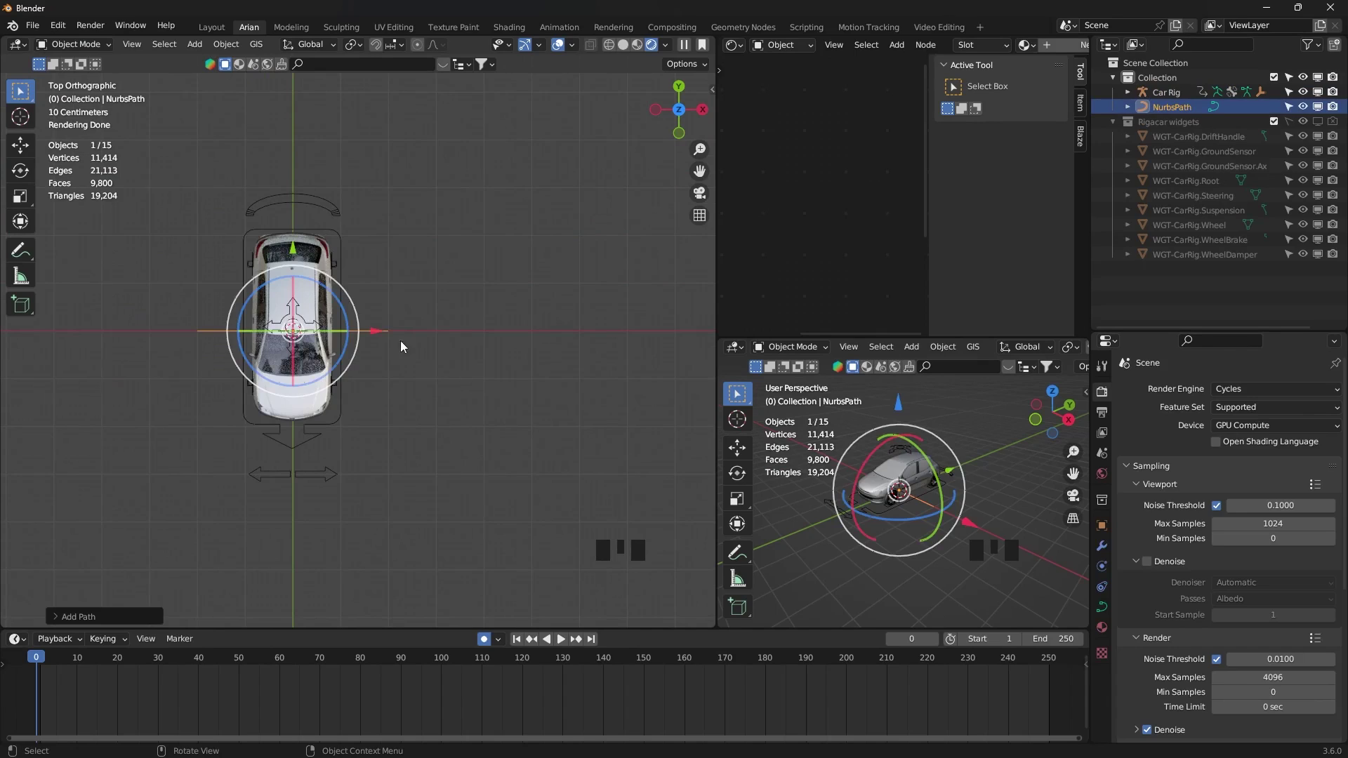
- Rotate the path 90°, then extrude and move its points into a long winding road curve
left_click(389, 339)
key("r")
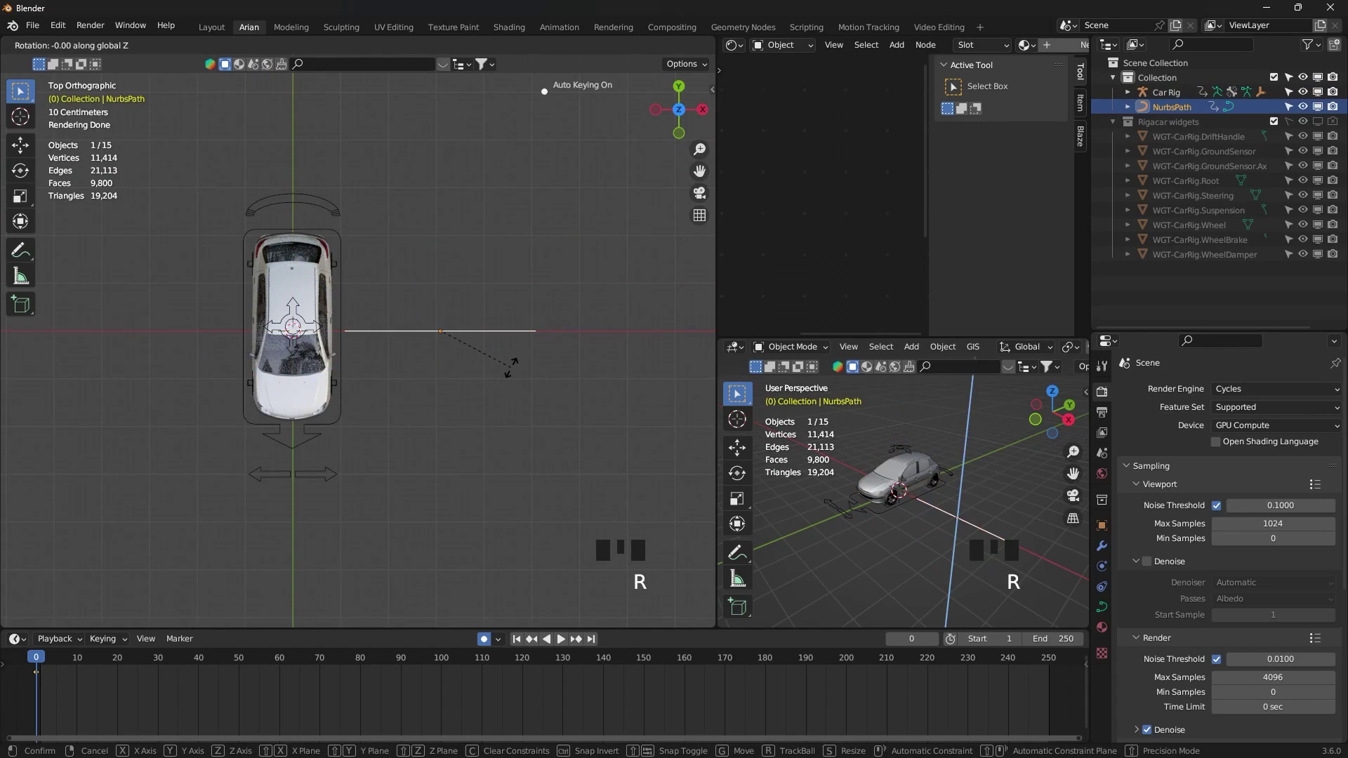
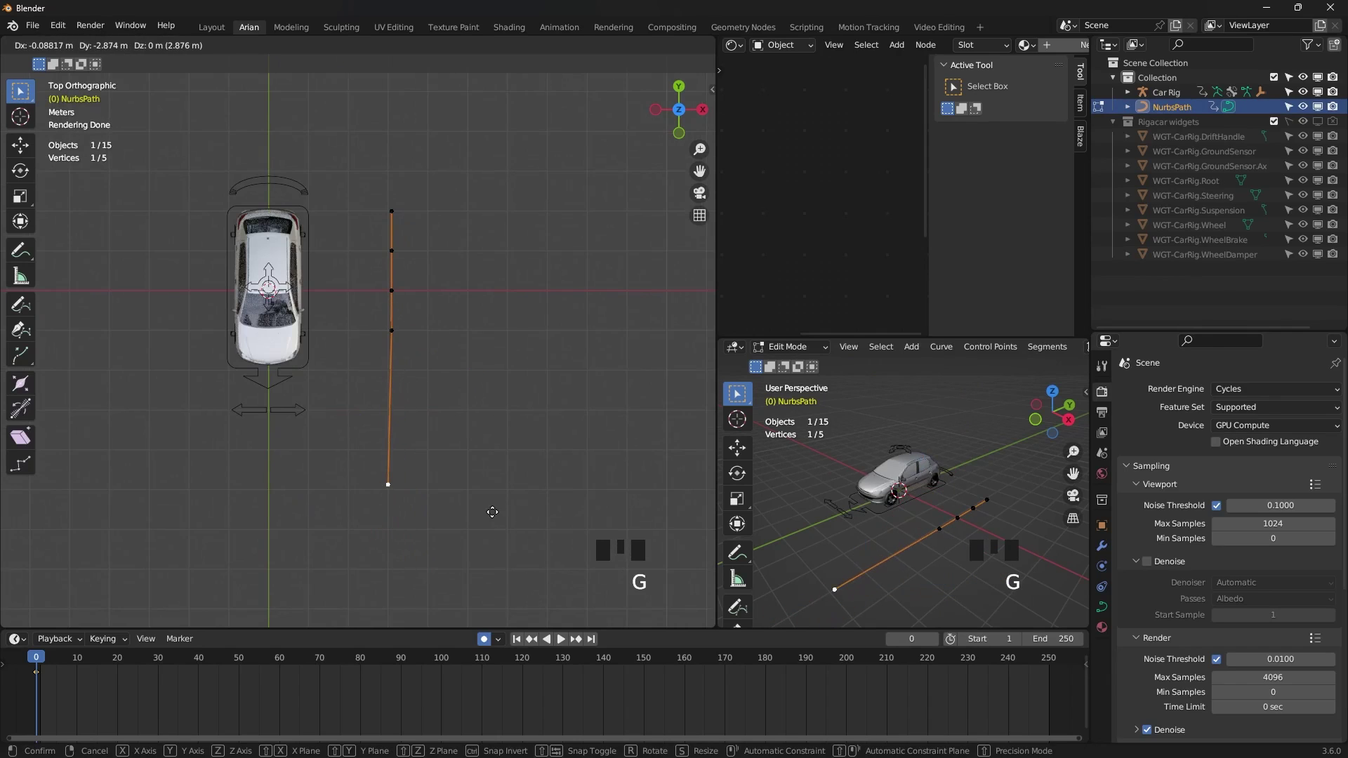
key("e")
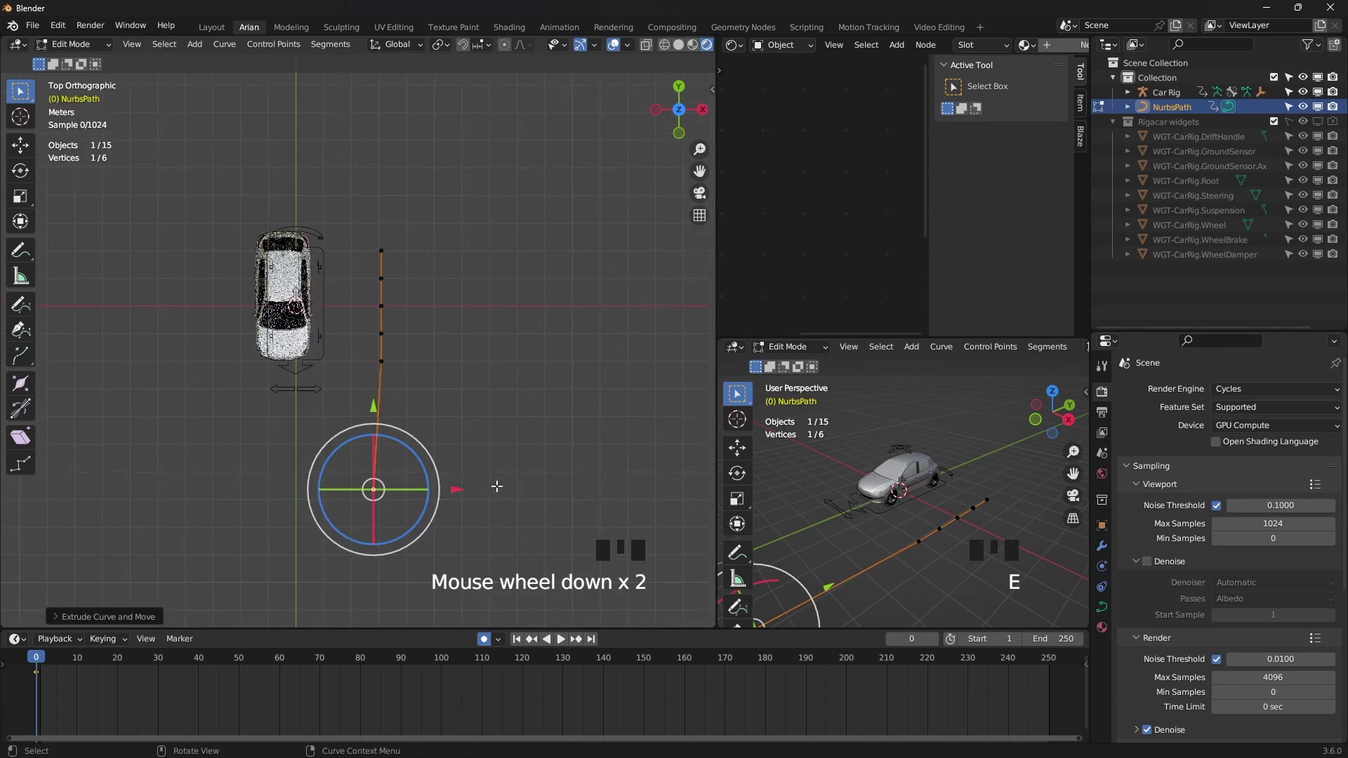
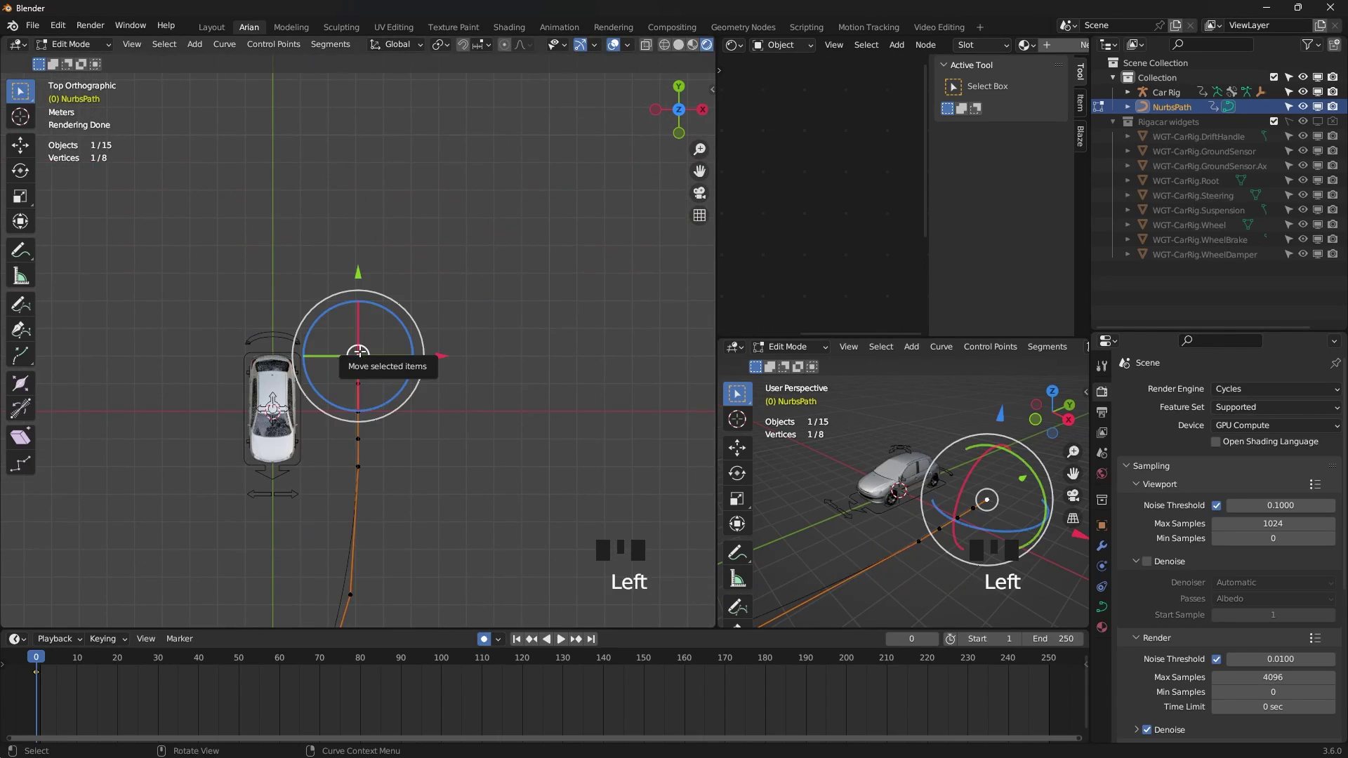
key("g")
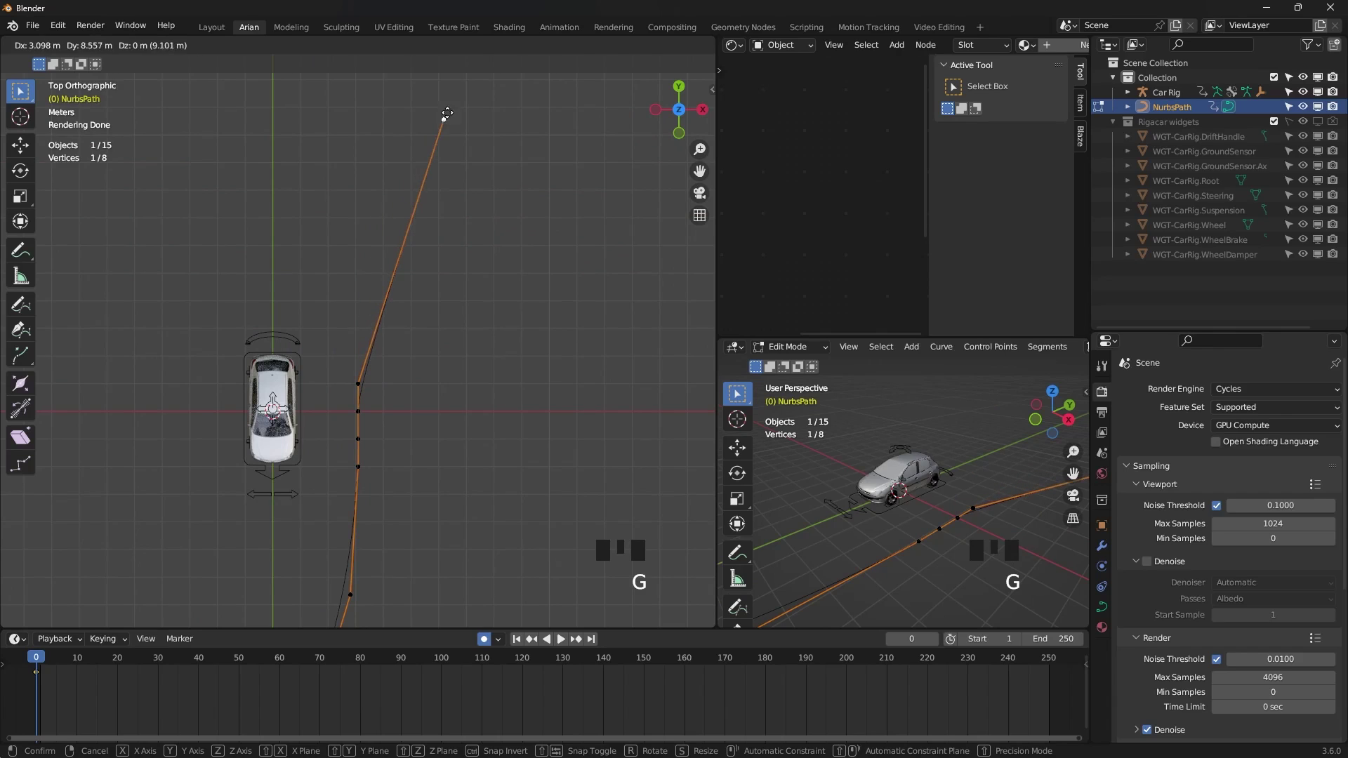
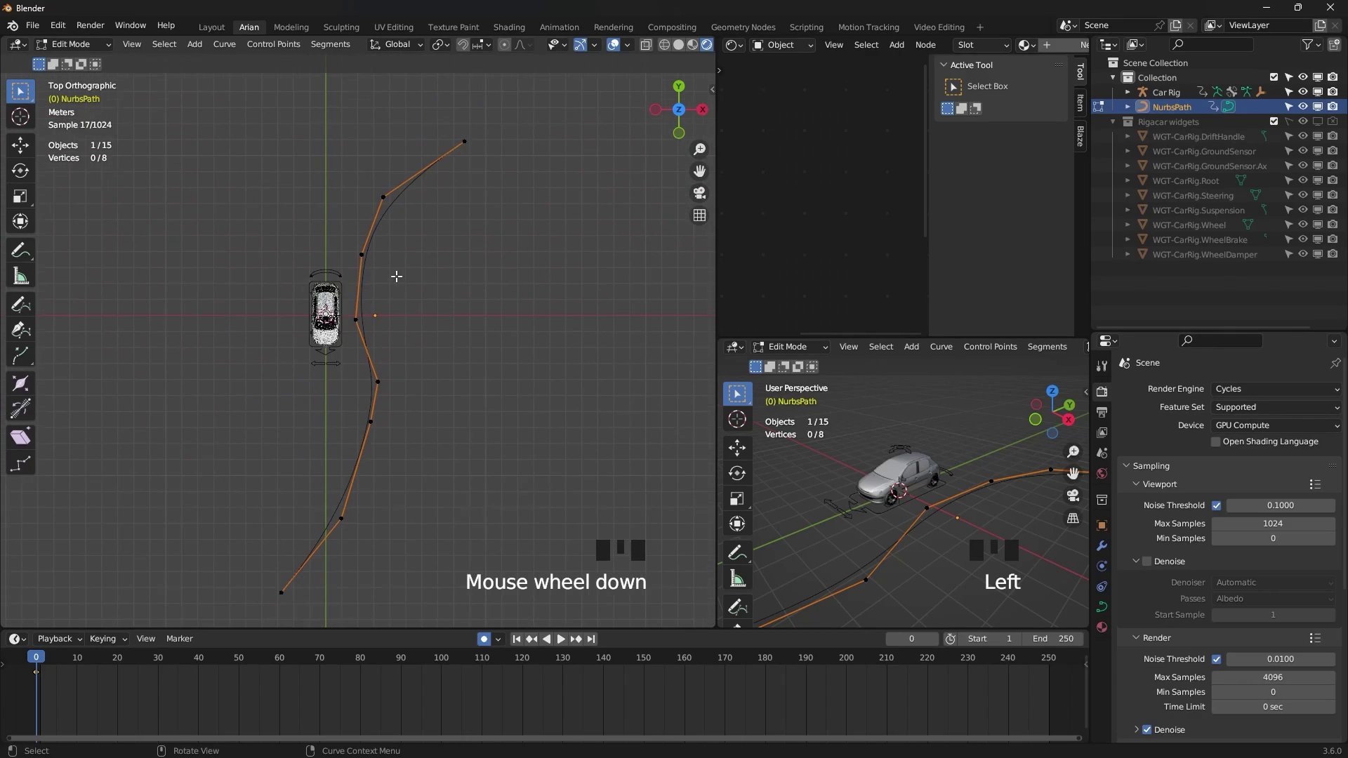
scroll("up", 3)
key("Tab")
- Select the Car Rig and bring its constraint settings into view
left_click(471, 374)
left_click_drag(470, 374, 434, 340)
scroll("up", 3)
- Add a Follow Path constraint to Car Rig targeting NurbsPath, with Fixed Position and an Offset Factor partway along
left_click(330, 398)
left_click(326, 376)
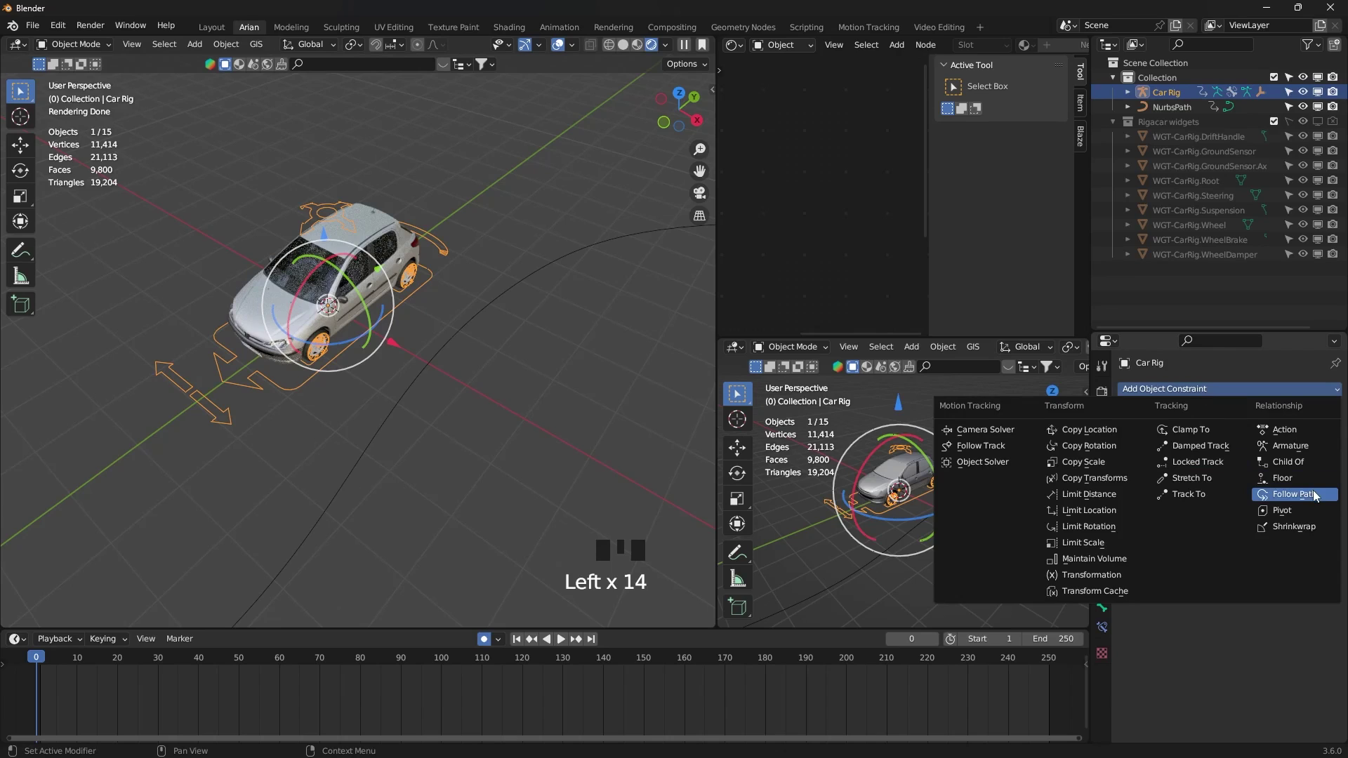
left_click_drag(1320, 499, 538, 368)
scroll("down", 3)
left_click_drag(485, 397, 304, 449)
scroll("up", 3)
left_click_drag(332, 435, 1230, 480)
left_click(1230, 480)
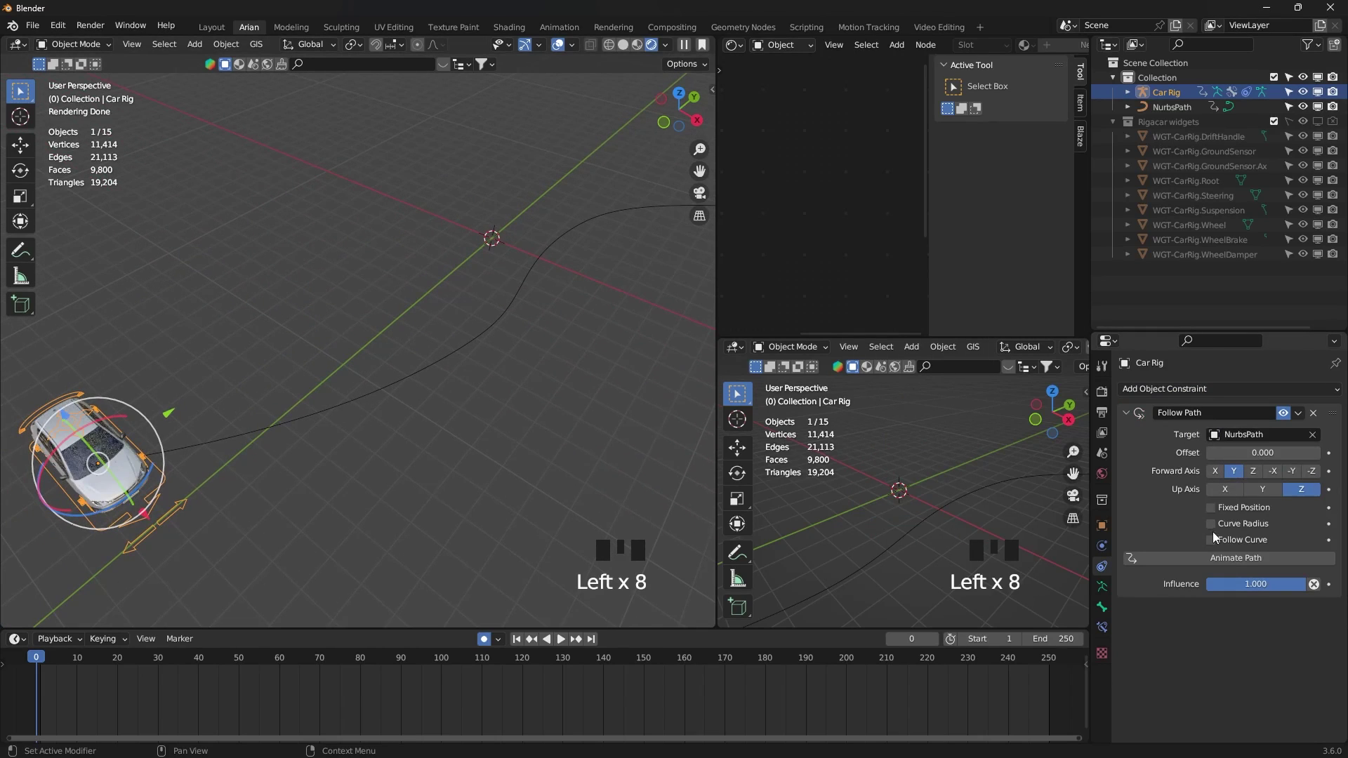
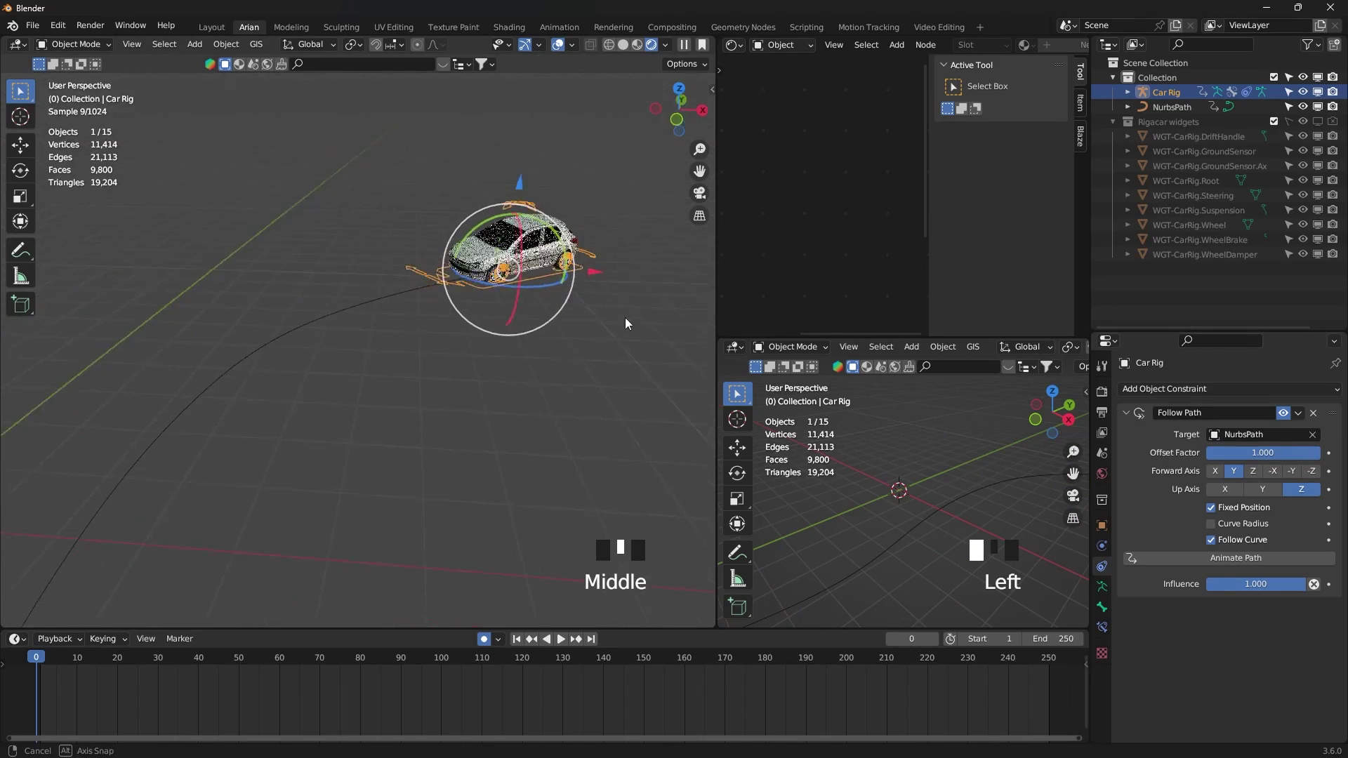
- Keyframe the Follow Path Offset Factor at frame 1 and frame 200, then play the drive along the curve
scroll("up", 3)
left_click_drag(593, 326, 482, 651)
left_click_drag(483, 651, 438, 314)
scroll("down", 3)
left_click(438, 370)
left_click_drag(443, 372, 109, 656)
left_click_drag(539, 325, 498, 377)
scroll("down", 3)
scroll("down", 3)
left_click_drag(347, 426, 498, 377)
key("space")
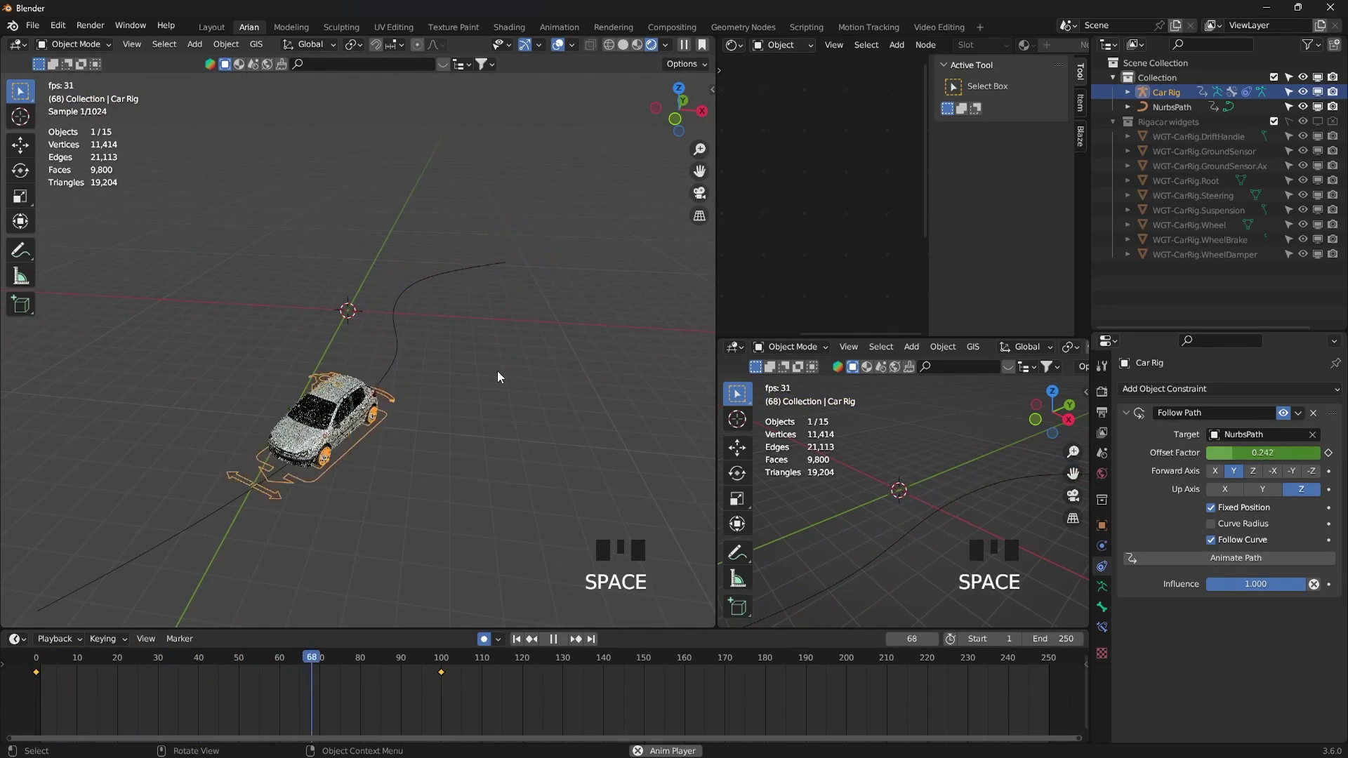
key("space")
- Reselect the path and the Car Rig, jump to a later frame and replay the drive
left_click(512, 520)
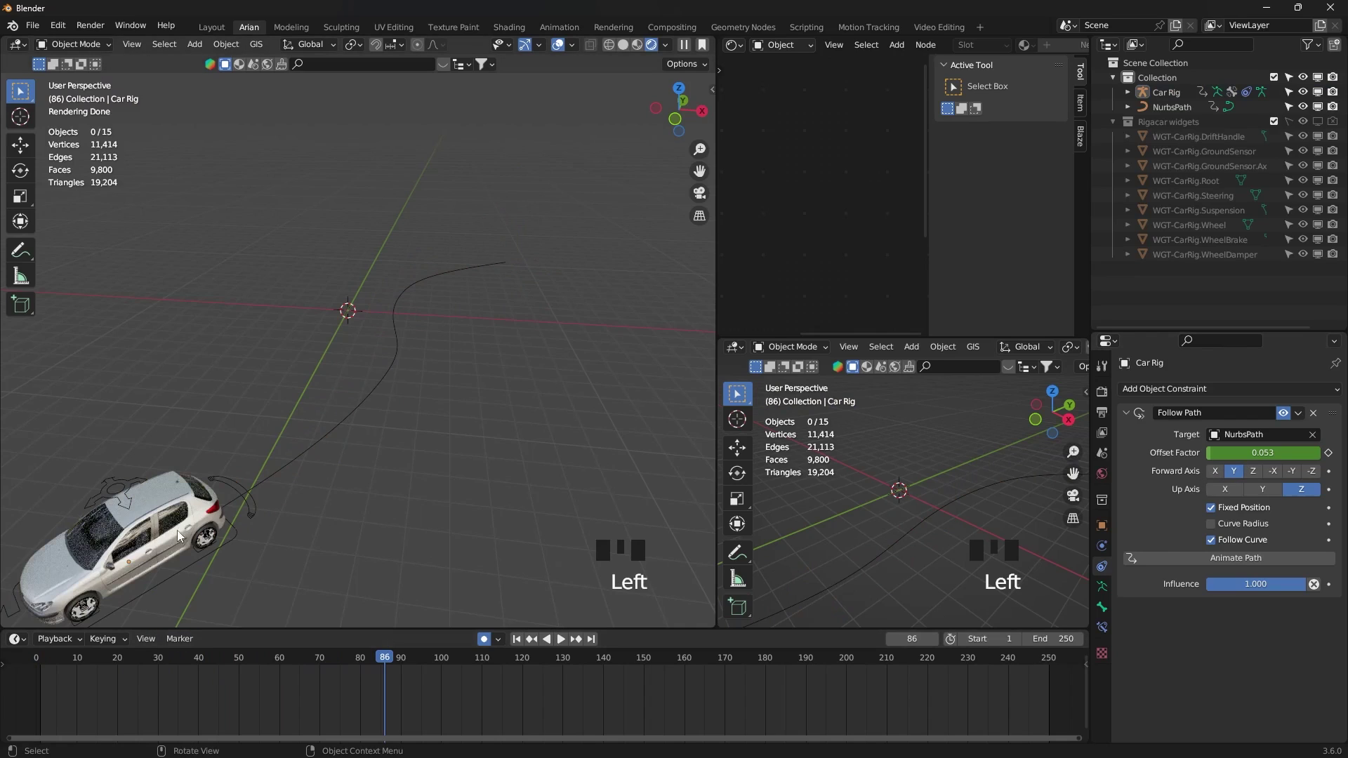
left_click(328, 443)
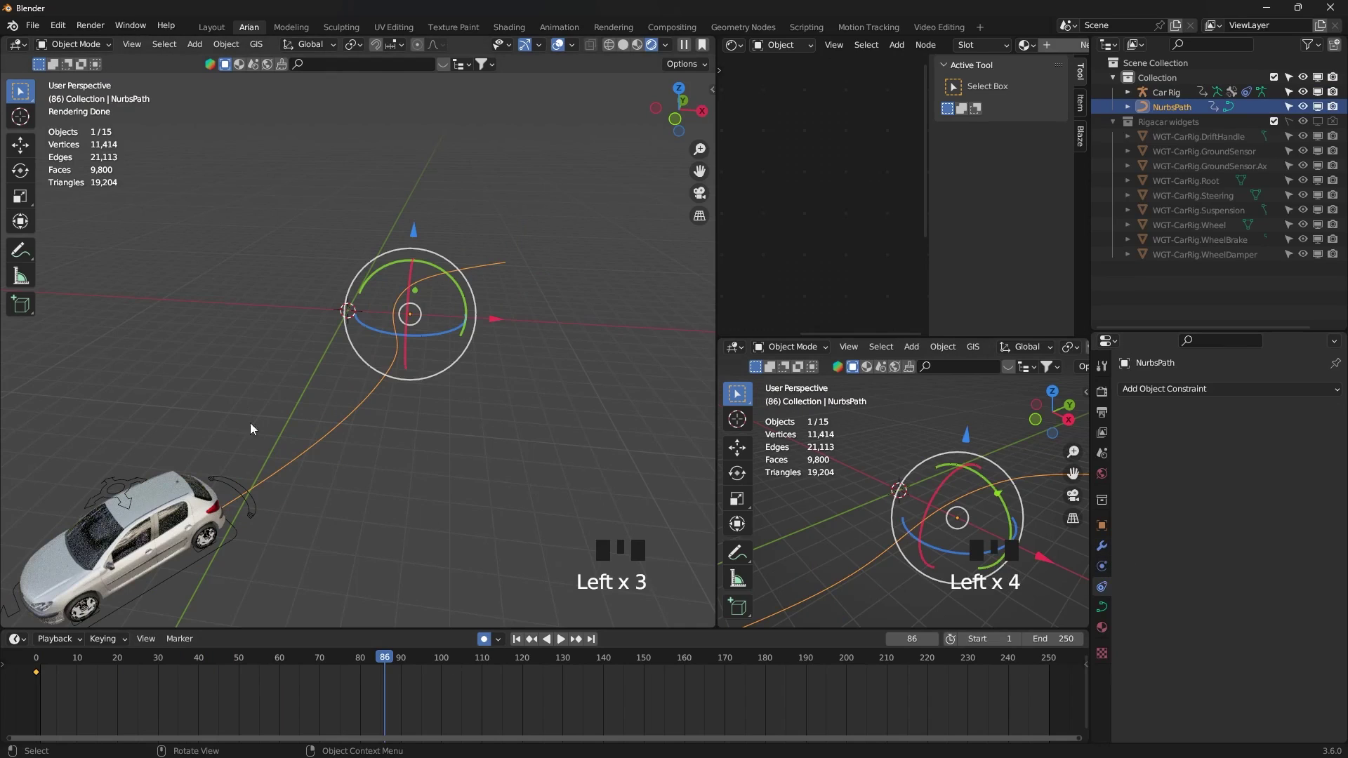
left_click(240, 489)
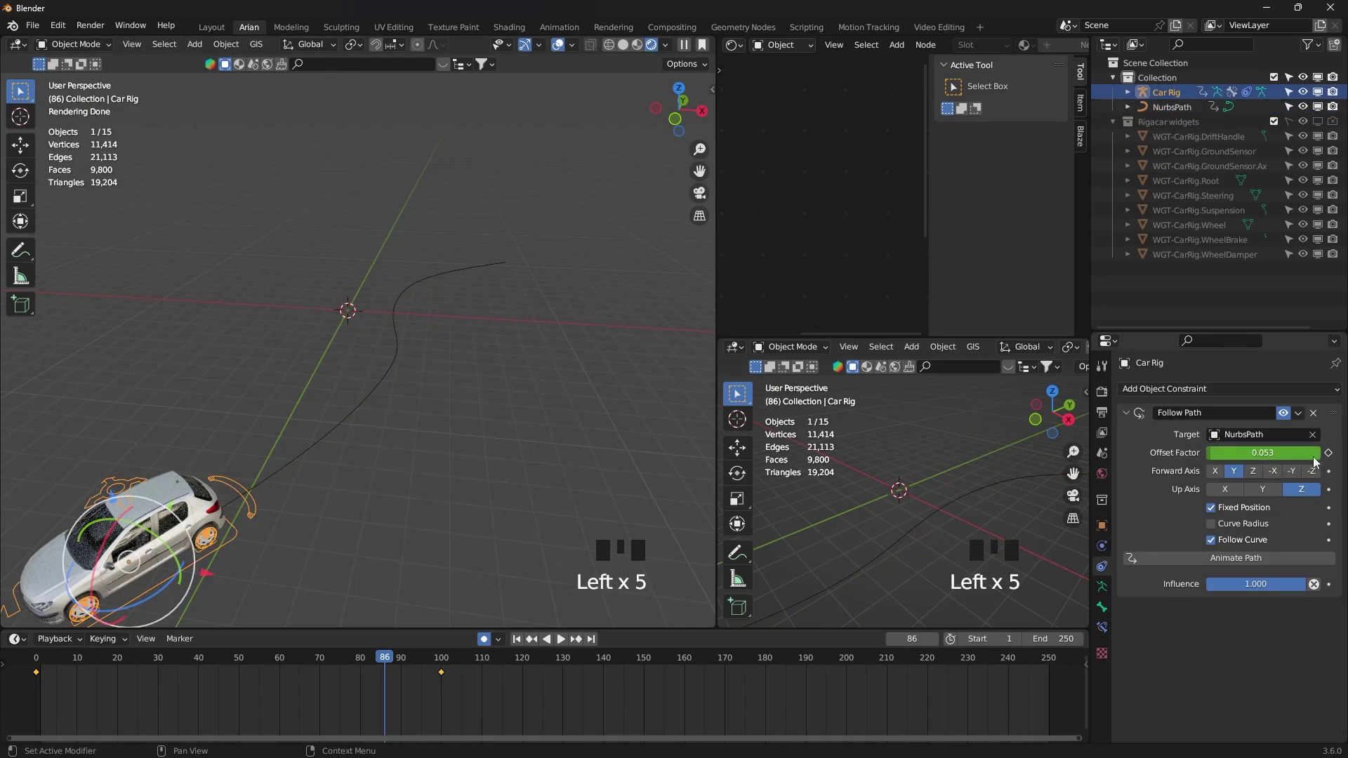
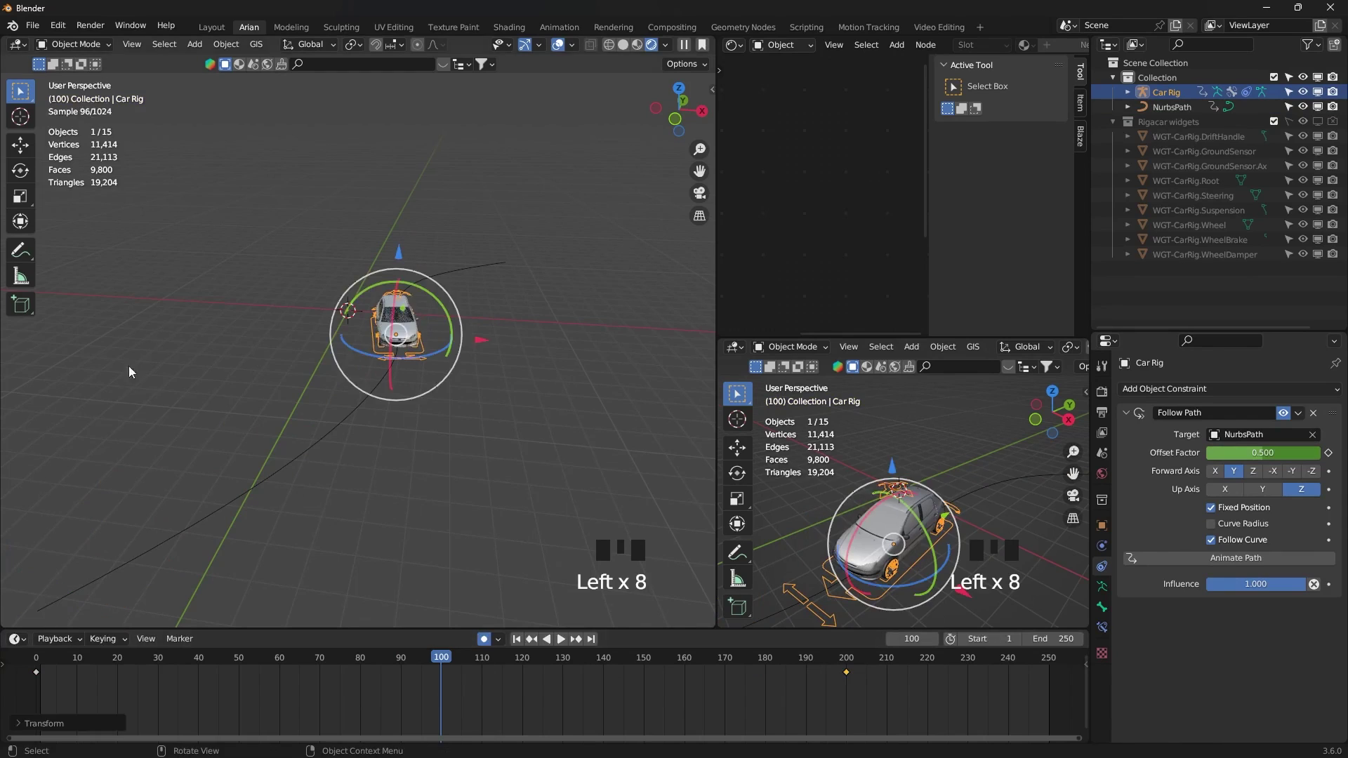
left_click_drag(434, 666, 252, 498)
key("space")
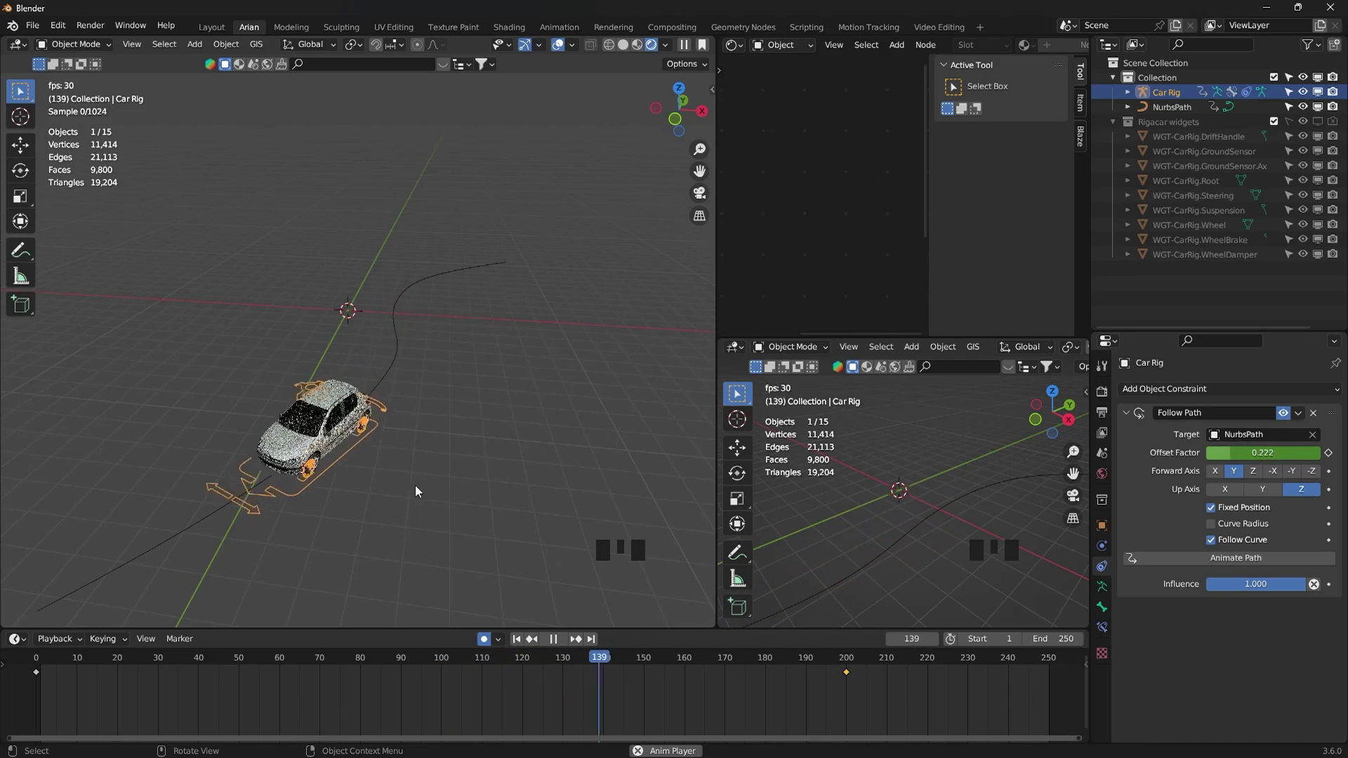
key("space")
left_click_drag(861, 710, 563, 378)
scroll("up", 3)
left_click_drag(554, 375, 521, 288)
scroll("down", 3)
key("shift+a")
key("s")
key("s")
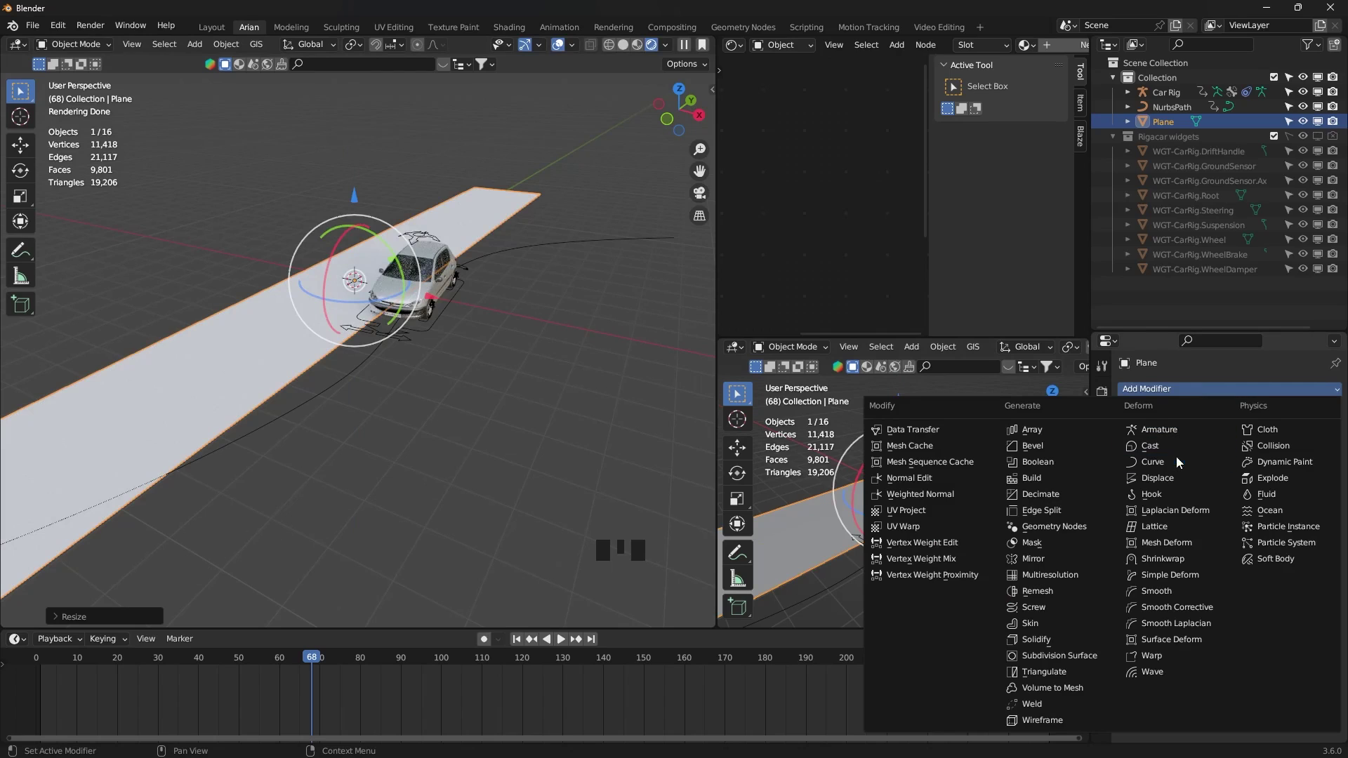
- Give the road Plane a Curve deform modifier and loop-cut it many times in Edit Mode
left_click_drag(1182, 469, 1147, 467)
scroll("up", 3)
scroll("up", 3)
key("Tab")
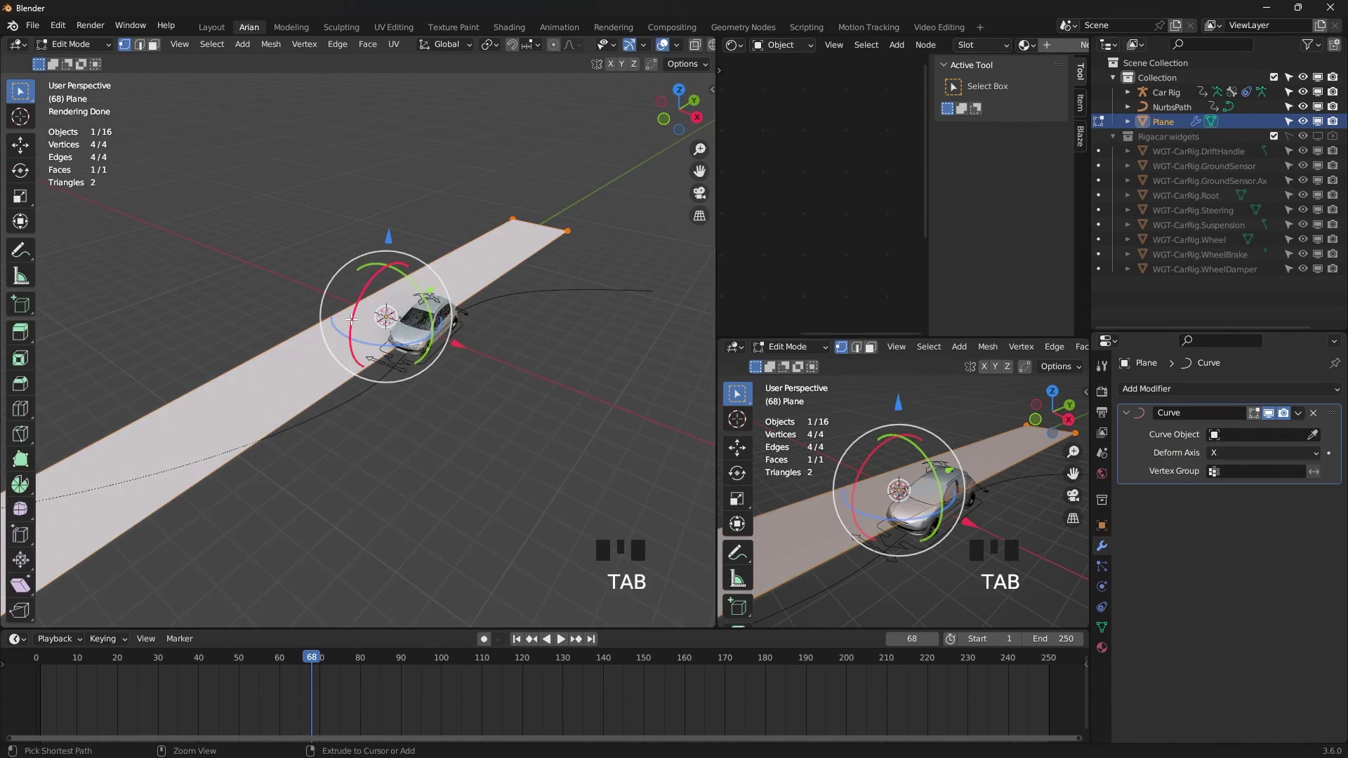
key("ctrl+r")
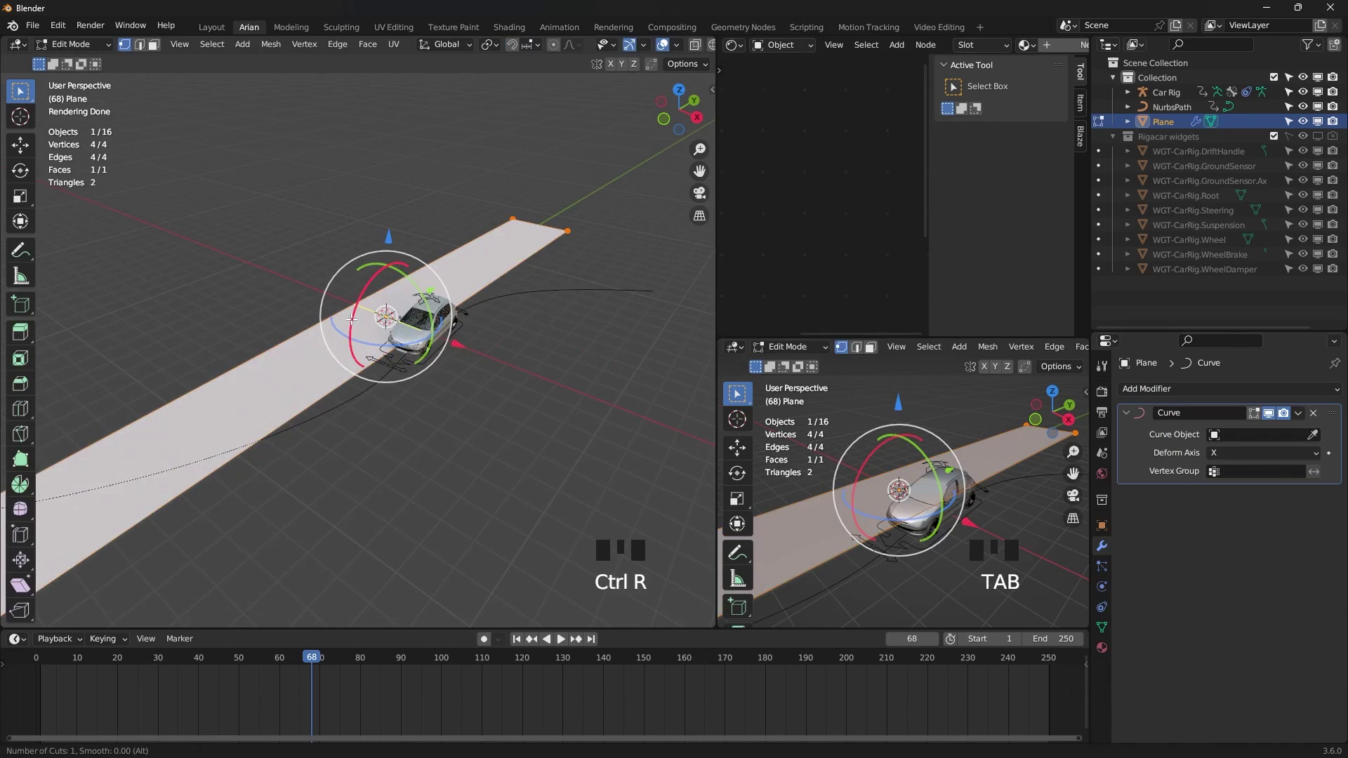
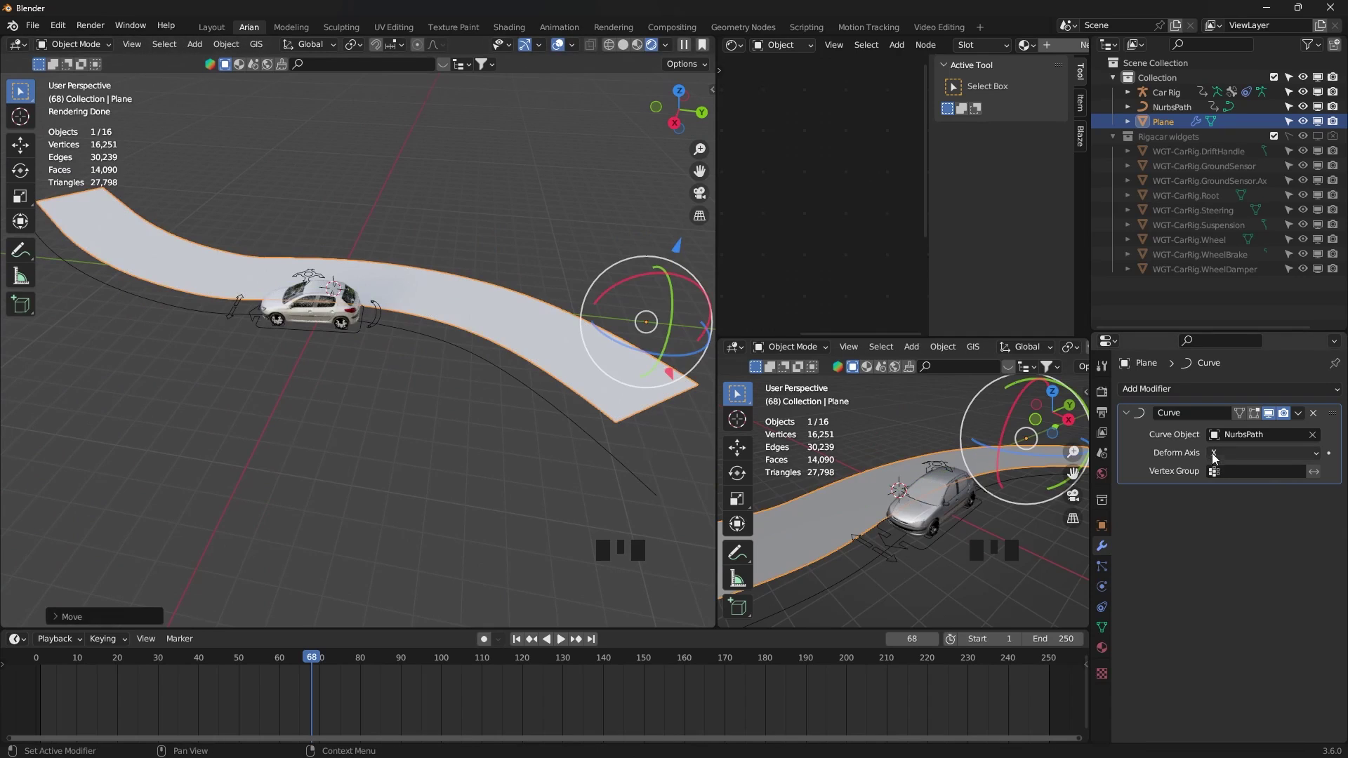
- Move the curved road under the car and scale it 1.535 along X
left_click_drag(449, 418, 464, 465)
left_click(464, 465)
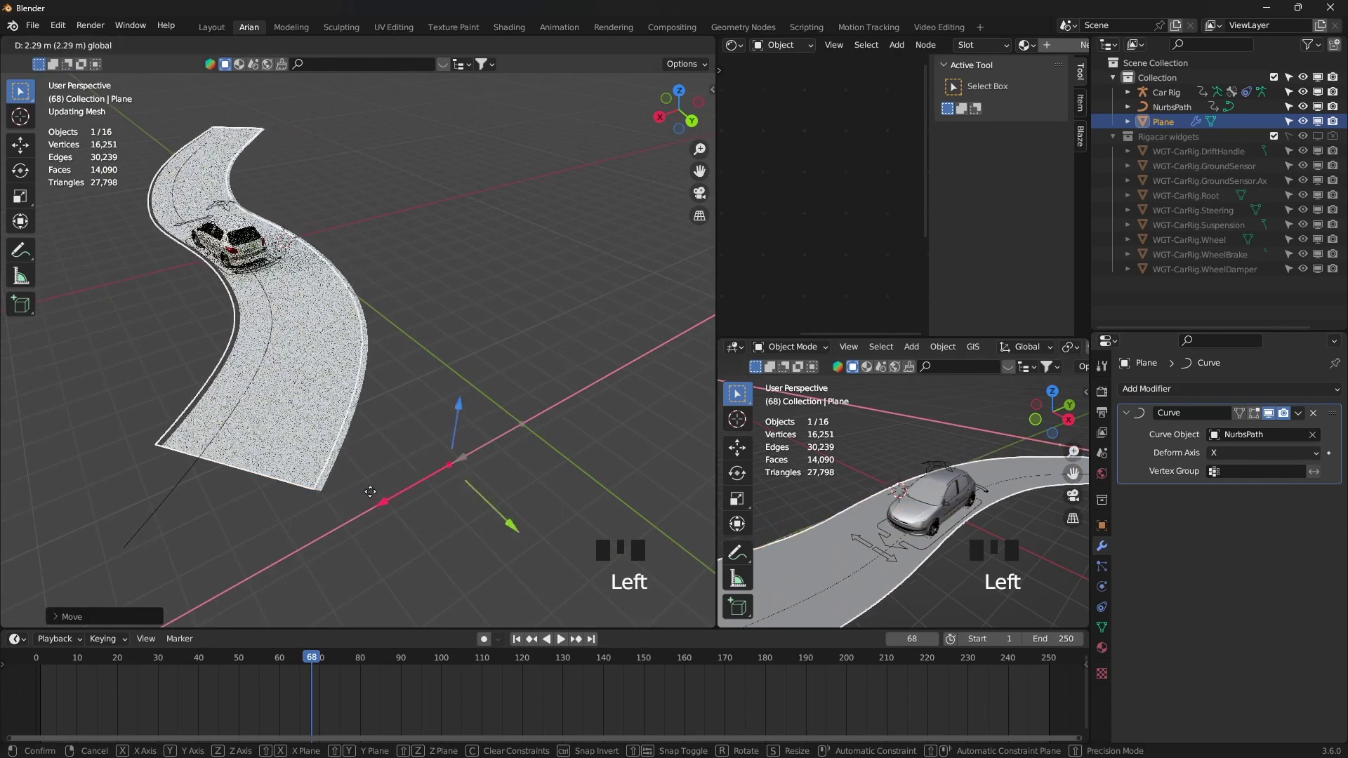
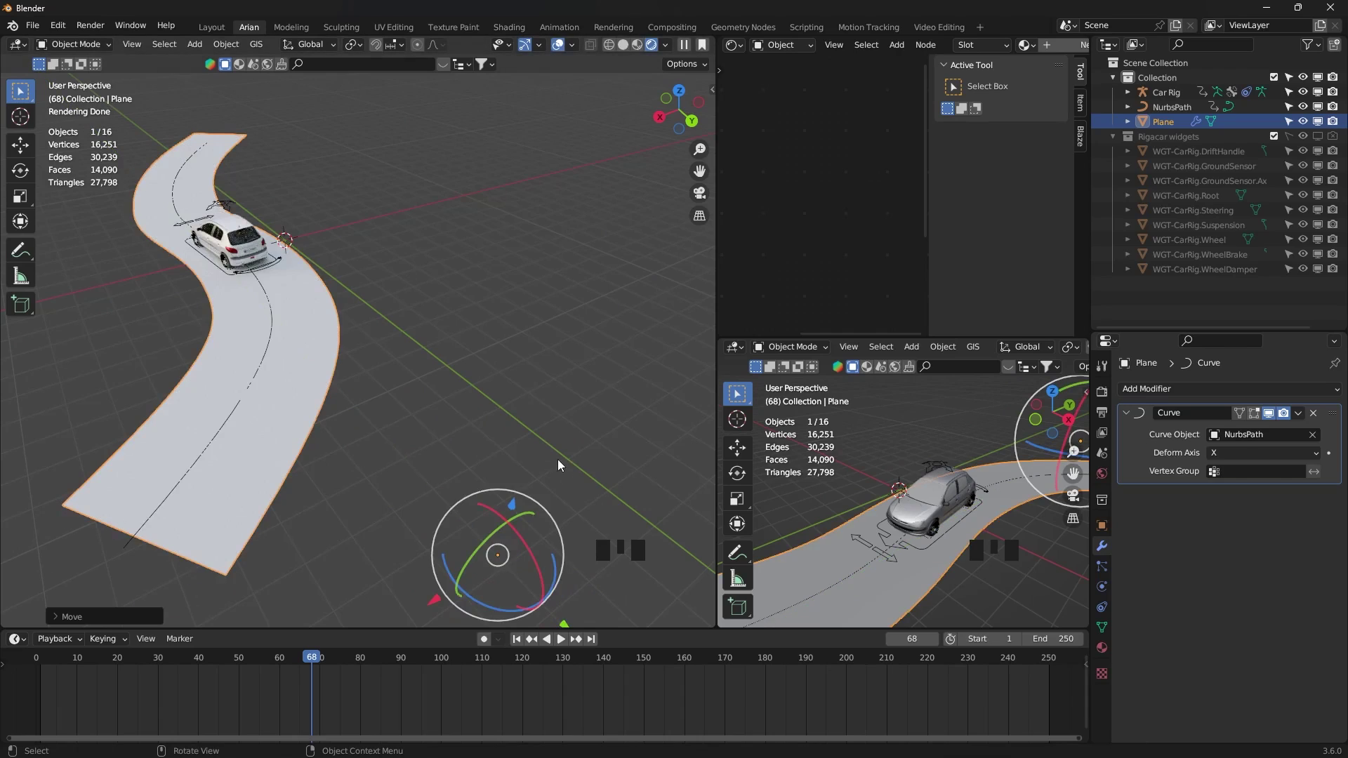
key("s")
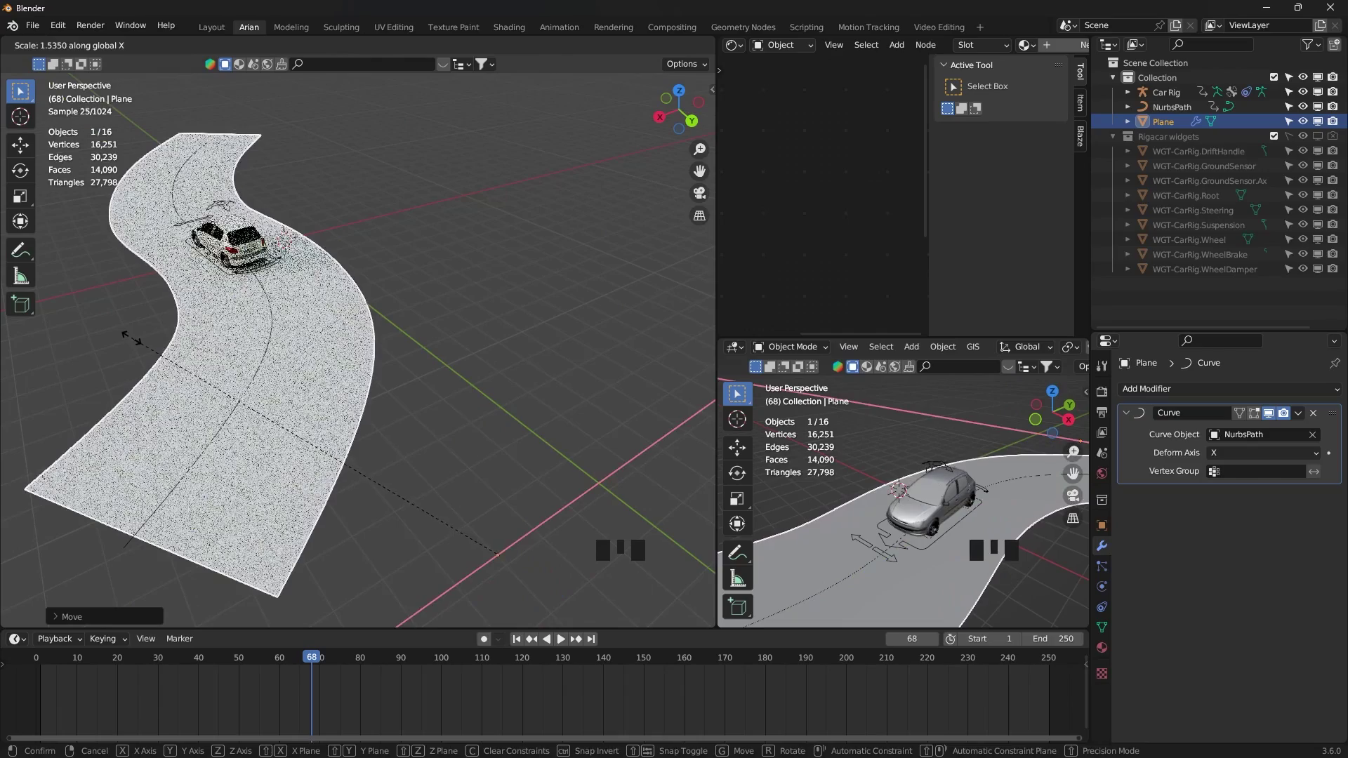
left_click_drag(307, 332, 566, 349)
left_click(566, 350)
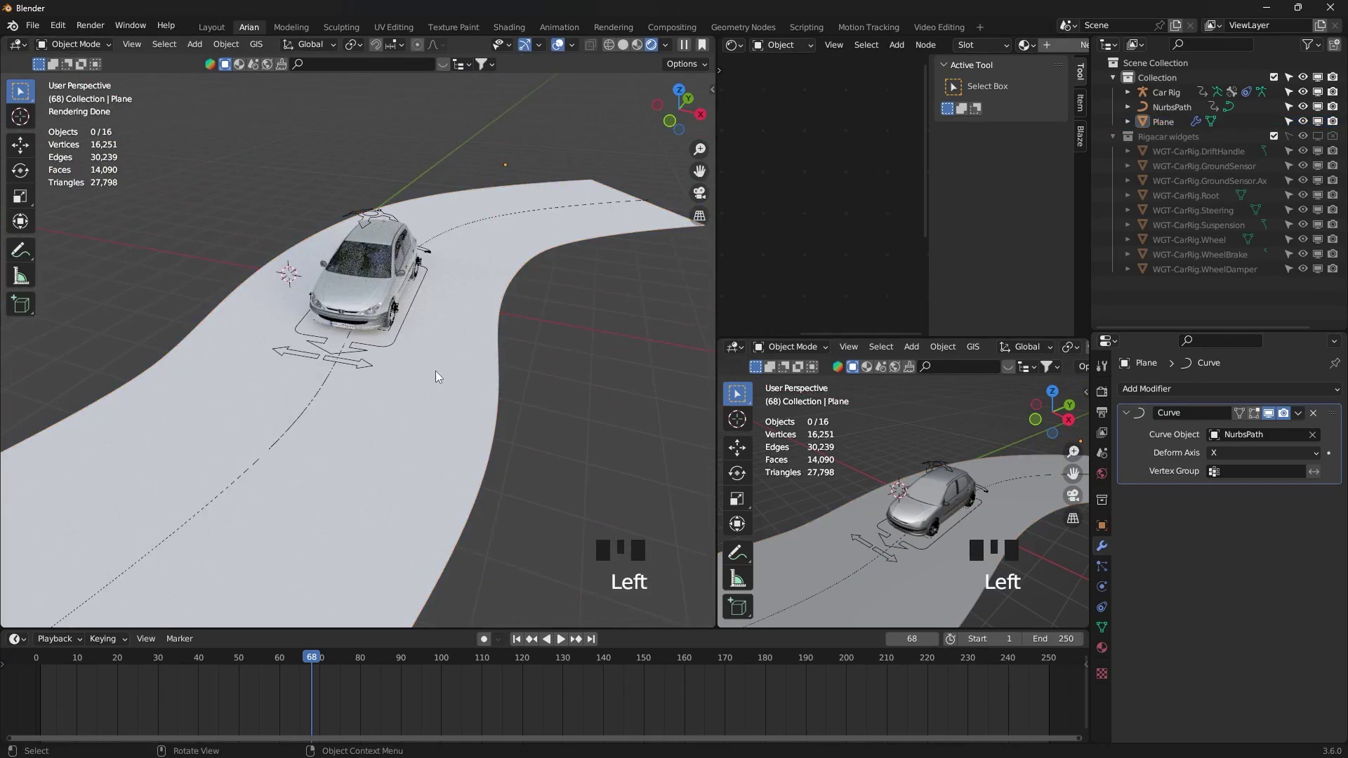
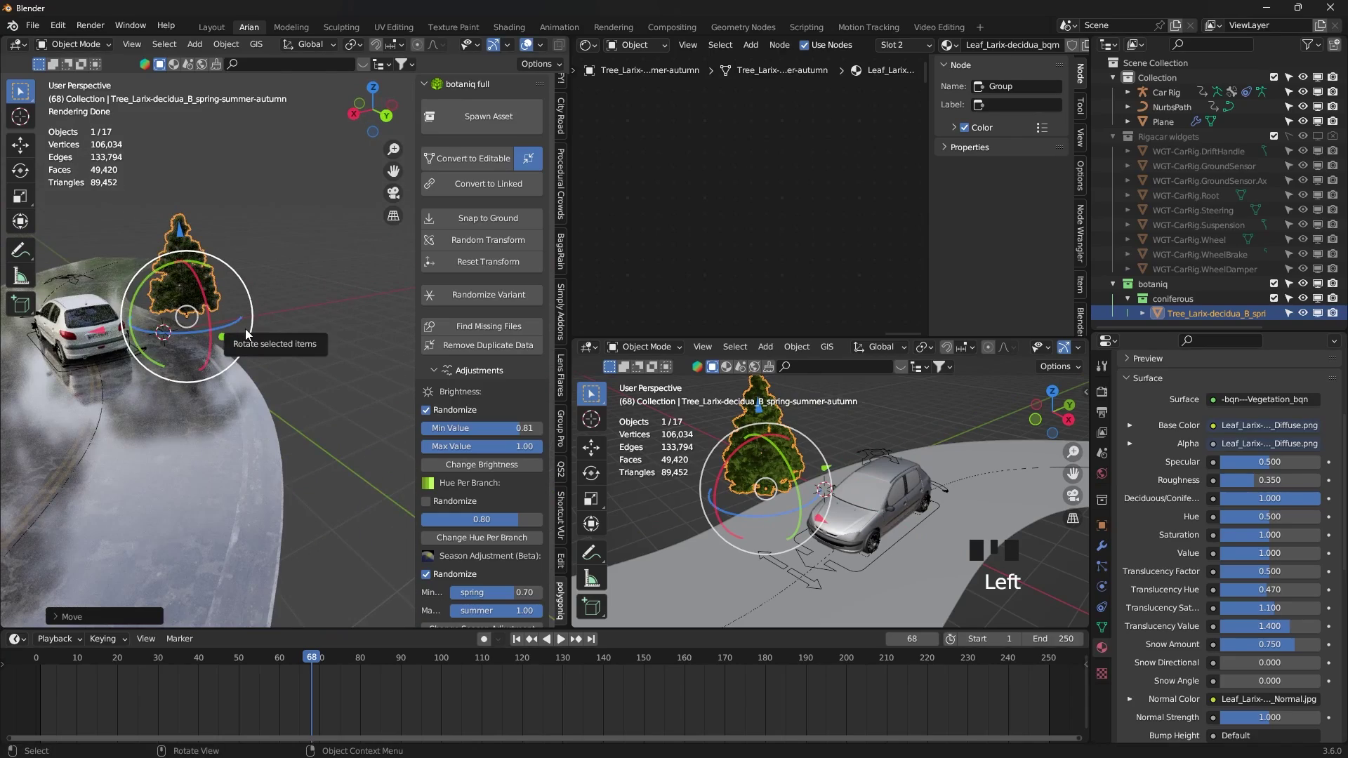
- Stop the playback and bring the Peugeot into close view on the wet road
key("space")
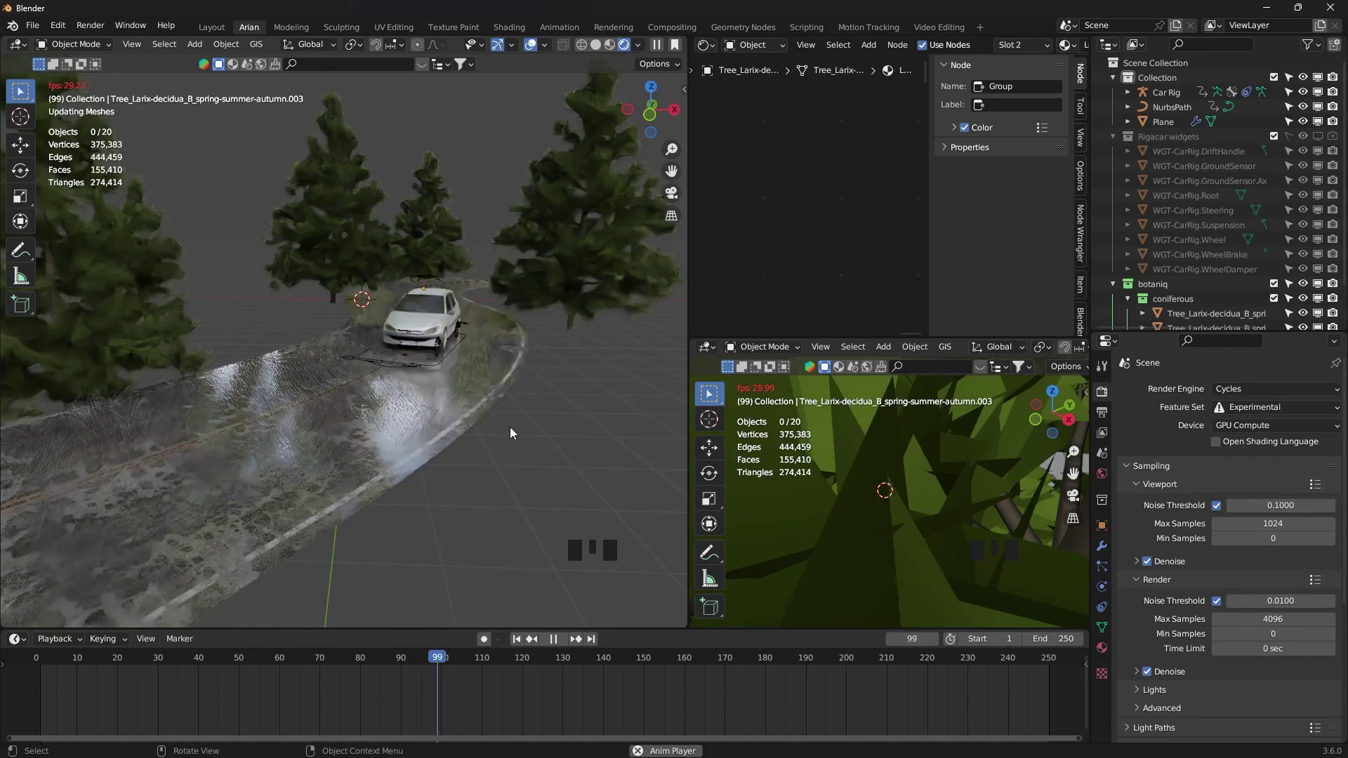
key("space")
middle_click(427, 373)
left_click_drag(529, 655, 461, 290)
scroll("up", 3)
left_click_drag(470, 295, 350, 666)
left_click_drag(351, 665, 464, 305)
scroll("up", 3)
middle_click(464, 309)
scroll("up", 3)
scroll("down", 3)
scroll("down", 3)
scroll("up", 3)
scroll("down", 3)
- Select Car Rig and move its last Offset Factor keyframe to frame 150
left_click(337, 422)
left_click_drag(105, 54, 348, 421)
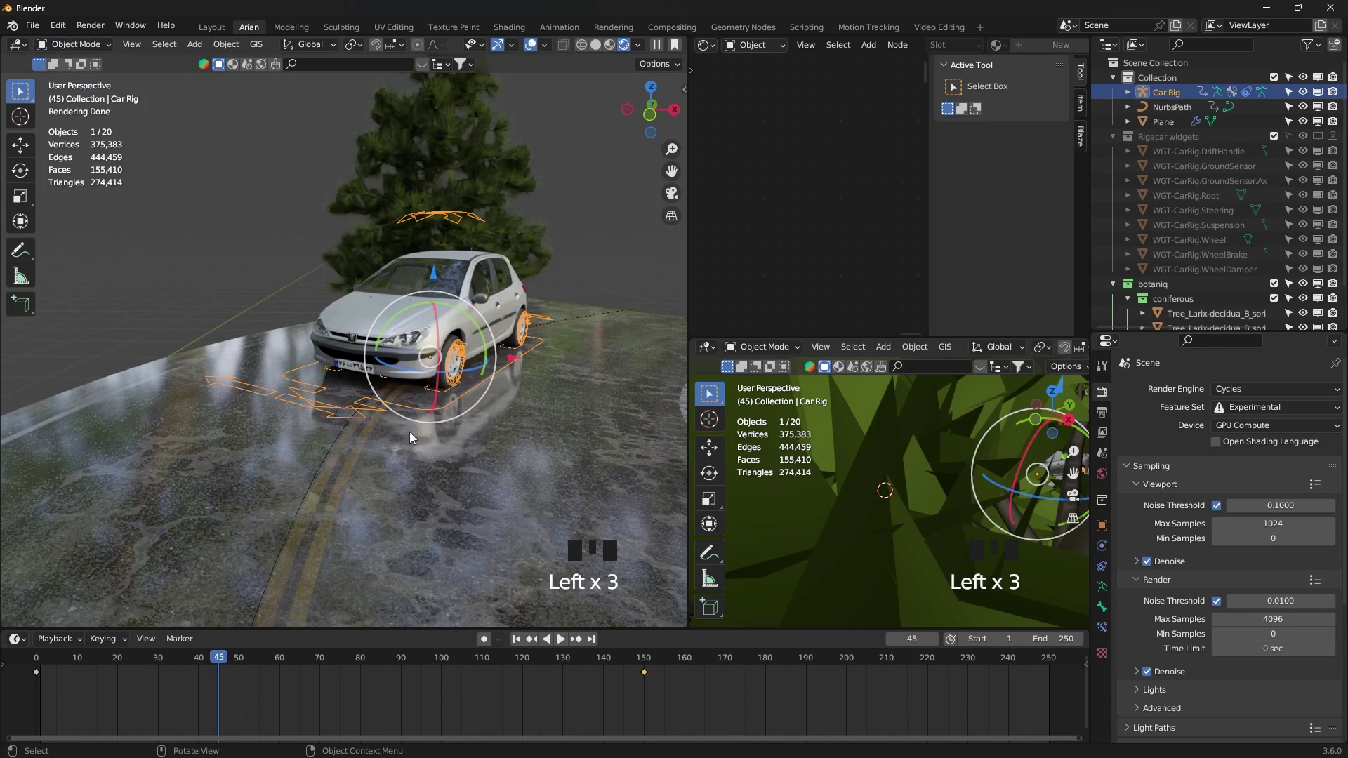
- In Pose Mode with Auto Keying, turn the Steering bone sideways at frames 45 and 52
left_click(100, 94)
left_click_drag(372, 439, 489, 645)
left_click_drag(489, 645, 369, 408)
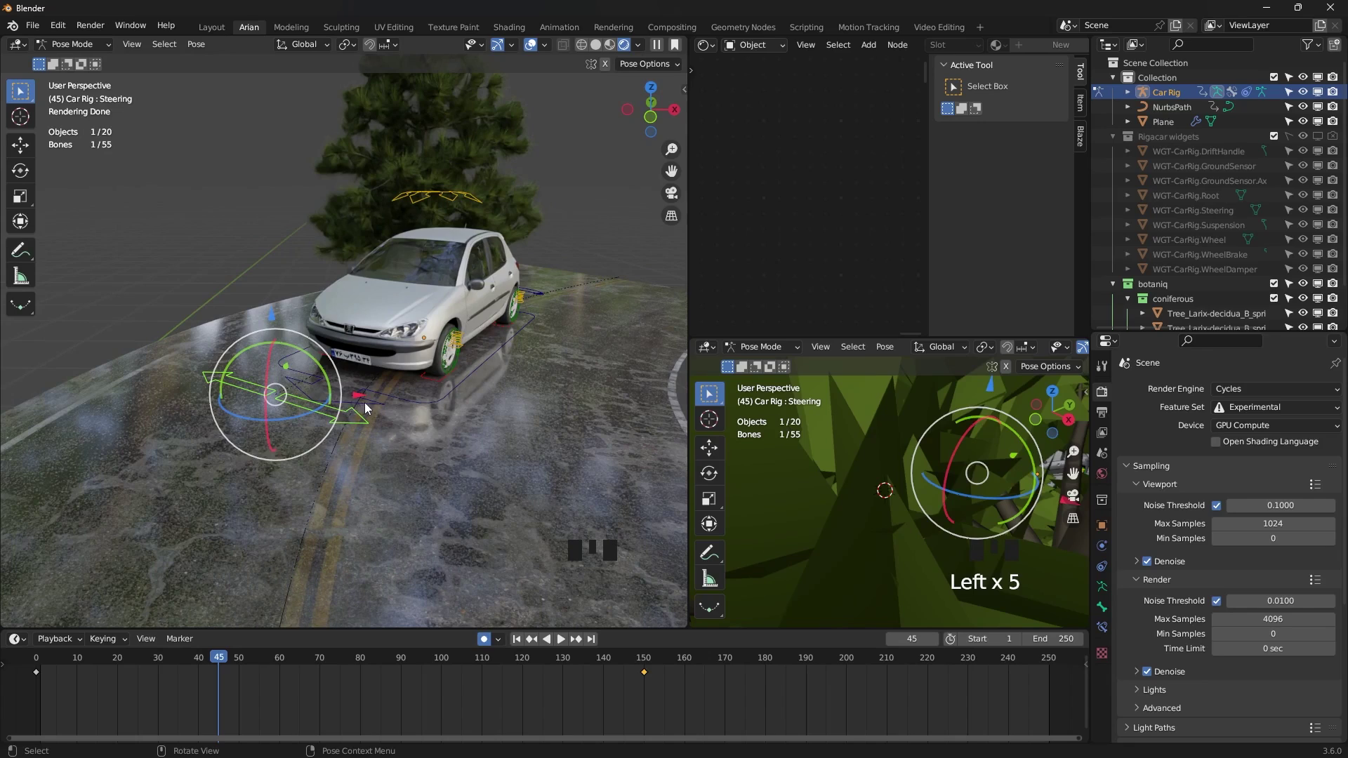
left_click_drag(369, 406, 357, 422)
left_click(357, 422)
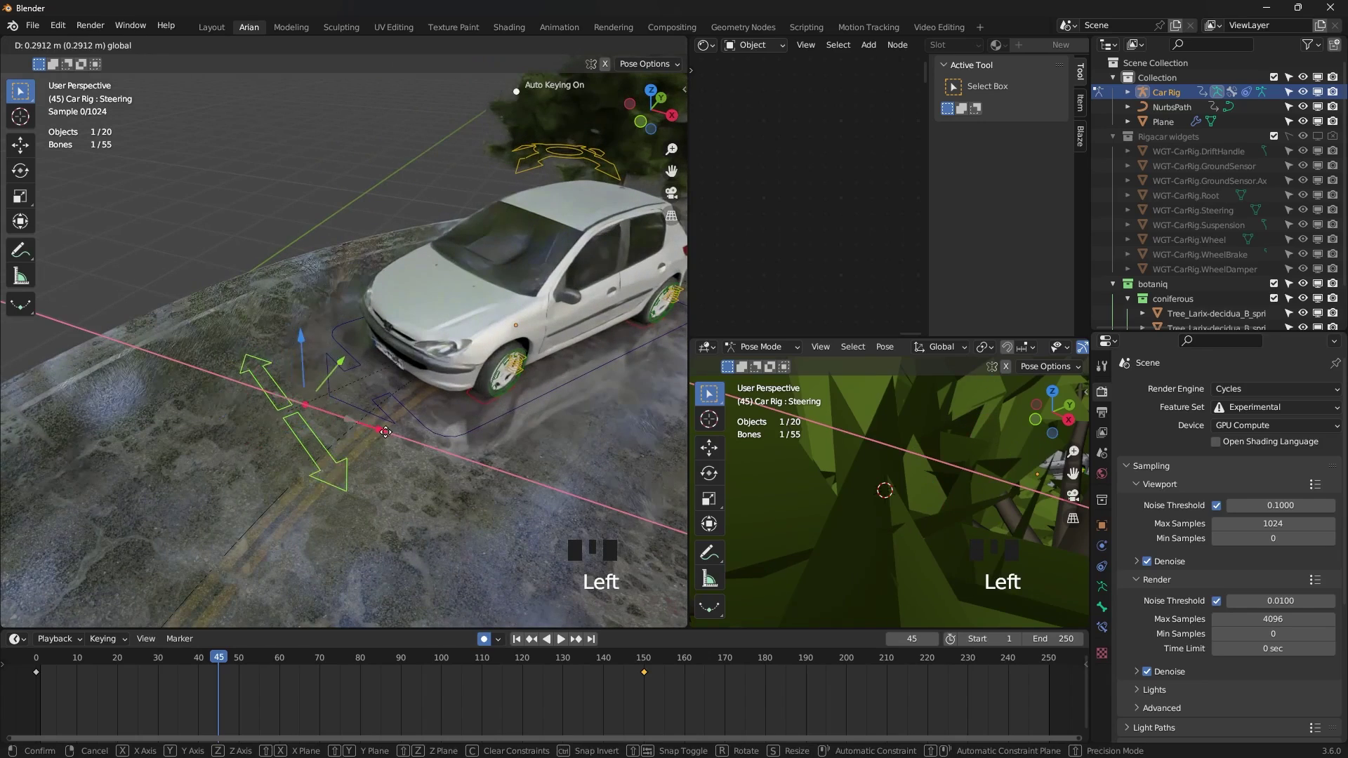
scroll("down", 3)
left_click_drag(242, 665, 282, 546)
left_click_drag(428, 470, 262, 660)
left_click_drag(261, 660, 401, 531)
- Key the steering toward the road's bends at frames 70 and 84
middle_click(401, 530)
scroll("down", 3)
scroll("down", 3)
left_click_drag(488, 442, 312, 660)
left_click_drag(313, 660, 461, 378)
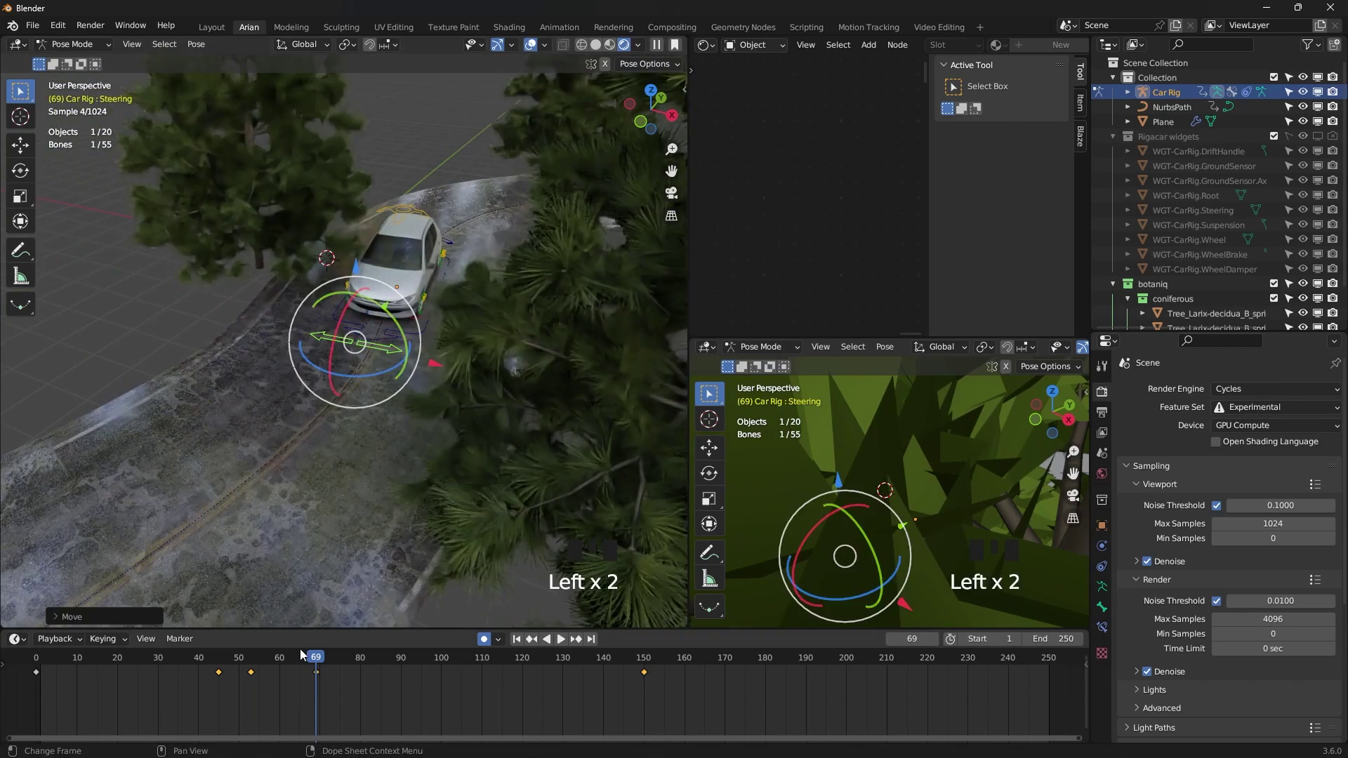
left_click_drag(336, 660, 239, 574)
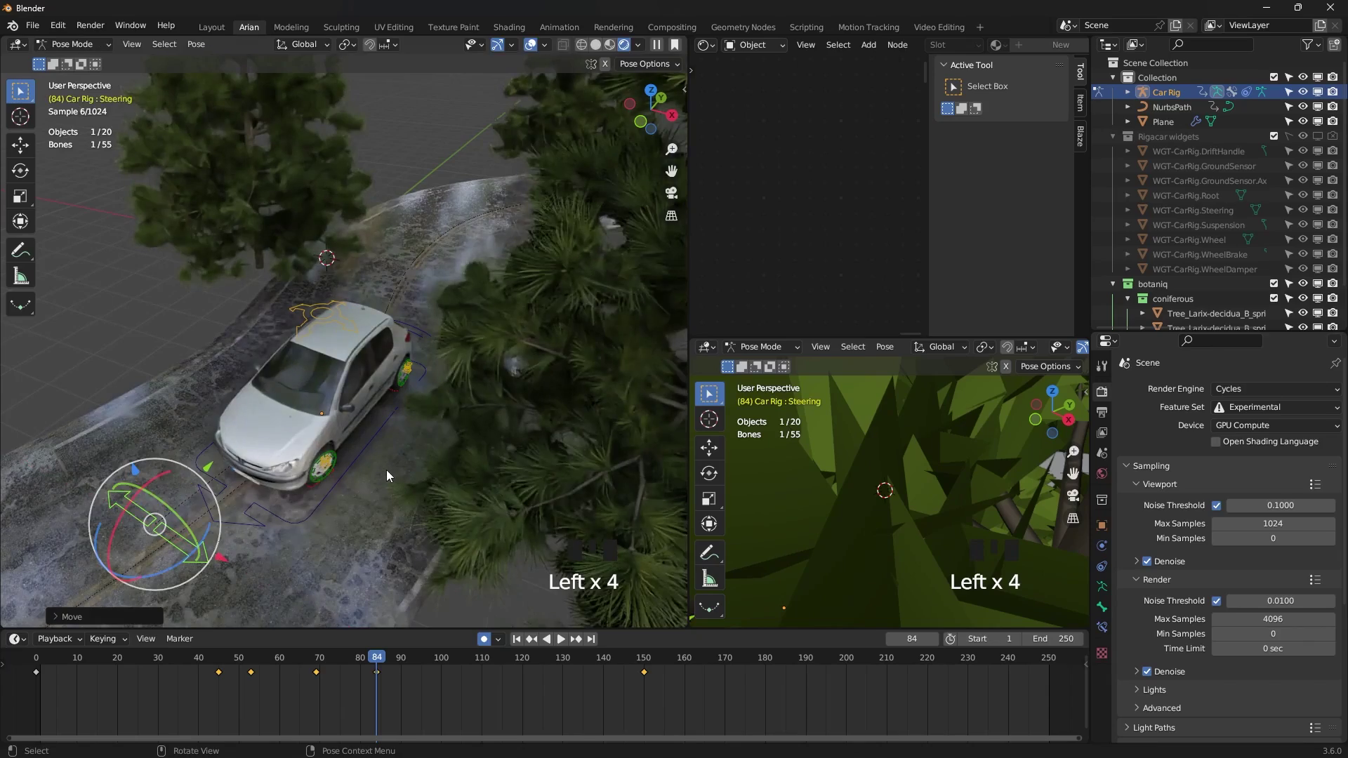
scroll("down", 3)
left_click_drag(418, 470, 382, 662)
left_click_drag(382, 662, 337, 431)
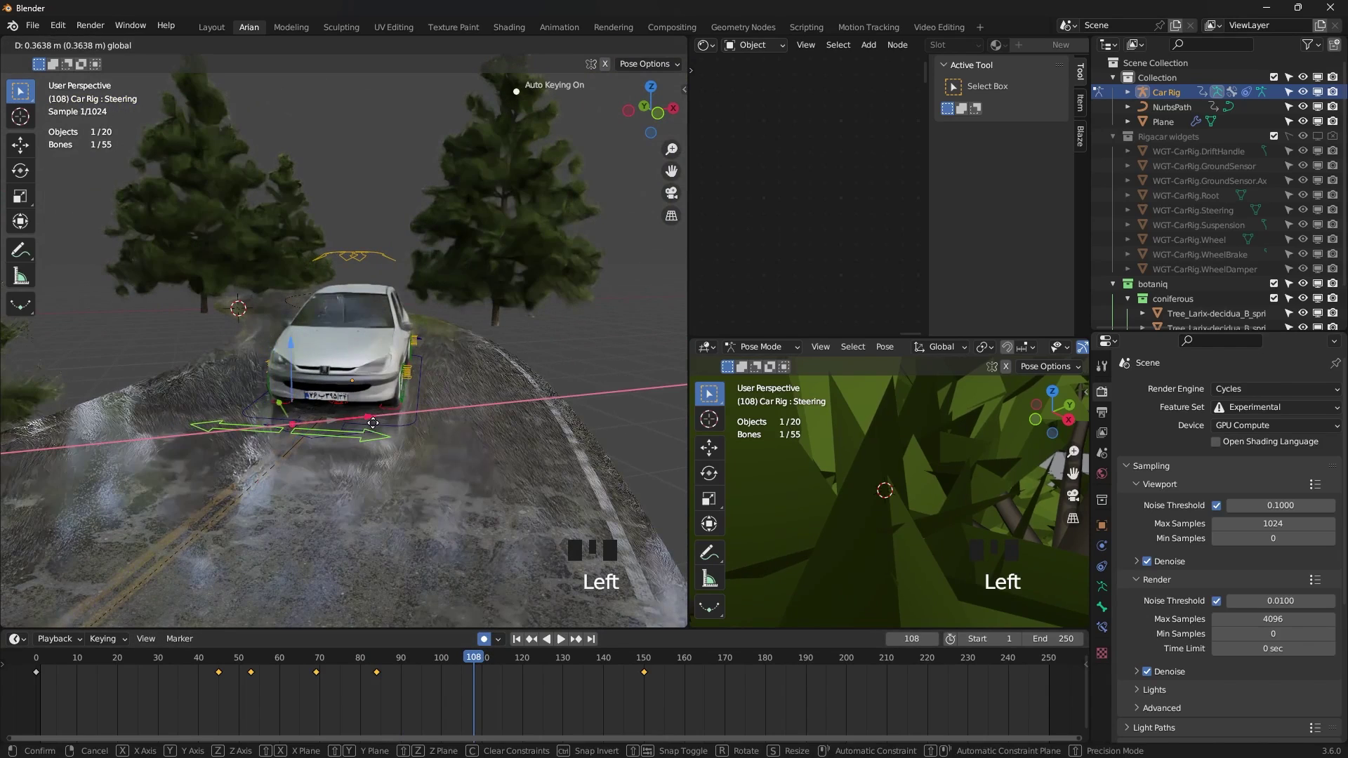
- Straighten the steering at frame 108 and select the Suspension control
scroll("down", 3)
left_click_drag(488, 662, 360, 651)
scroll("up", 3)
left_click_drag(403, 189, 419, 199)
scroll("down", 3)
left_click_drag(415, 318, 290, 219)
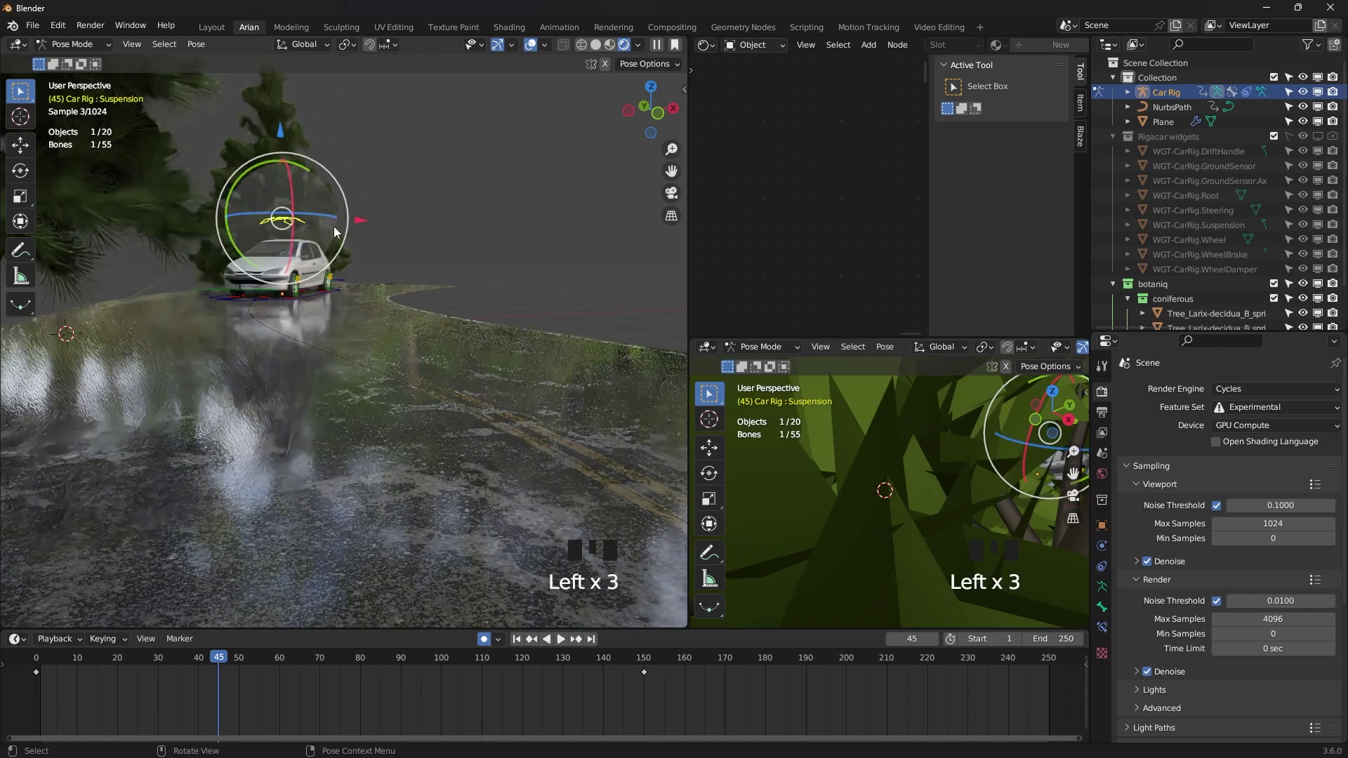
- Auto-key Suspension bone moves at frames 56, 69 and 81 so the body bobs
left_click(369, 223)
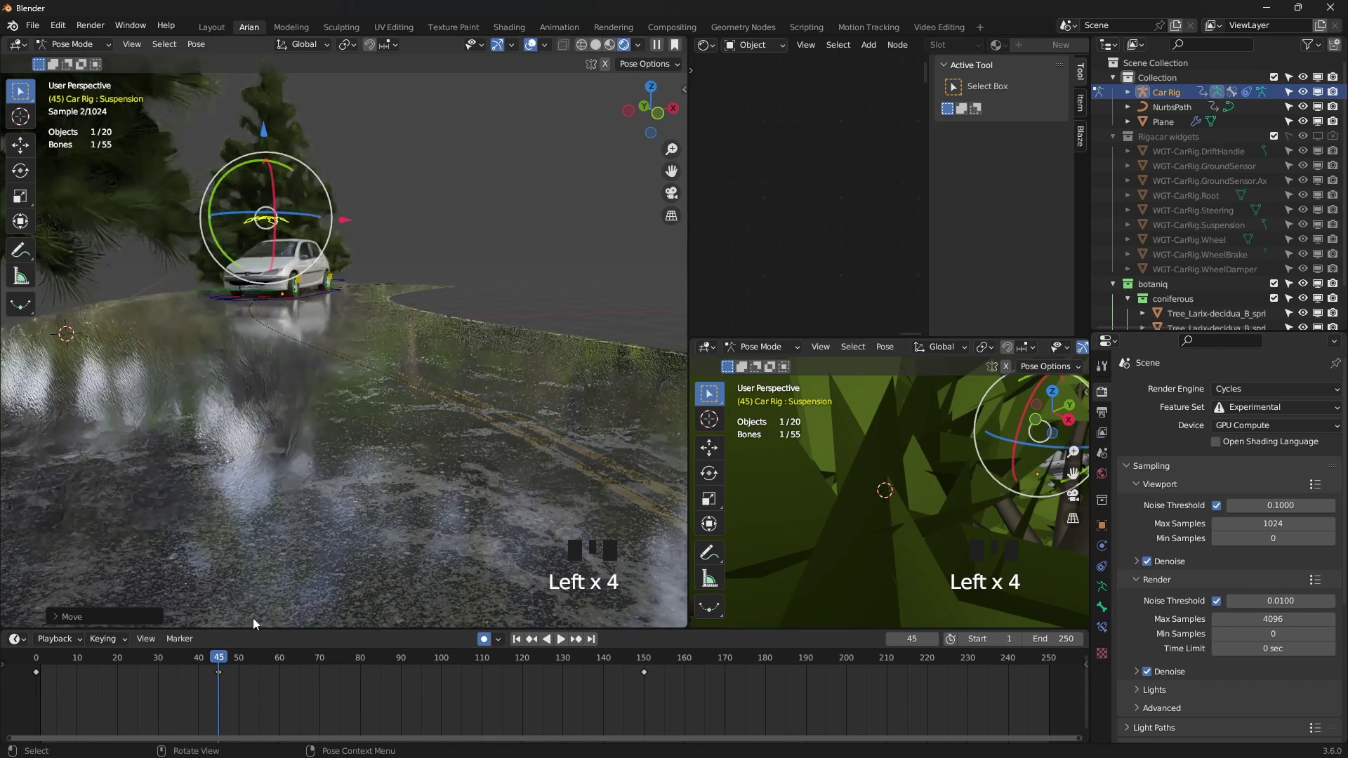
left_click_drag(225, 658, 308, 213)
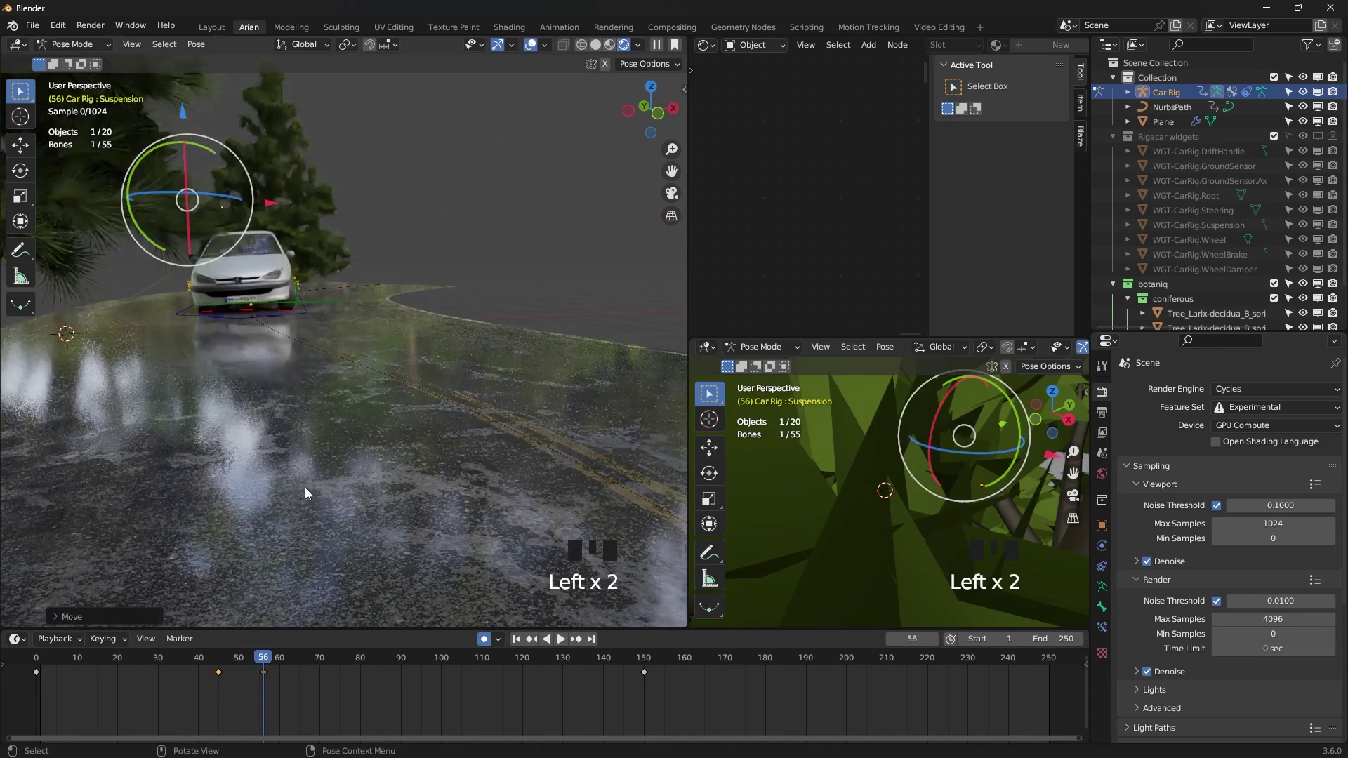
left_click_drag(270, 663, 272, 149)
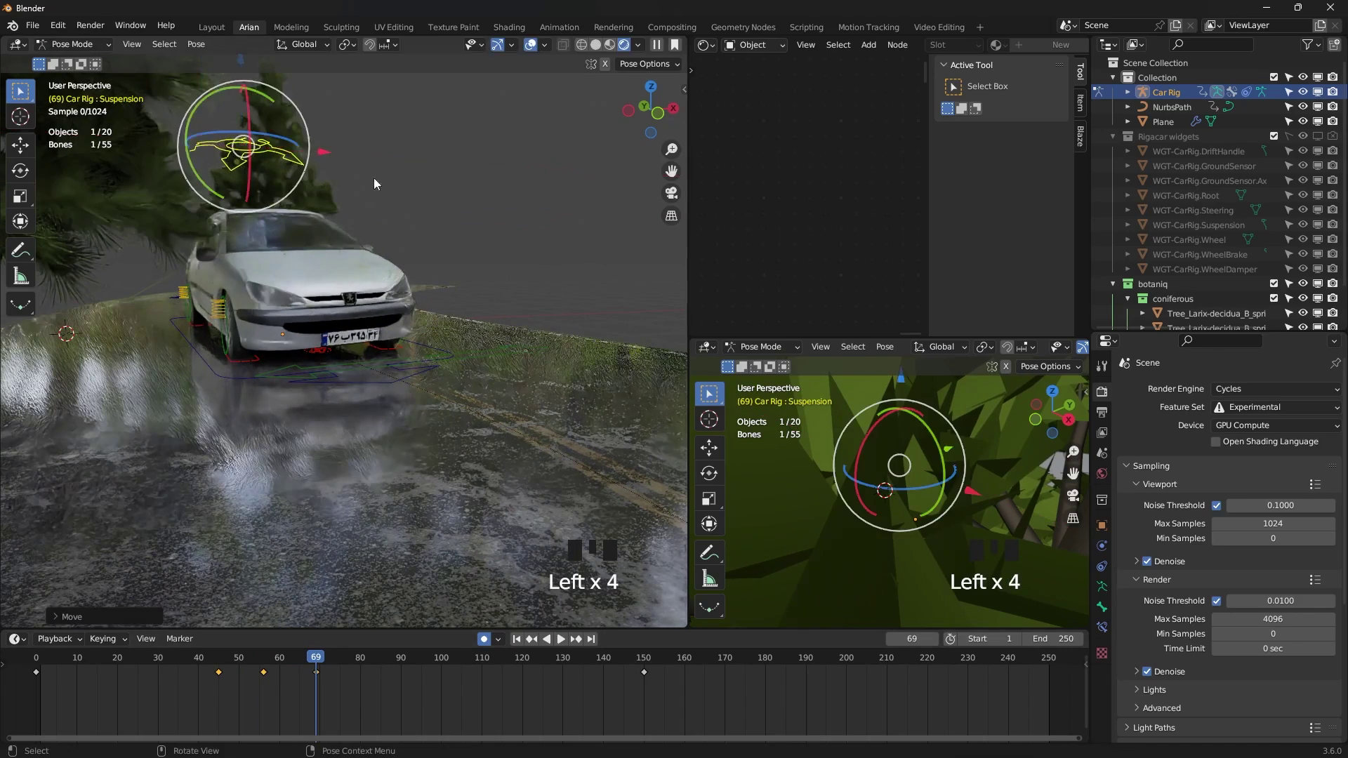
scroll("down", 3)
left_click_drag(339, 657, 486, 217)
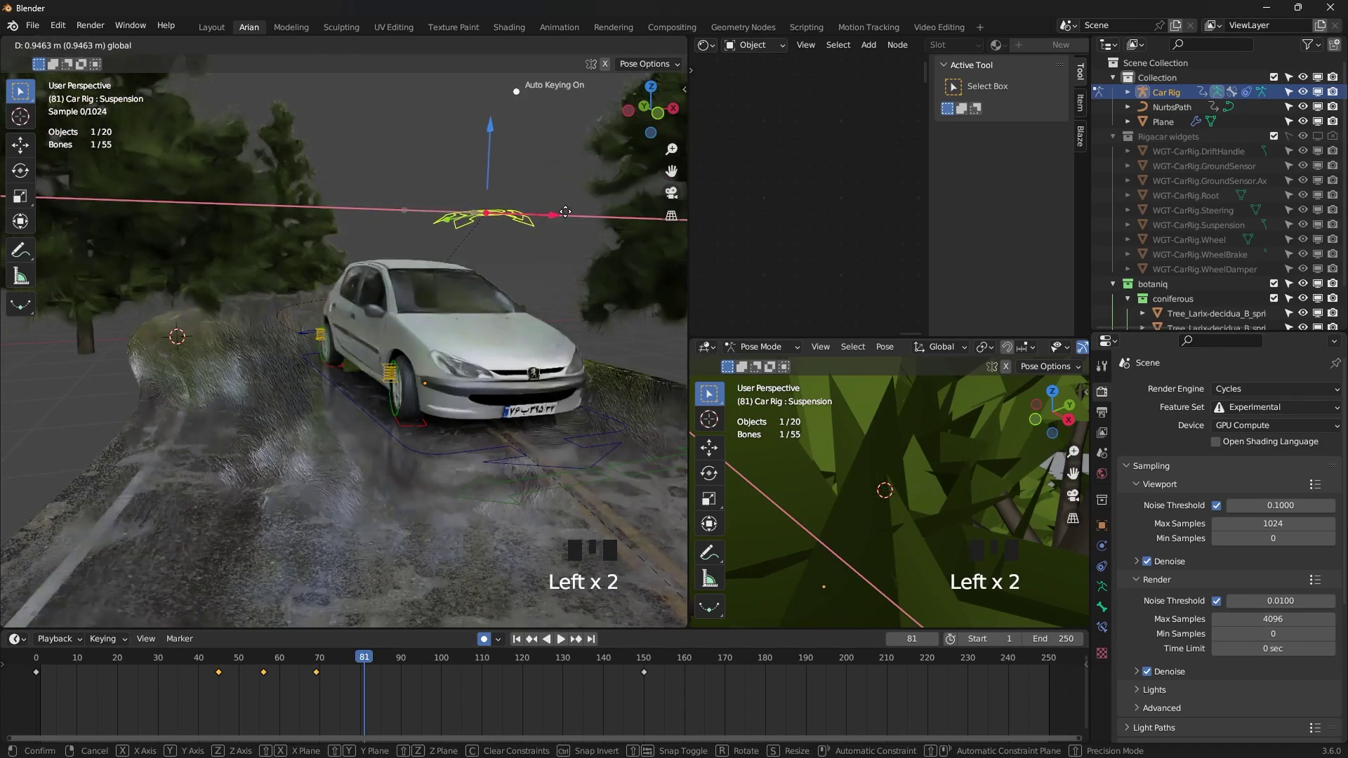
- Lower and shift the car body at frames 94 and 109, then start playback
scroll("down", 3)
left_click_drag(374, 664, 598, 281)
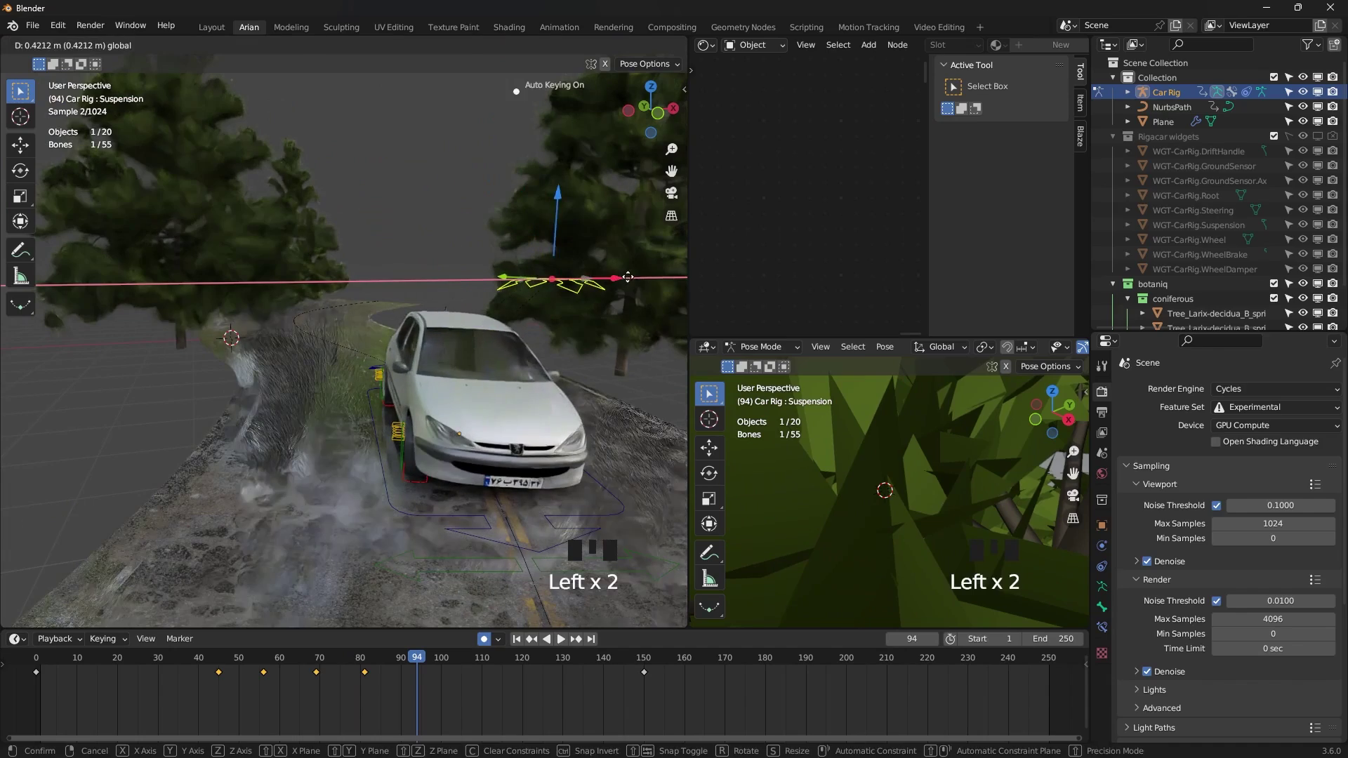
scroll("down", 3)
left_click_drag(595, 444, 436, 657)
left_click_drag(436, 658, 523, 266)
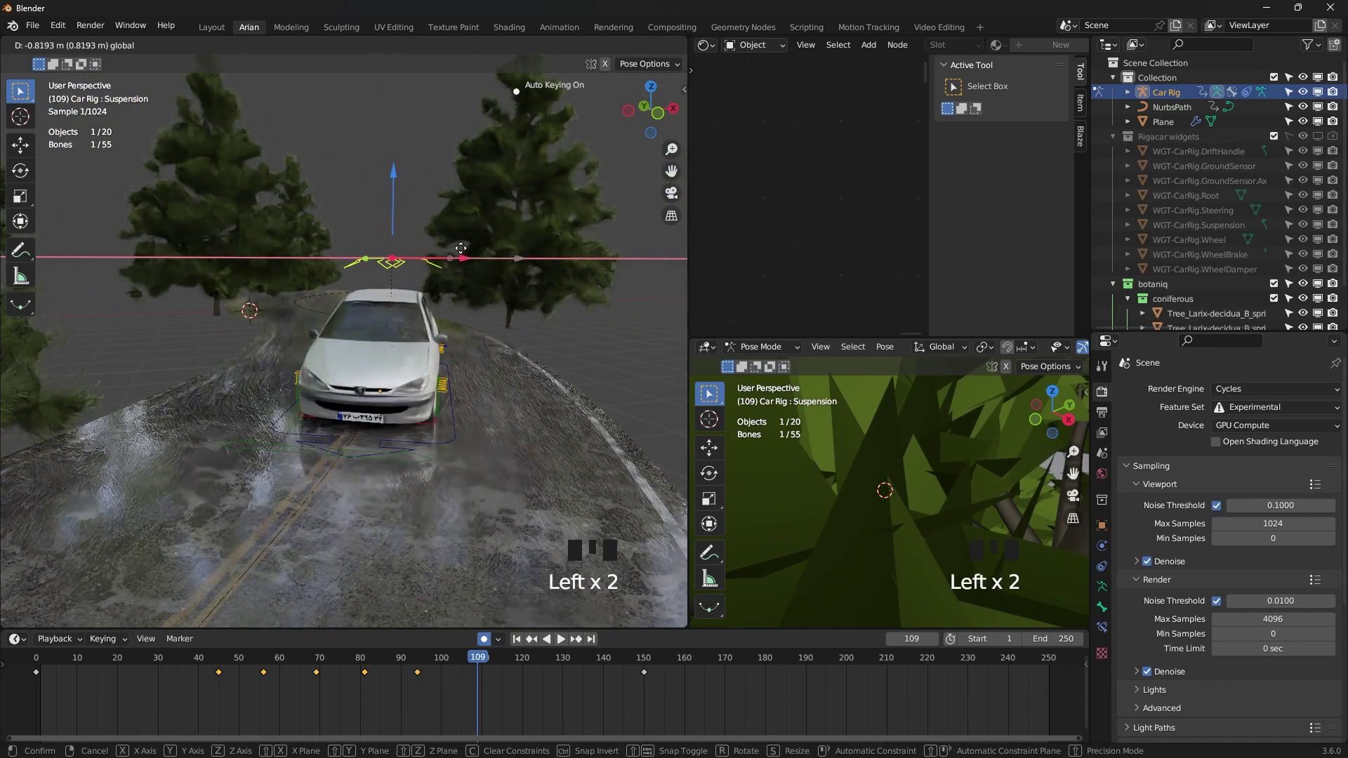
left_click(181, 675)
key("space")
left_click(500, 466)
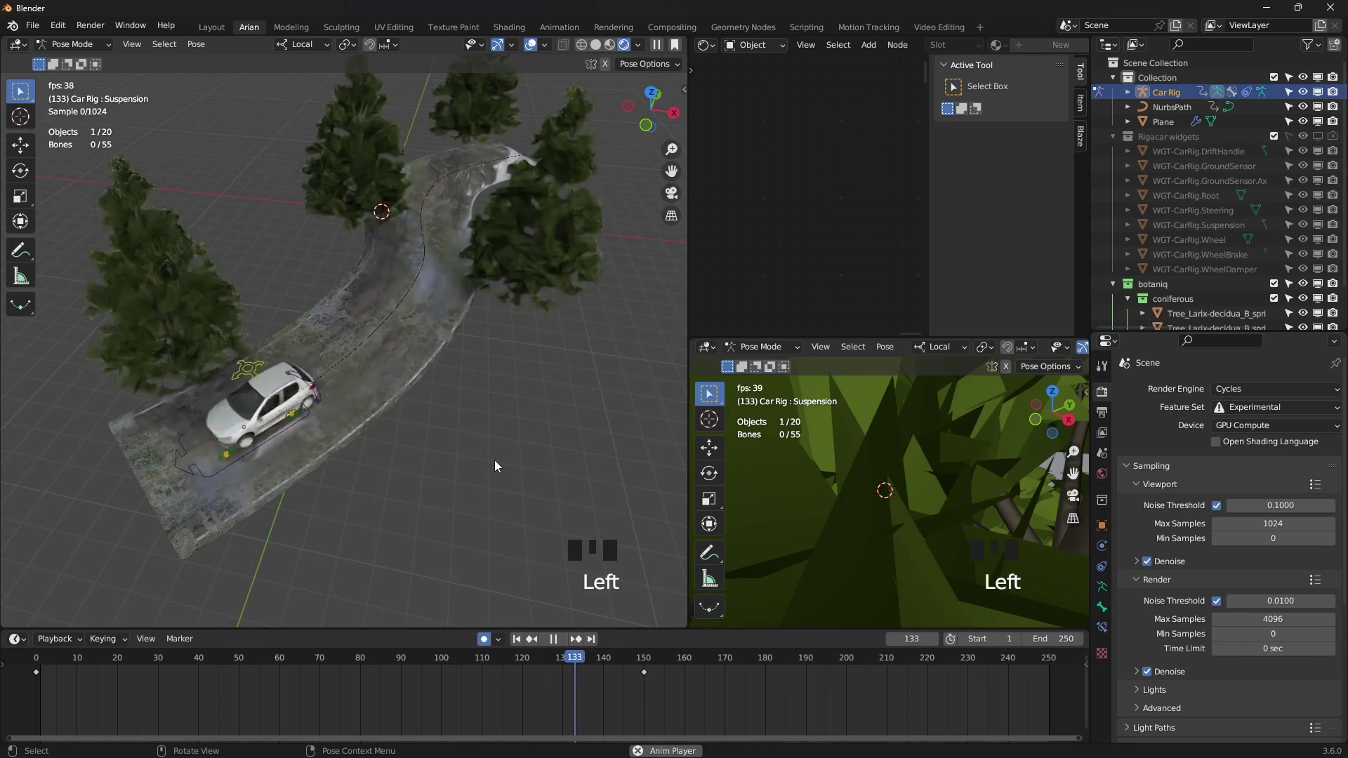
key("space")
middle_click(505, 477)
key("space")
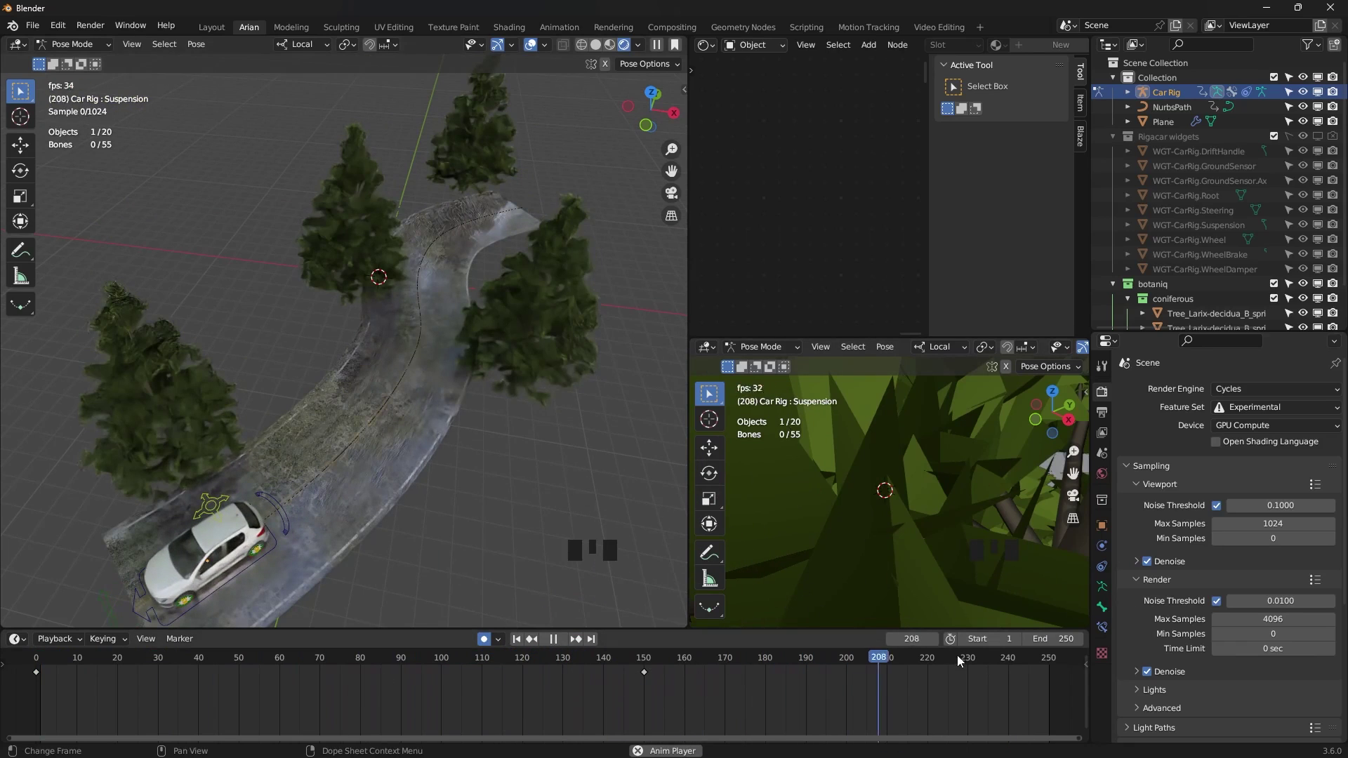
key("space")
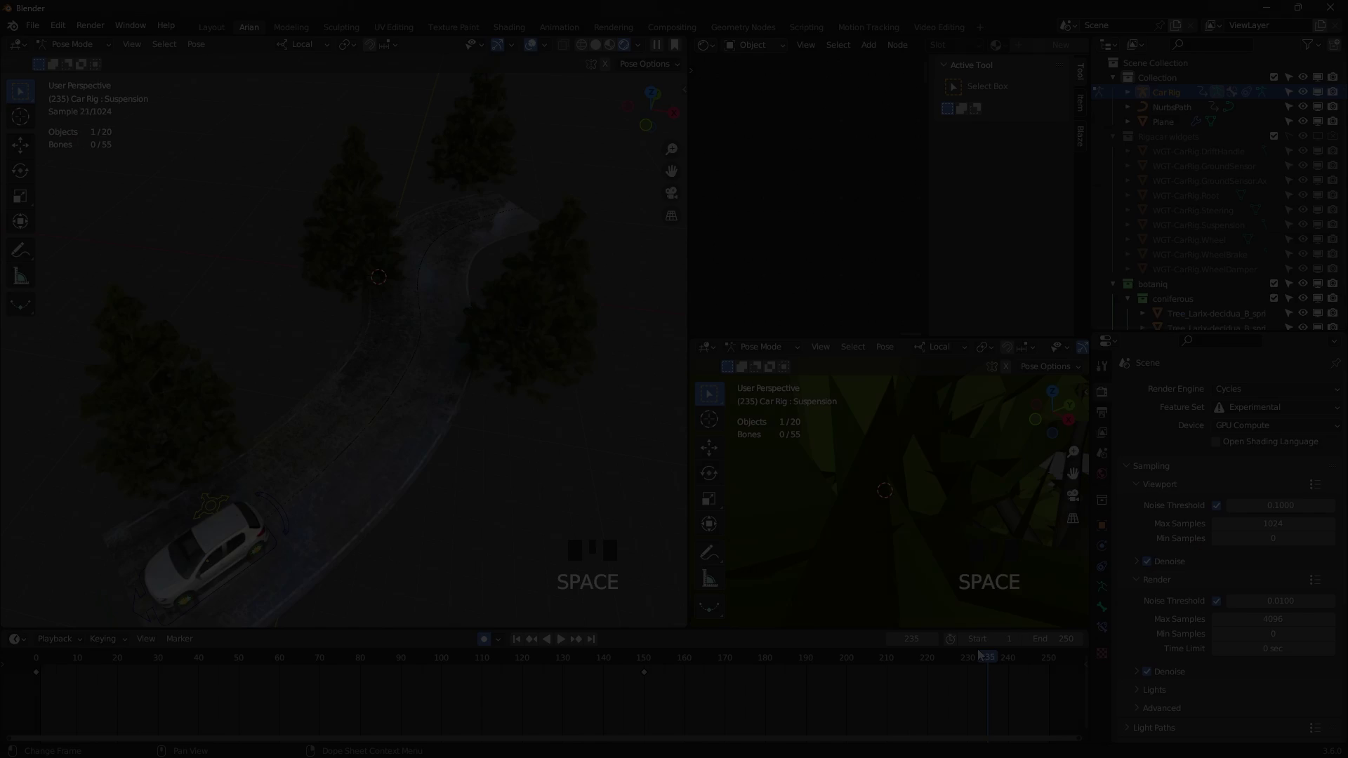